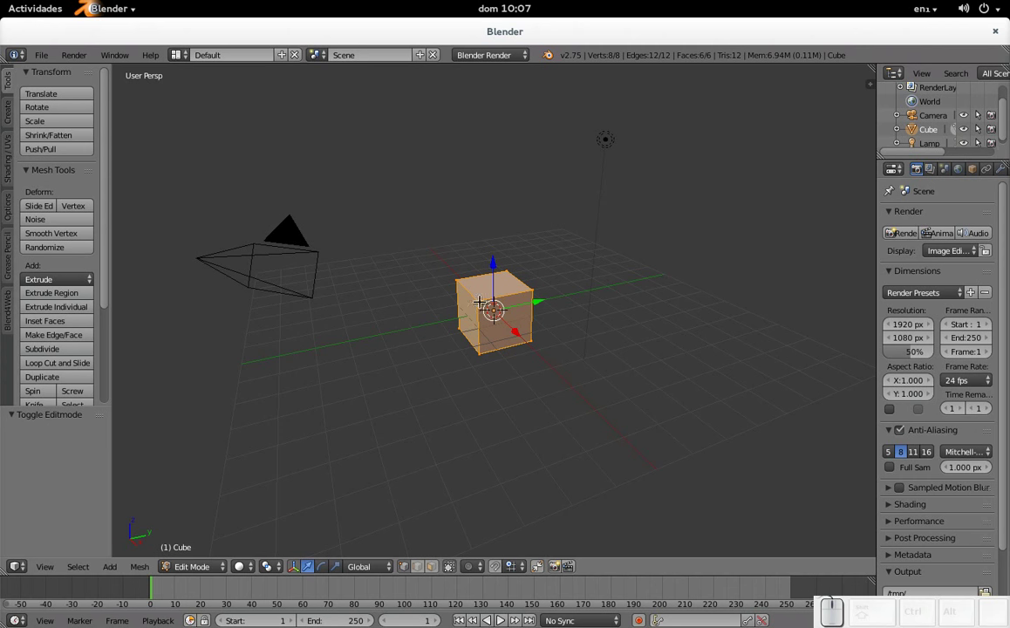
Subdivide the cube's mesh from the Specials menu and raise the number of cuts
key(w)
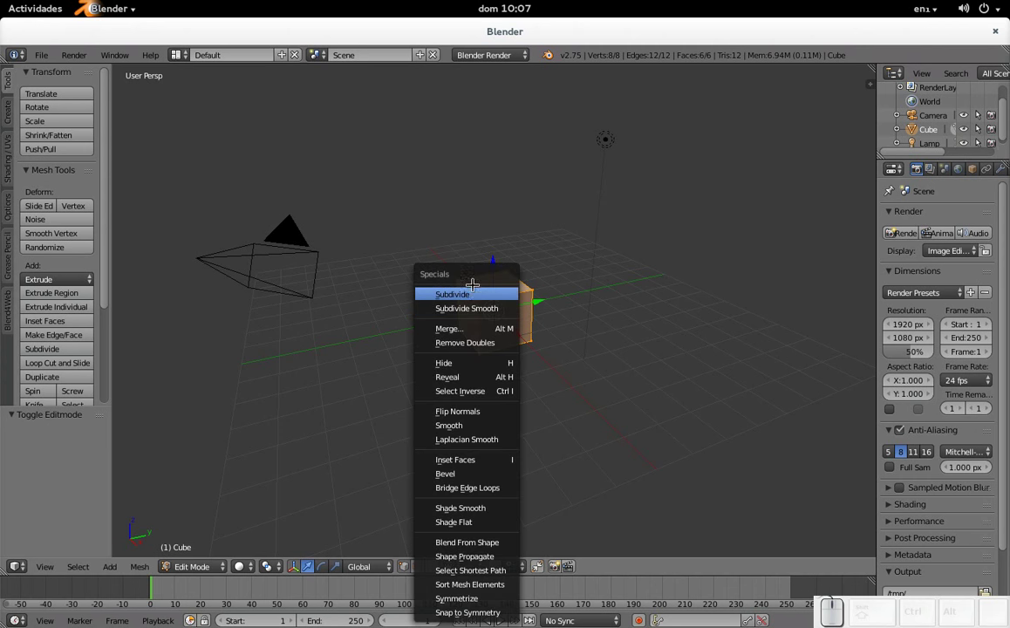
click(470, 292)
click(79, 451)
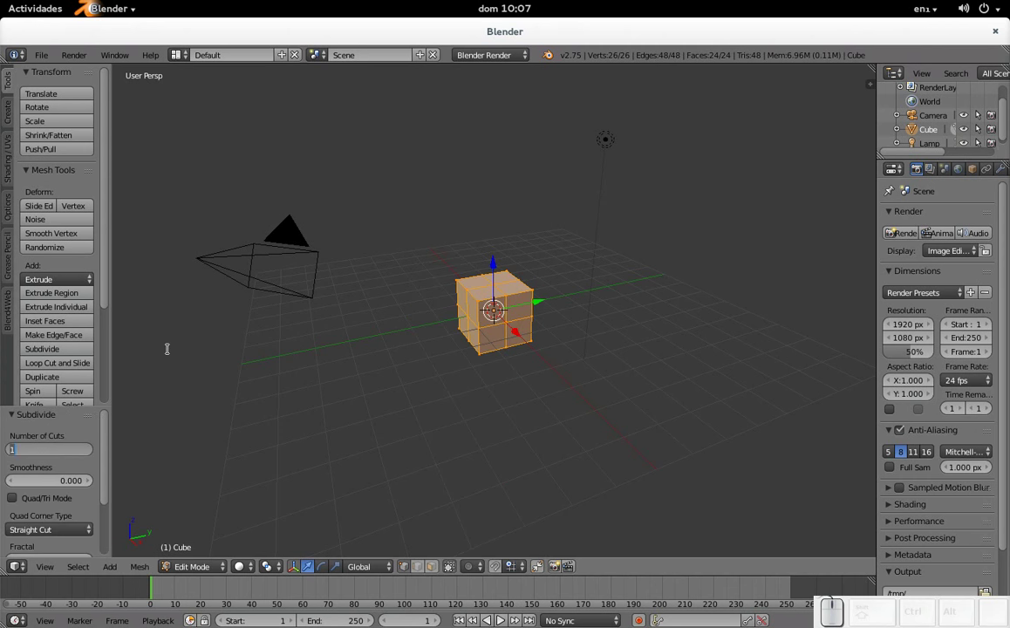
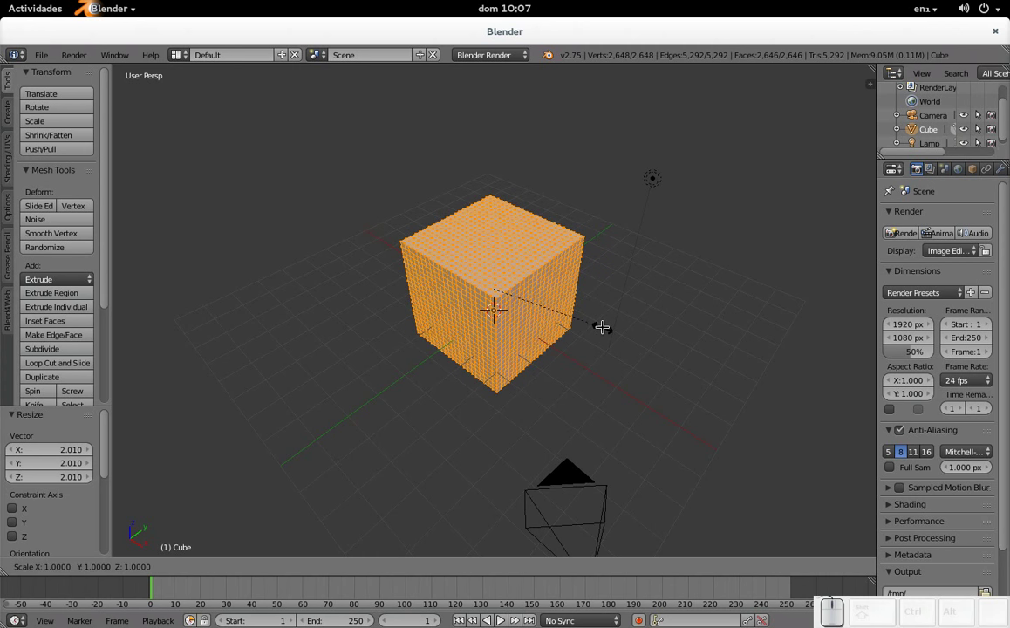
Constrain the scale to the X axis to stretch the cube into a long wall
key(x)
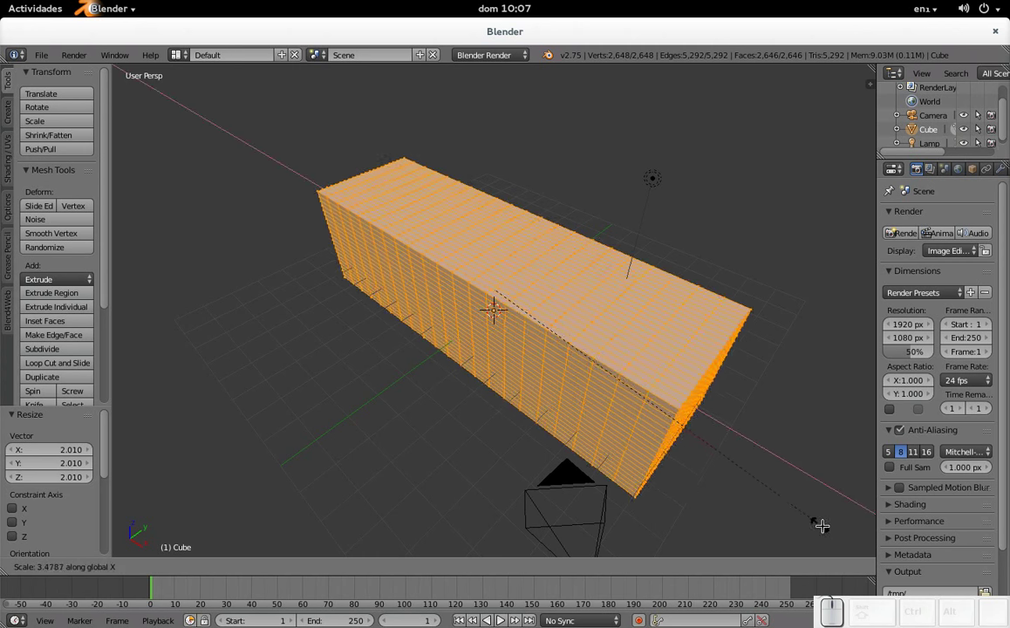
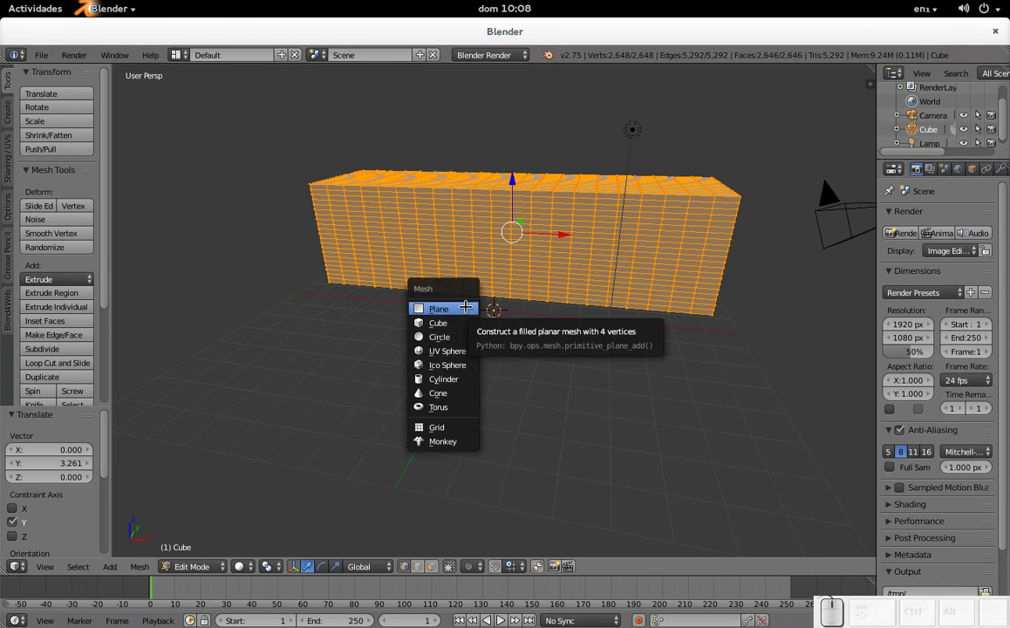
Back in Object Mode, add a plane as the floor and scale it by 7
key(Escape)
key(Tab)
key(shift+a)
click(495, 317)
key(s)
key(KP_7)
key(KP_Enter)
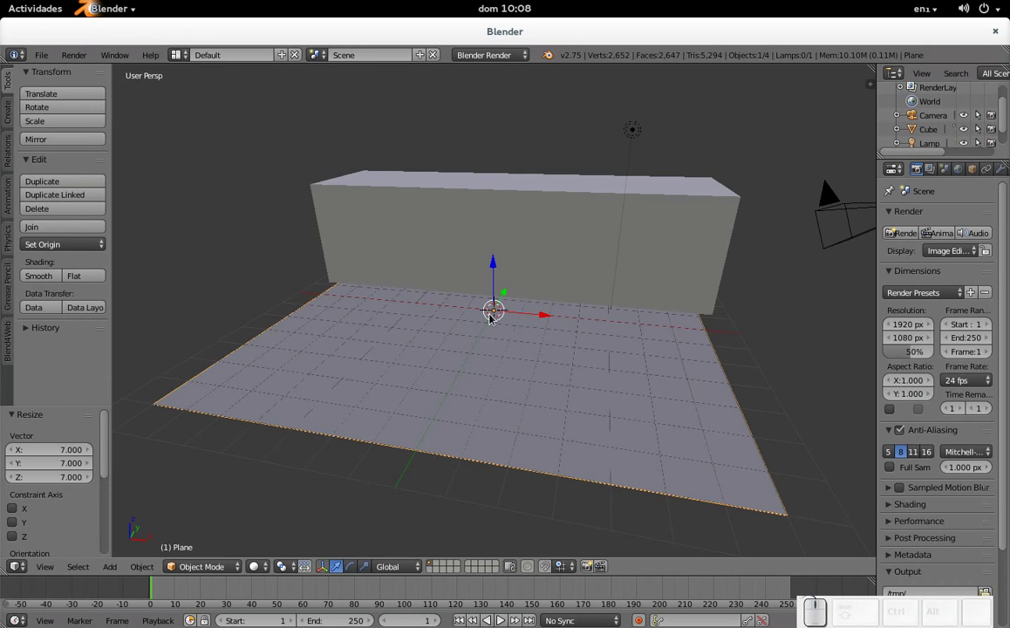
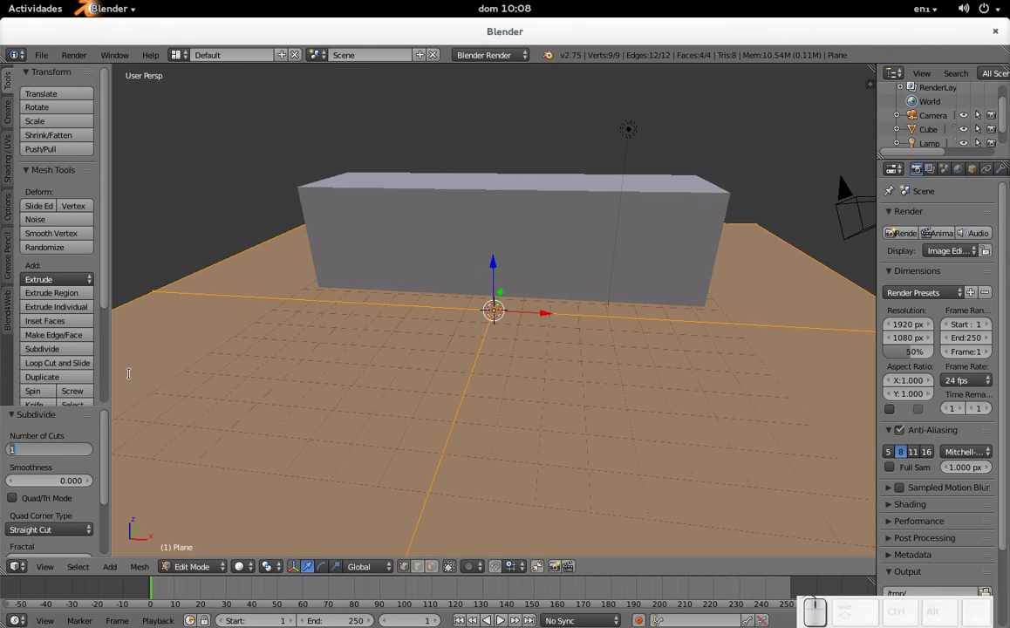
Set the plane's subdivision Number of Cuts to 20 for a 484-vertex grid
key(KP_2)
key(KP_0)
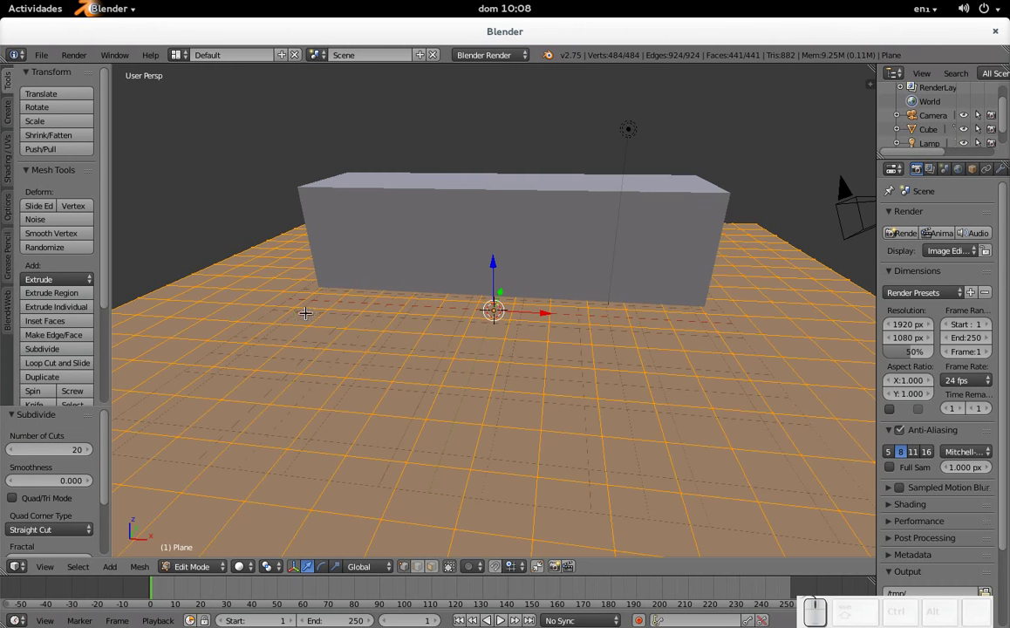
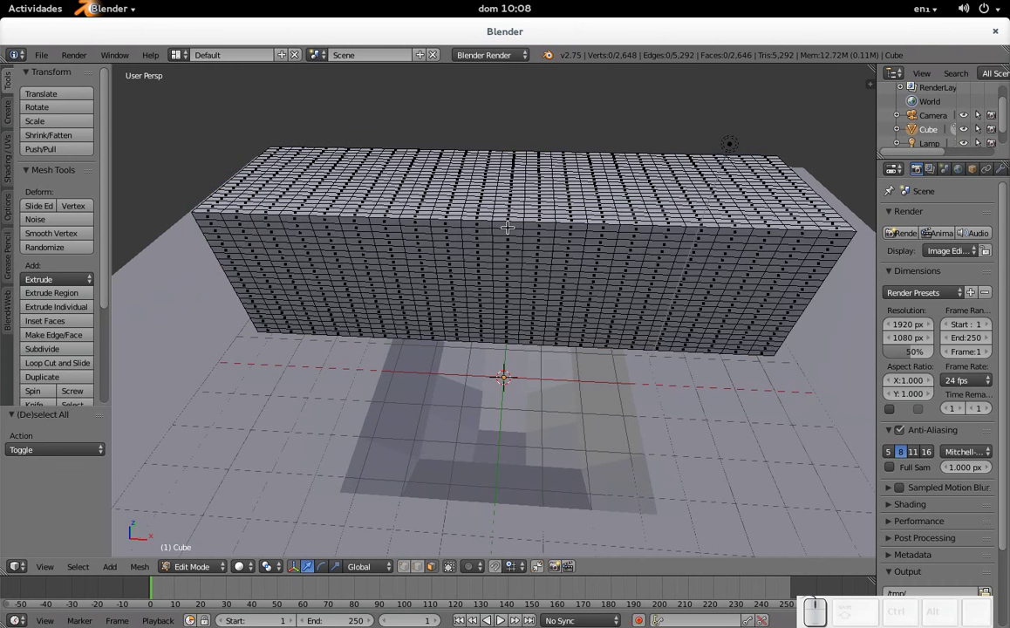
Clear the wall's selection and begin lowering the middle strip of top faces
key(c)
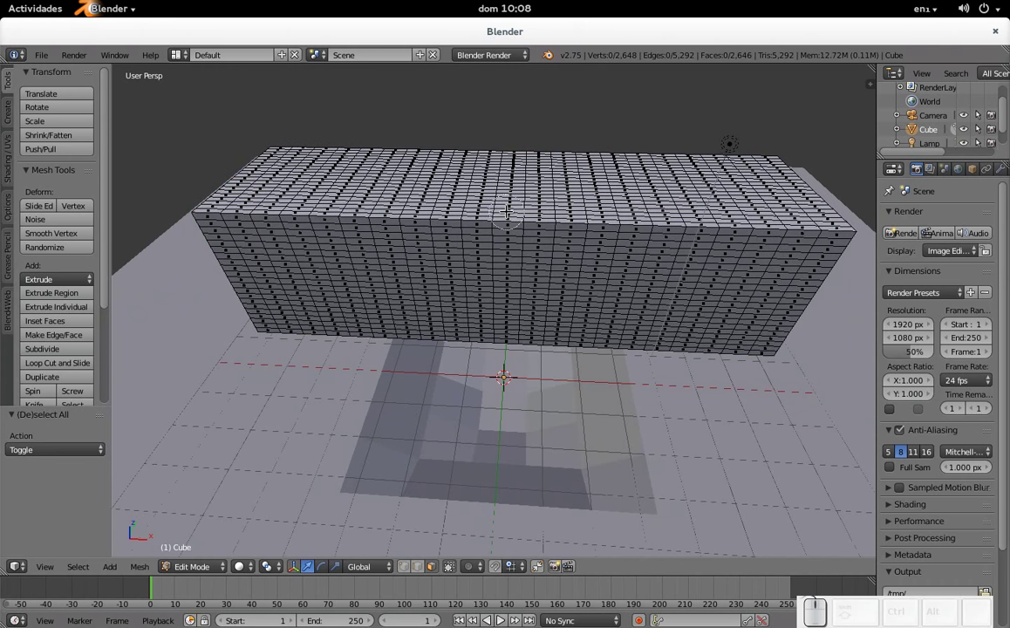
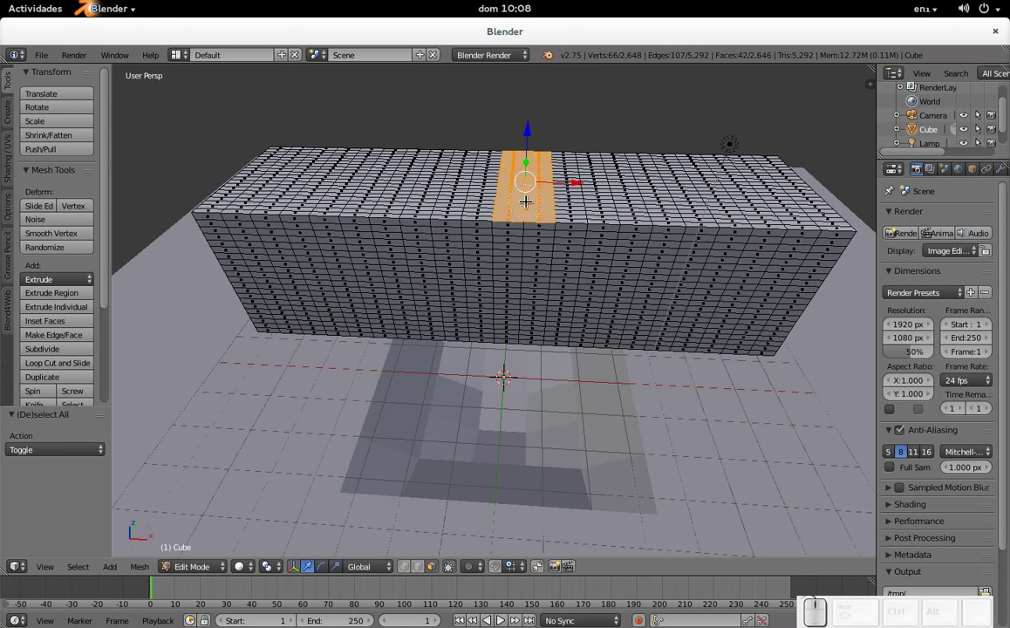
key(Escape)
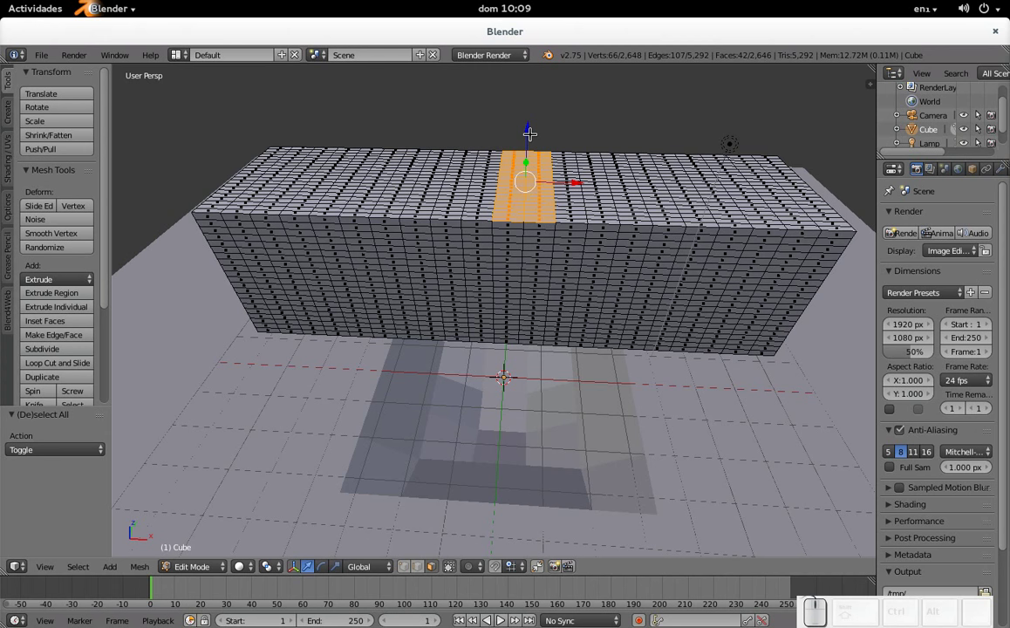
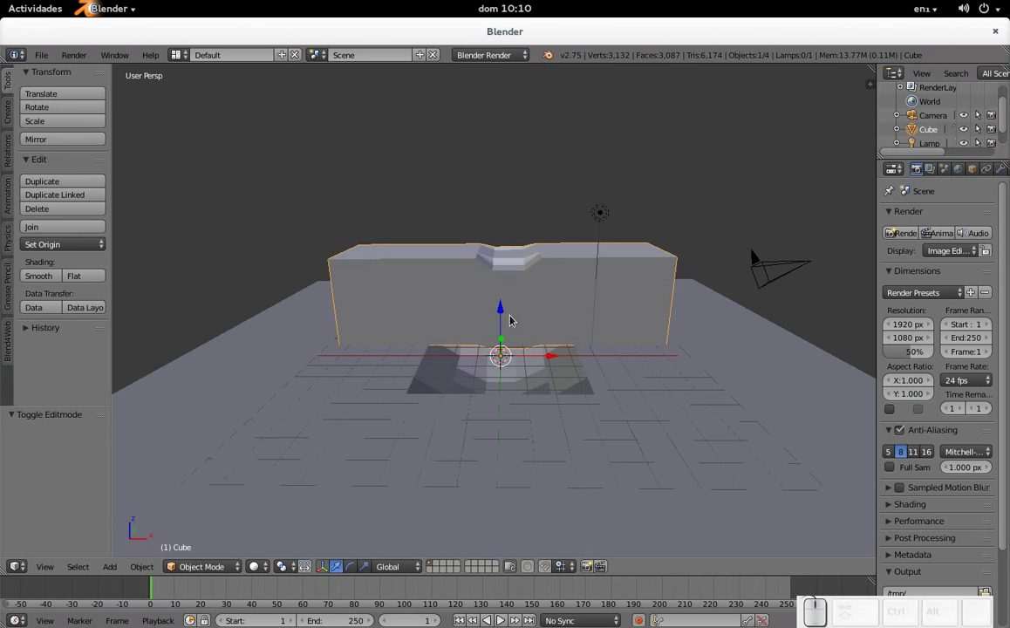
Add a new cube and scale it about 7.544 so it encloses the wall and floor
key(shift+a)
click(575, 331)
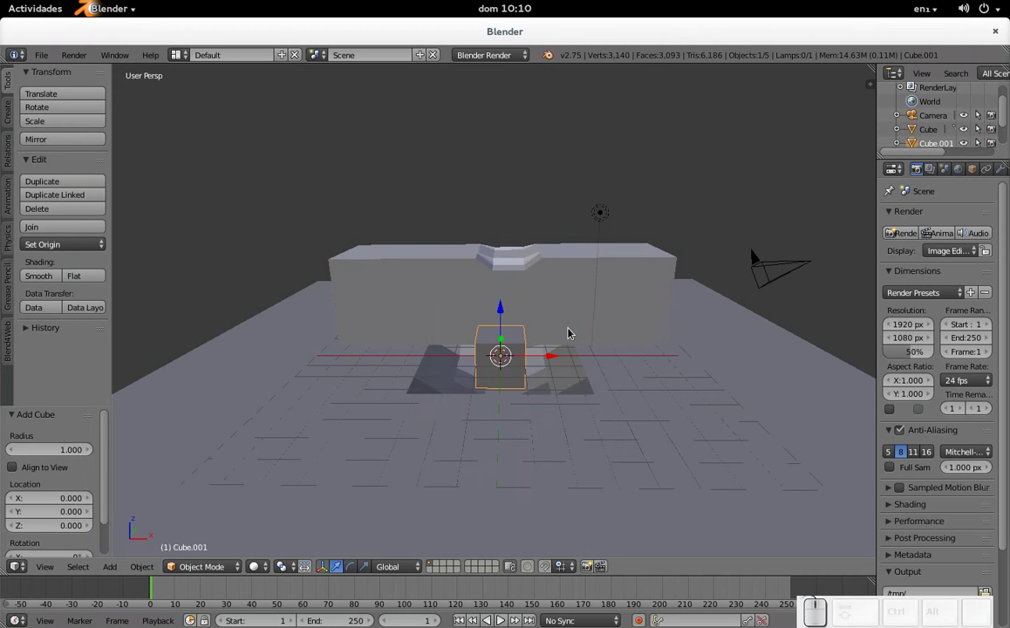
key(s)
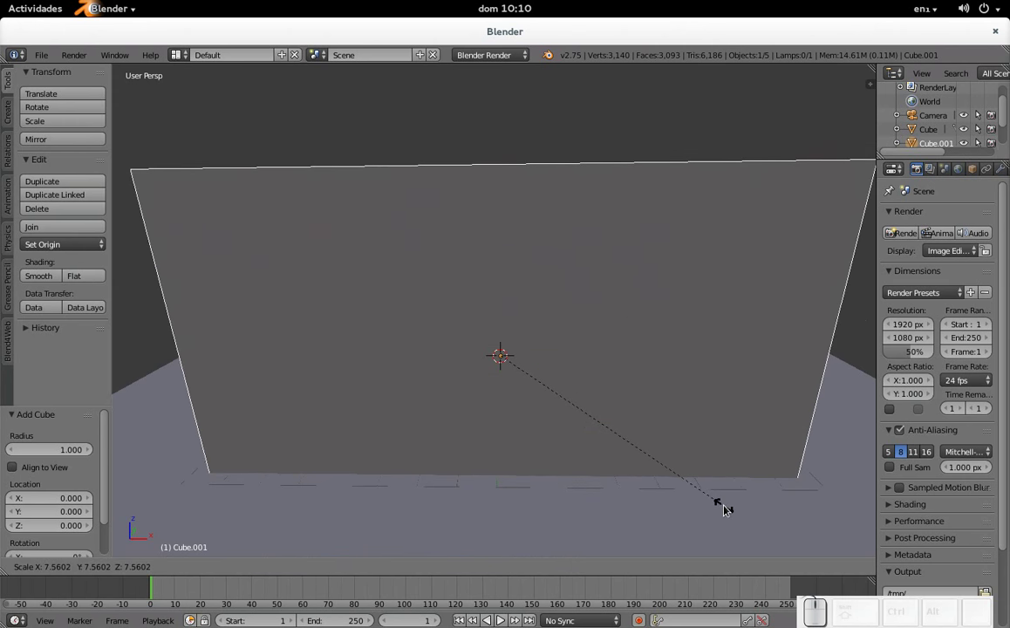
click(726, 509)
scroll(up, 3)
scroll(down, 3)
scroll(down, 3)
scroll(down, 3)
scroll(up, 3)
scroll(up, 3)
scroll(up, 3)
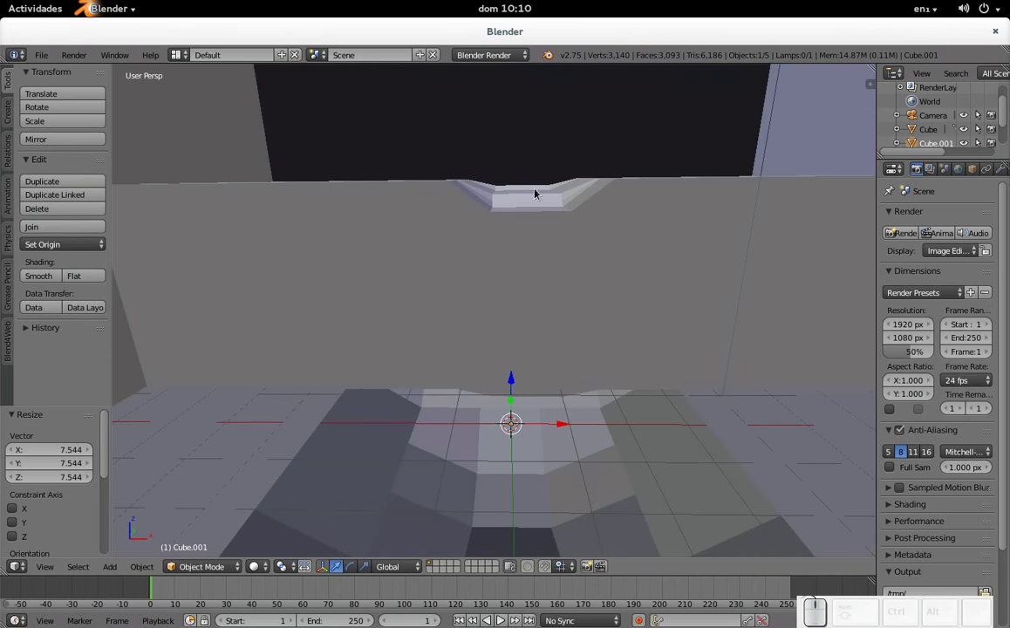
drag(489, 241, 467, 237)
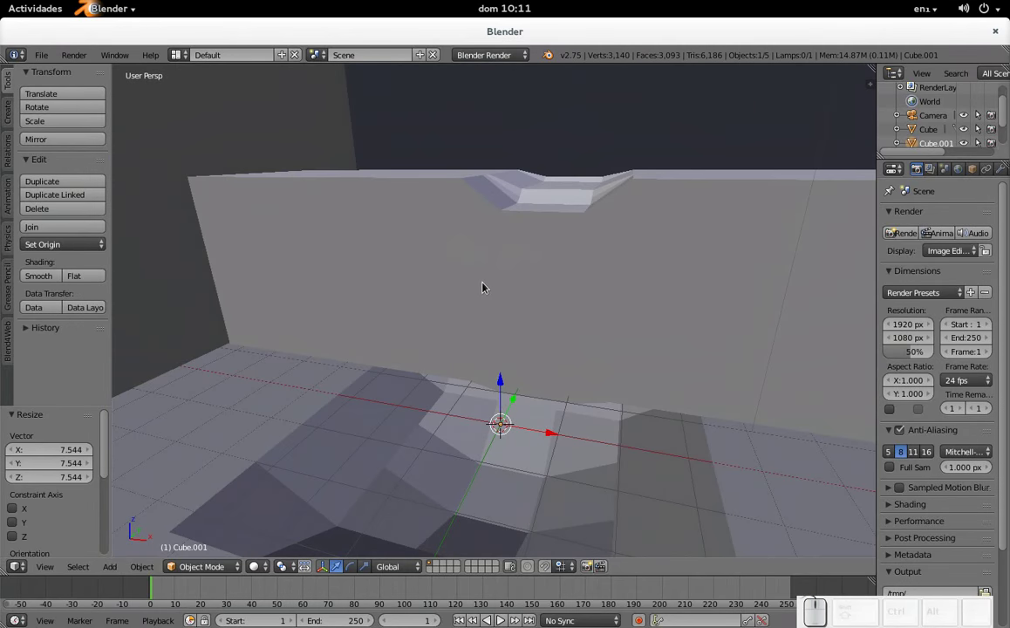
Add a UV sphere, scale it to about 0.884 and raise it onto the wall's channel
key(shift+a)
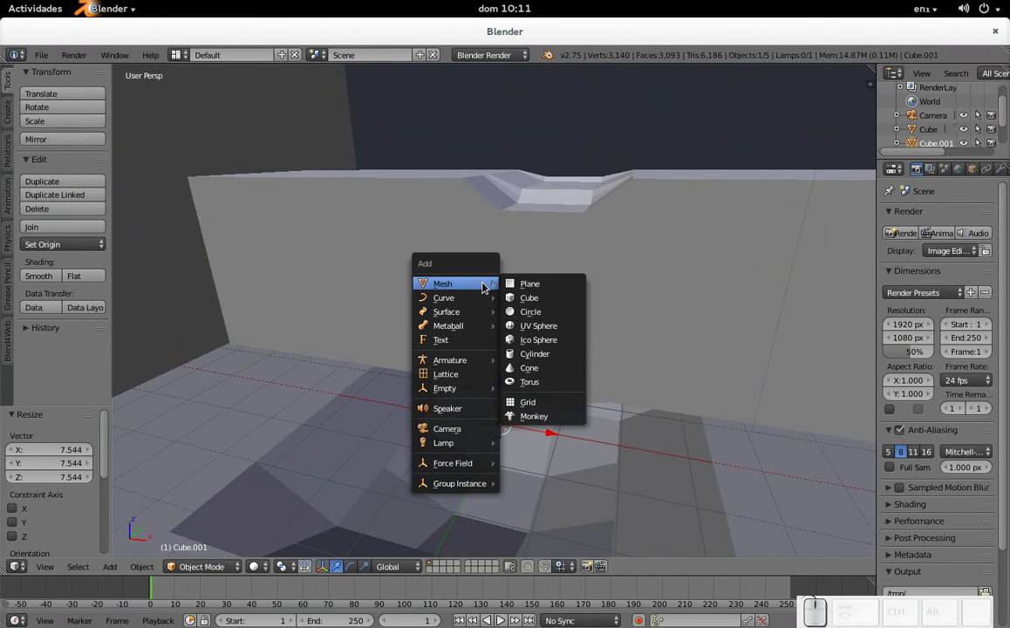
click(557, 326)
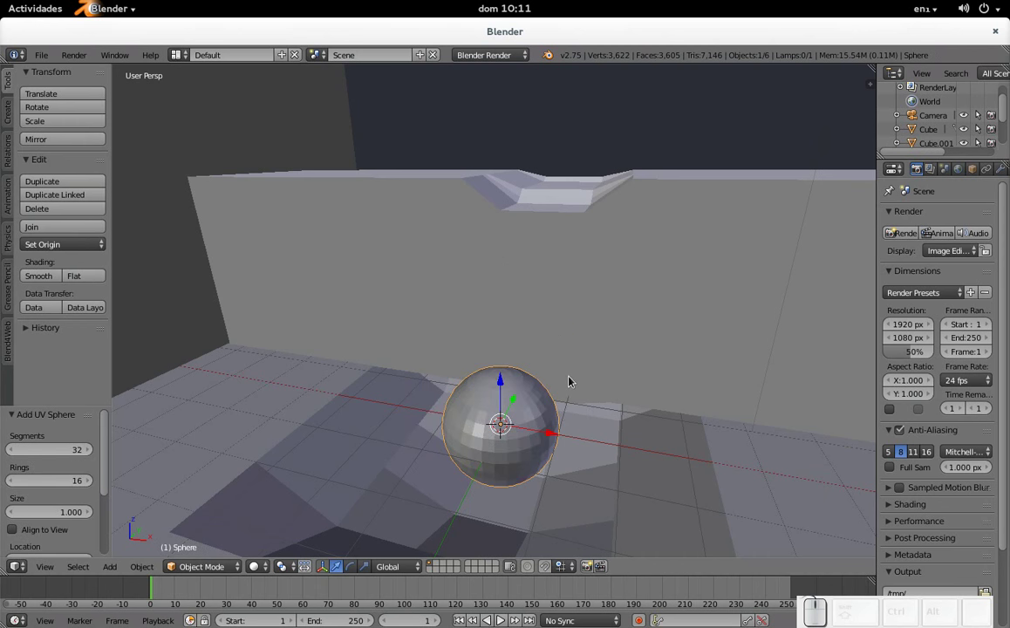
drag(505, 388, 510, 198)
drag(509, 198, 510, 212)
drag(520, 210, 729, 155)
key(s)
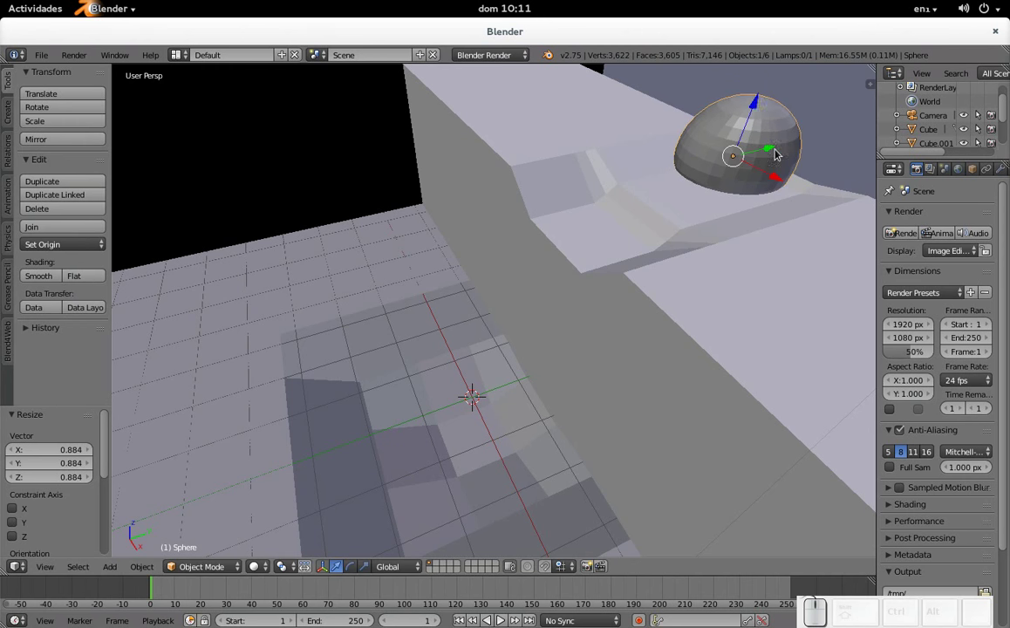
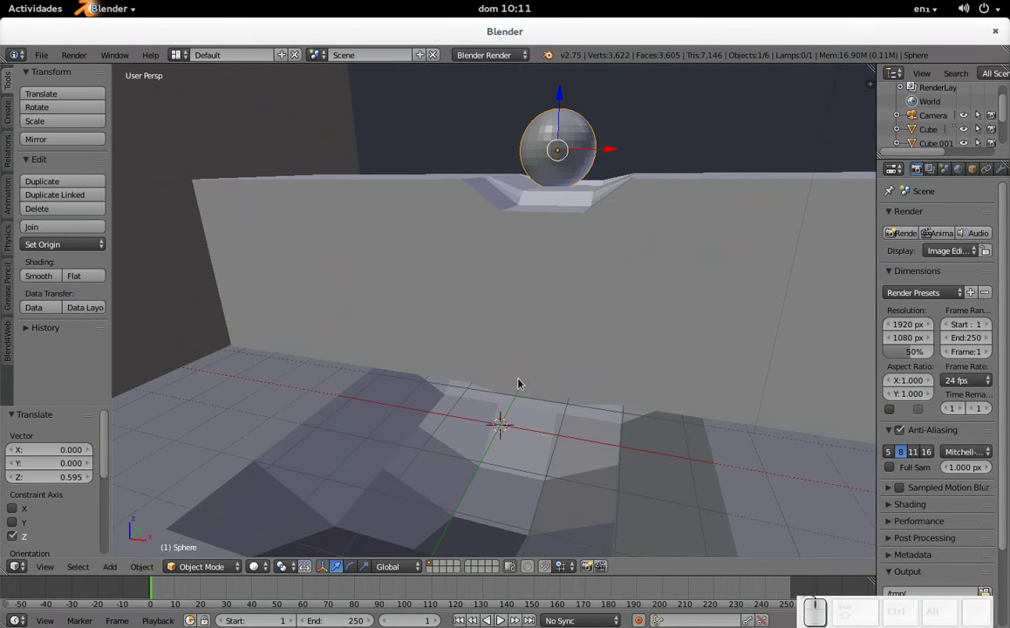
scroll(down, 3)
drag(960, 172, 821, 187)
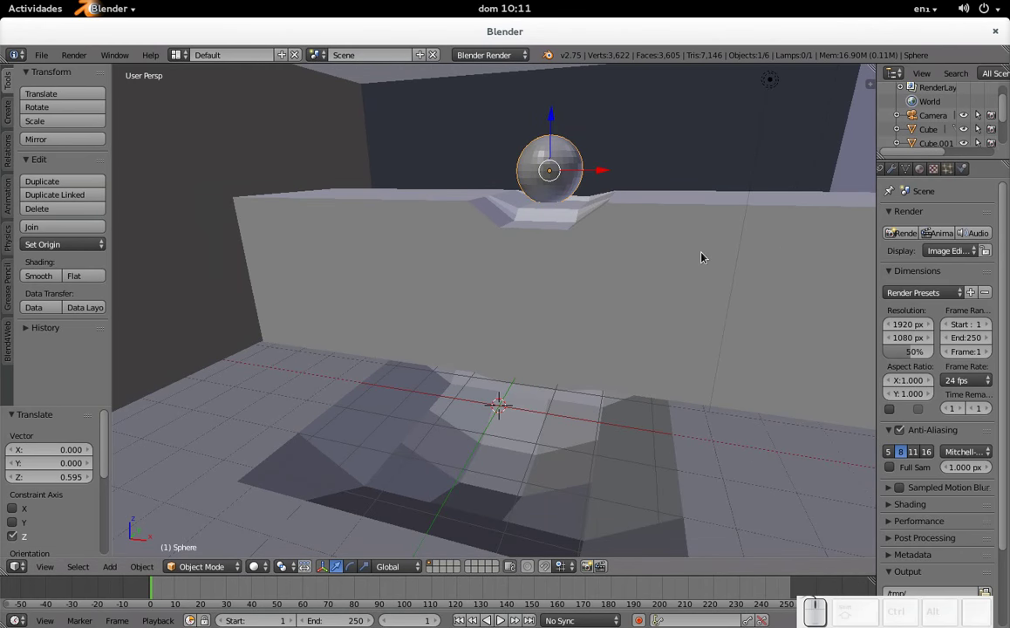
Select the large enclosing cube Cube.001 to prepare its physics settings
right_click(725, 145)
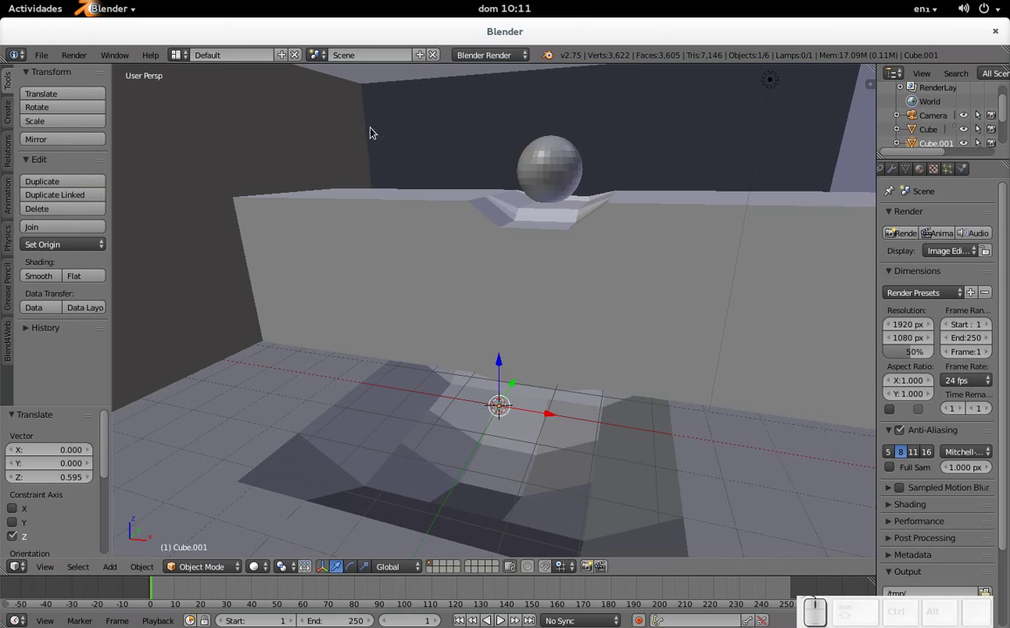
scroll(down, 3)
scroll(down, 3)
scroll(up, 3)
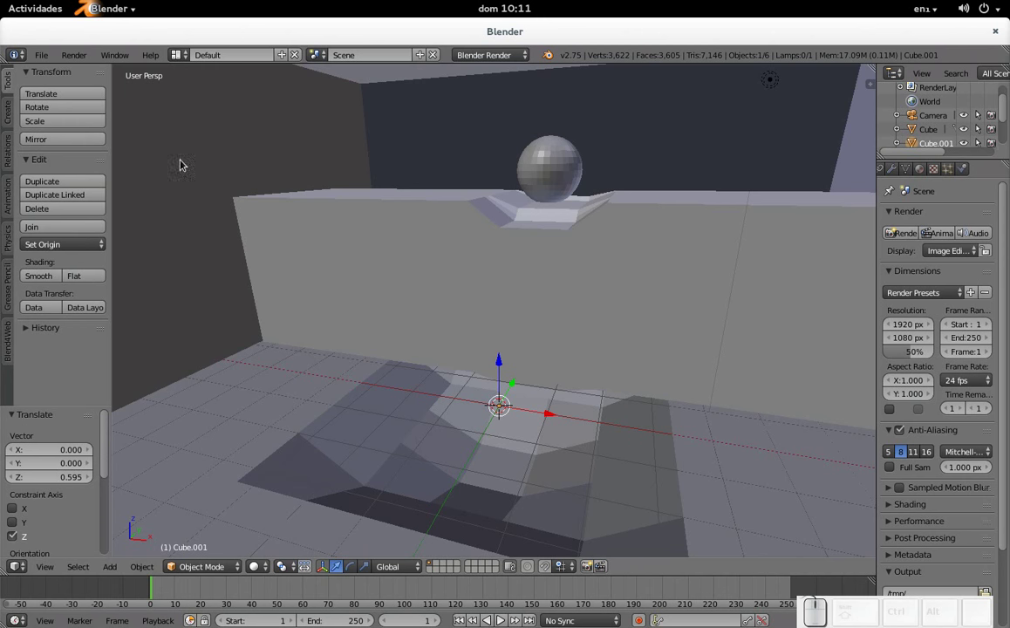
Enable Fluid physics on Cube.001 and set its type to Domain
click(968, 176)
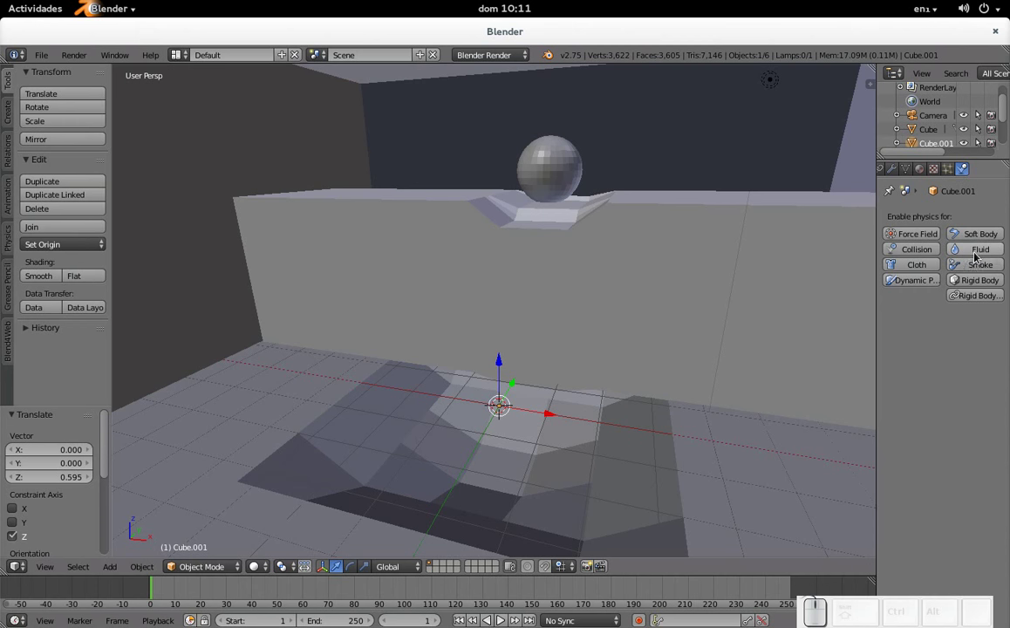
click(977, 255)
click(954, 343)
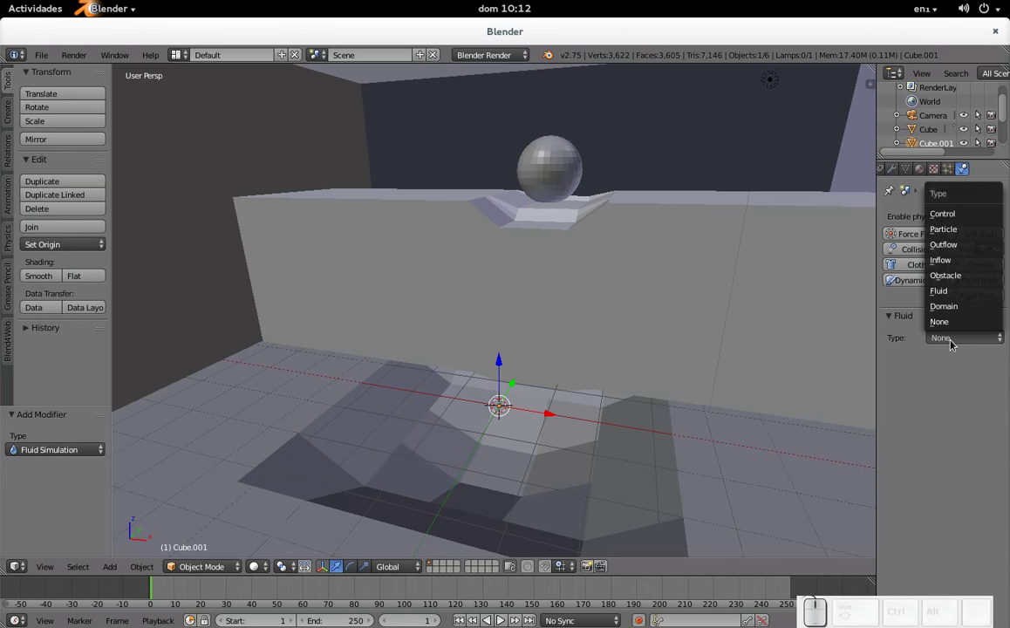
click(954, 342)
scroll(down, 3)
scroll(up, 3)
click(952, 343)
scroll(up, 3)
click(957, 308)
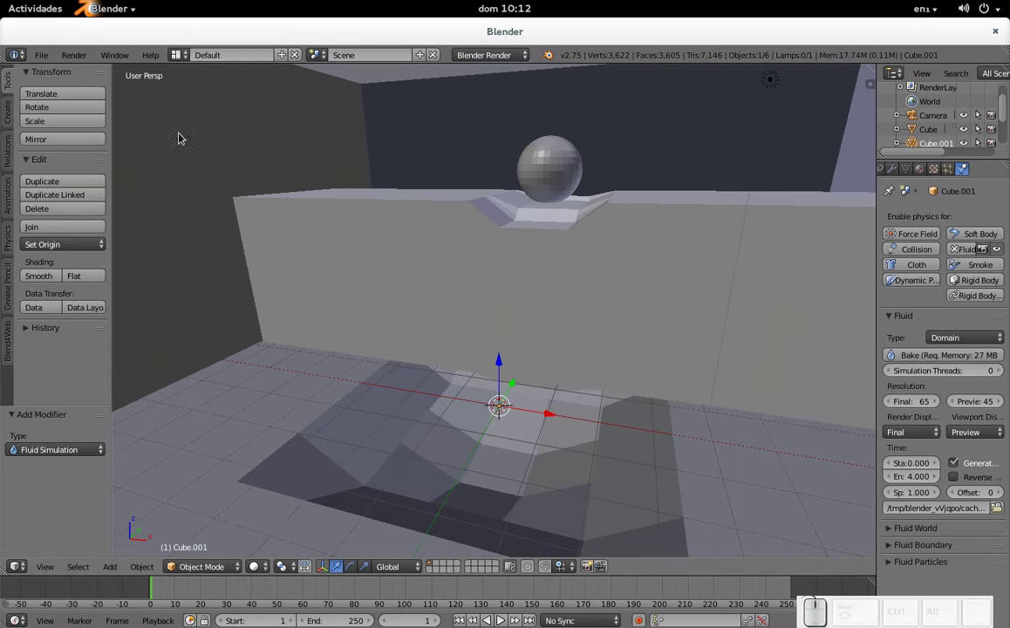
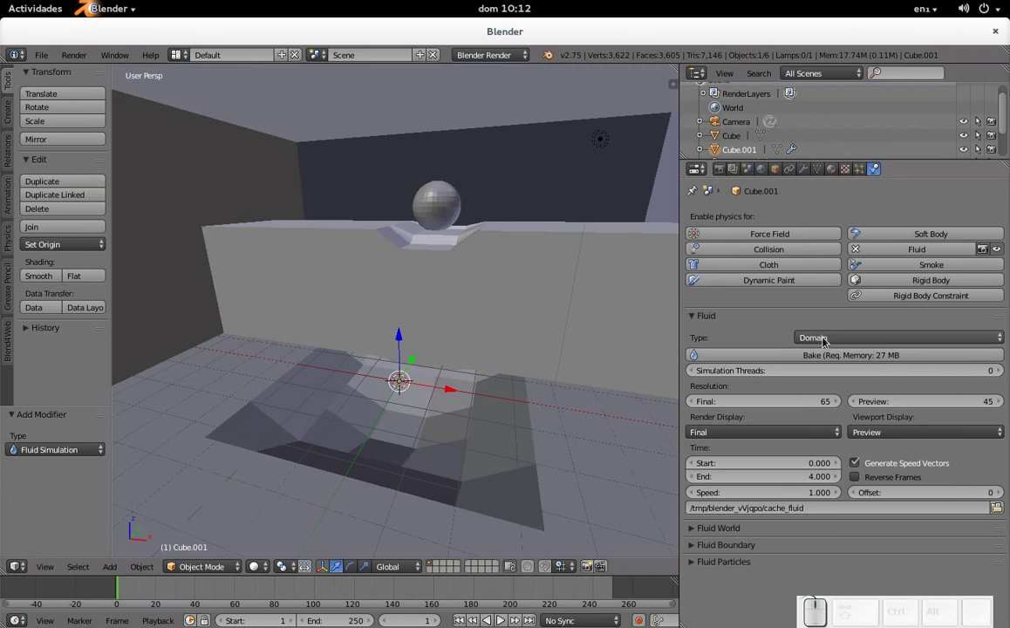
Widen the Properties editor so the domain's resolution, time range and bake size are readable
click(819, 343)
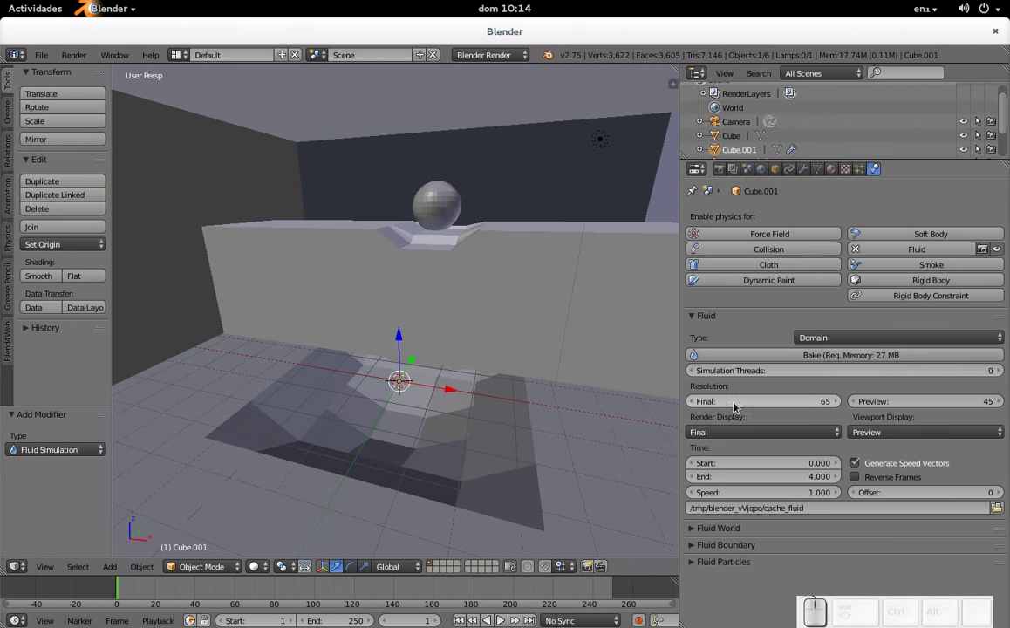
click(765, 410)
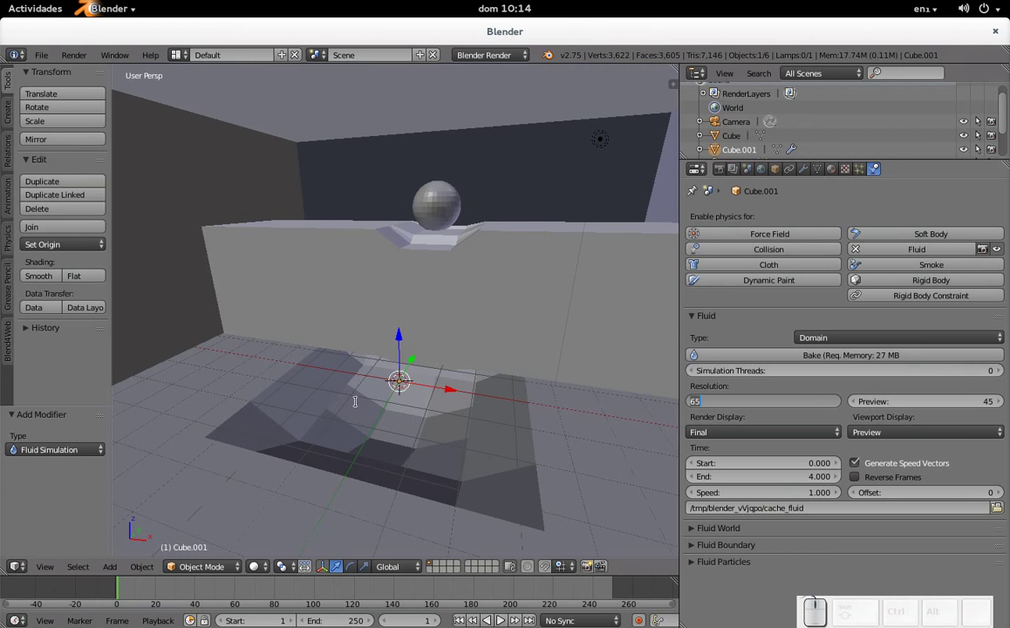
key(Escape)
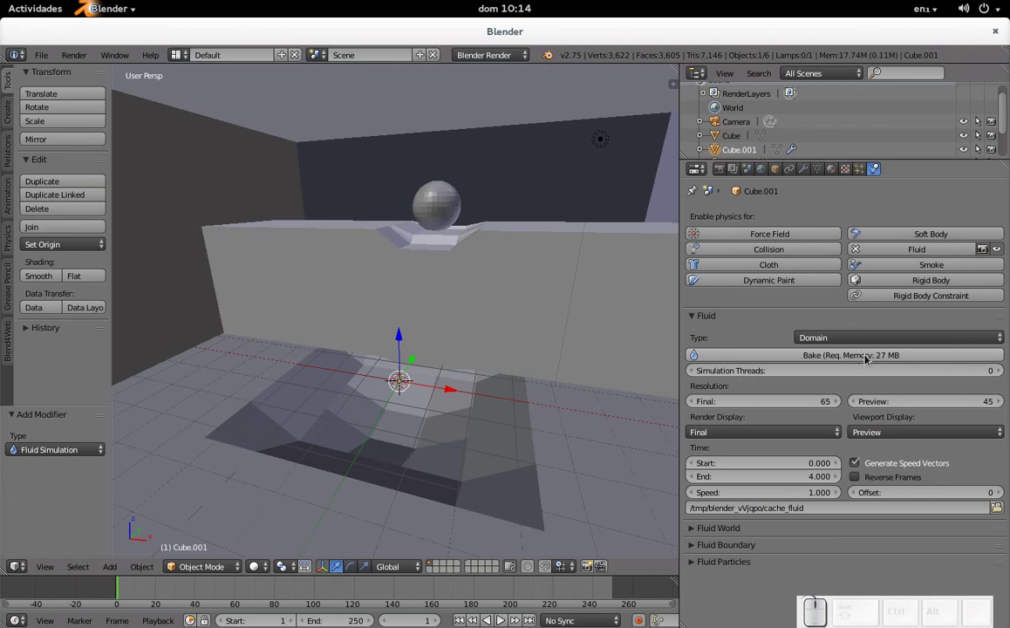
click(790, 404)
key(KP_1)
key(KP_2)
key(KP_0)
key(KP_Enter)
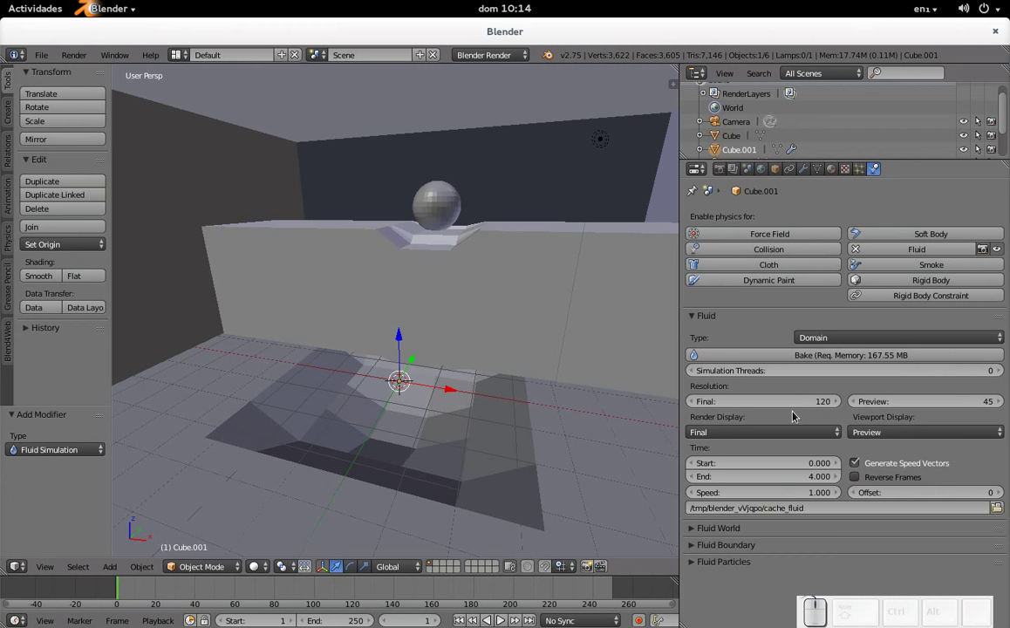
click(789, 408)
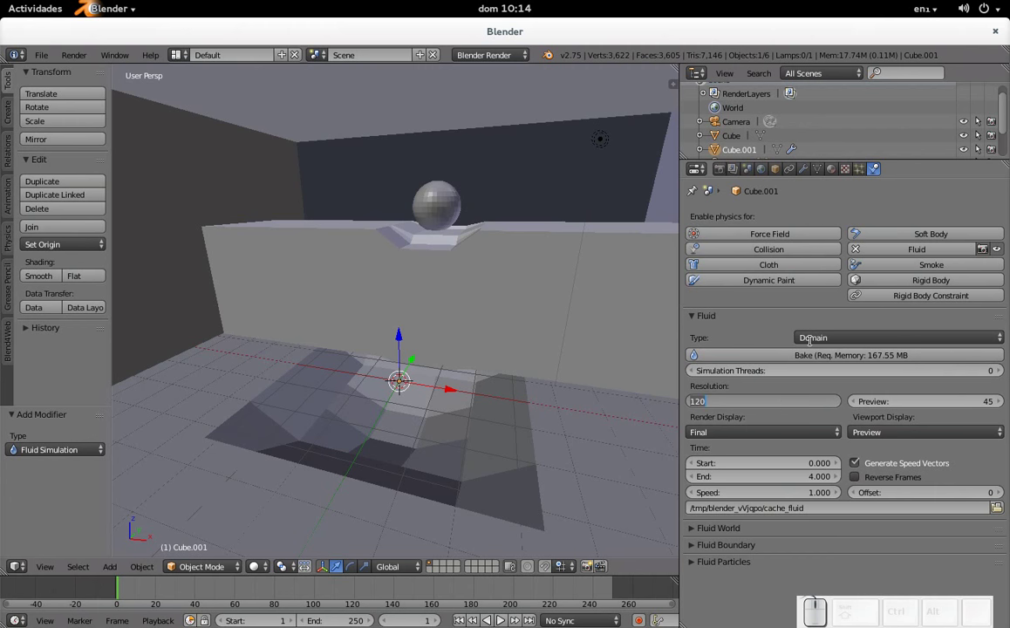
key(KP_6)
key(KP_Enter)
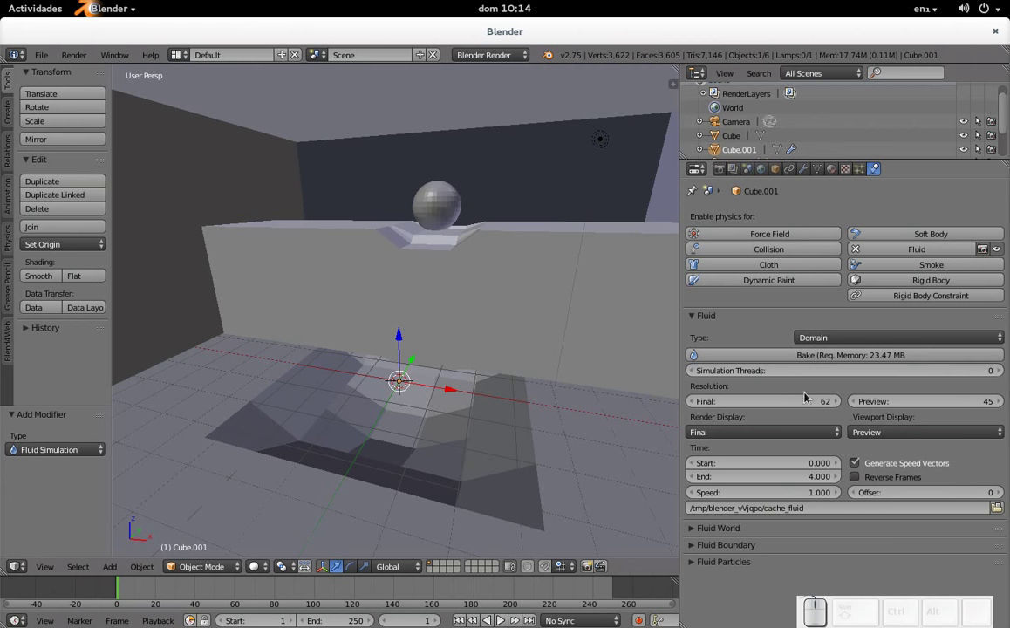
click(813, 410)
key(KP_6)
key(KP_Enter)
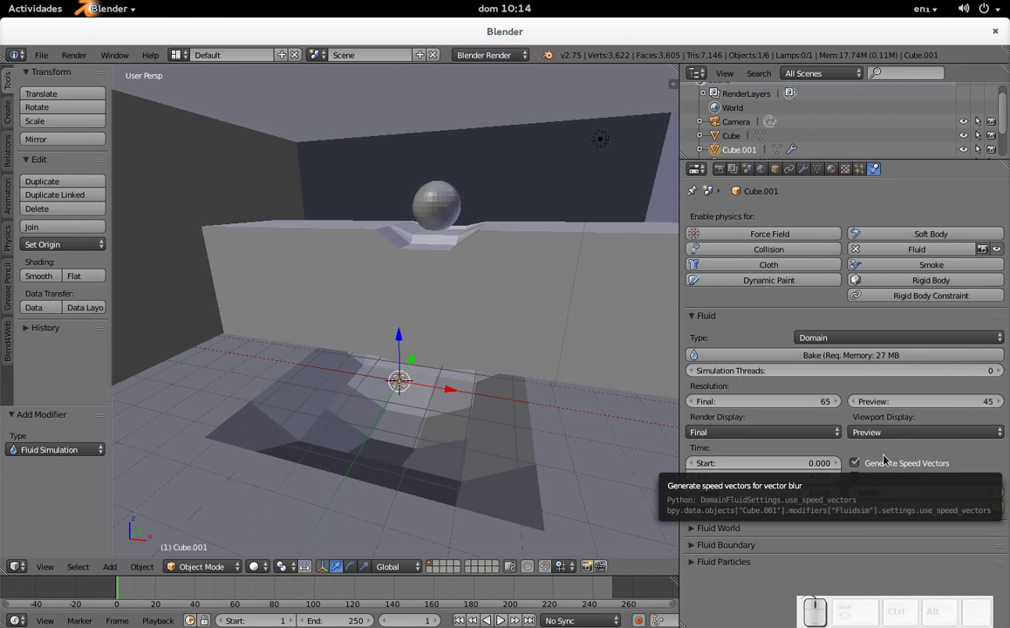
scroll(down, 3)
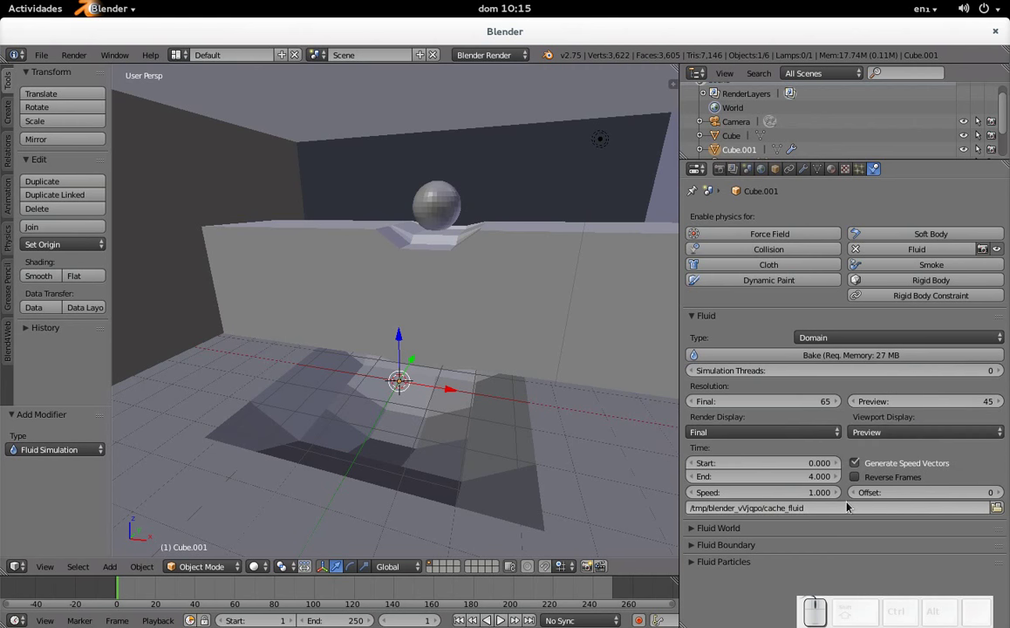
scroll(down, 3)
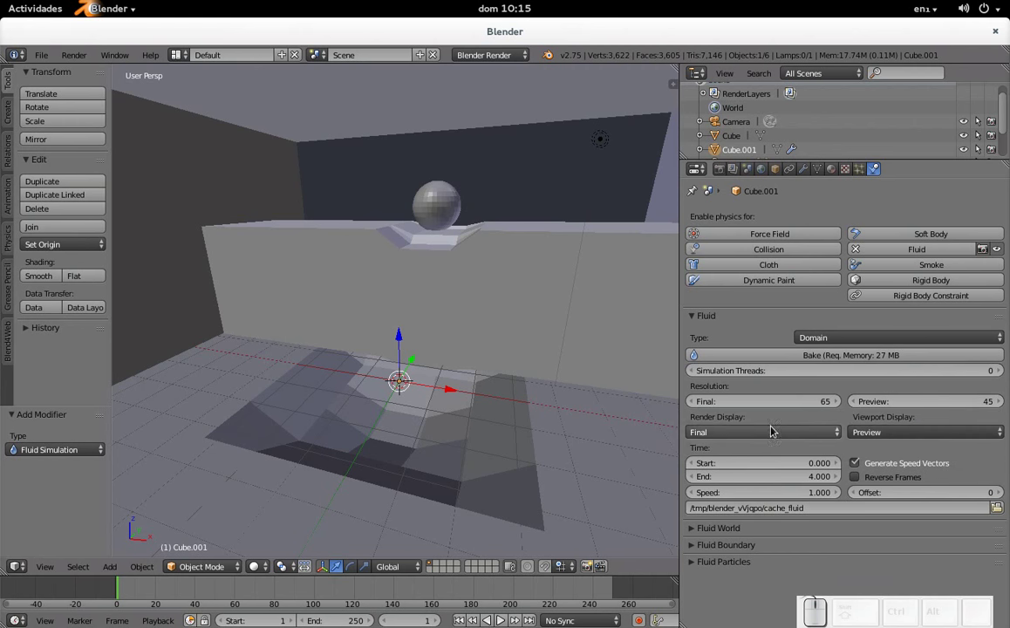
click(759, 427)
click(762, 433)
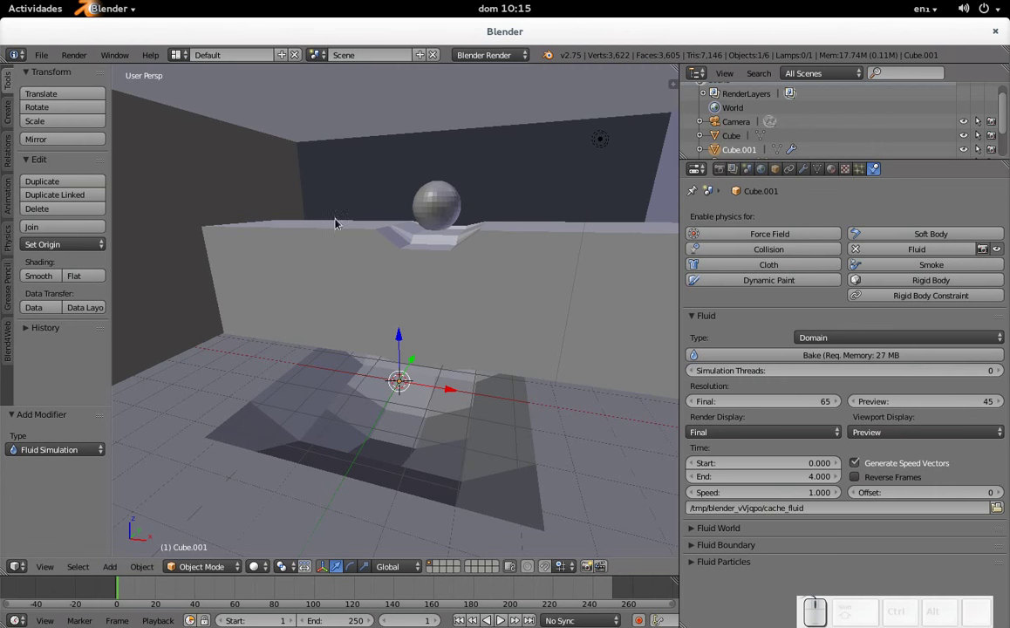
click(715, 435)
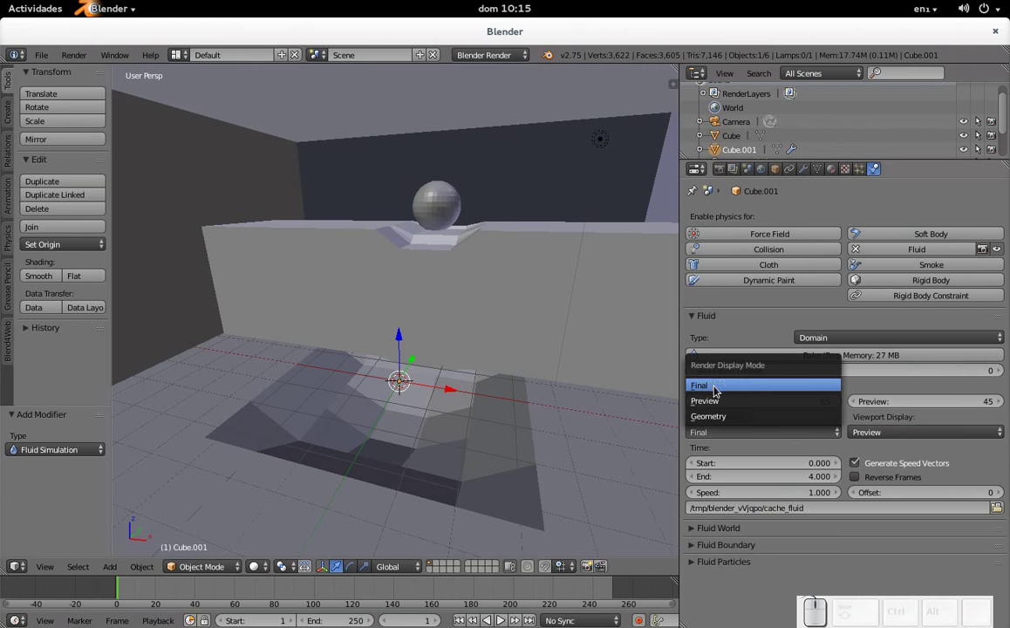
click(722, 437)
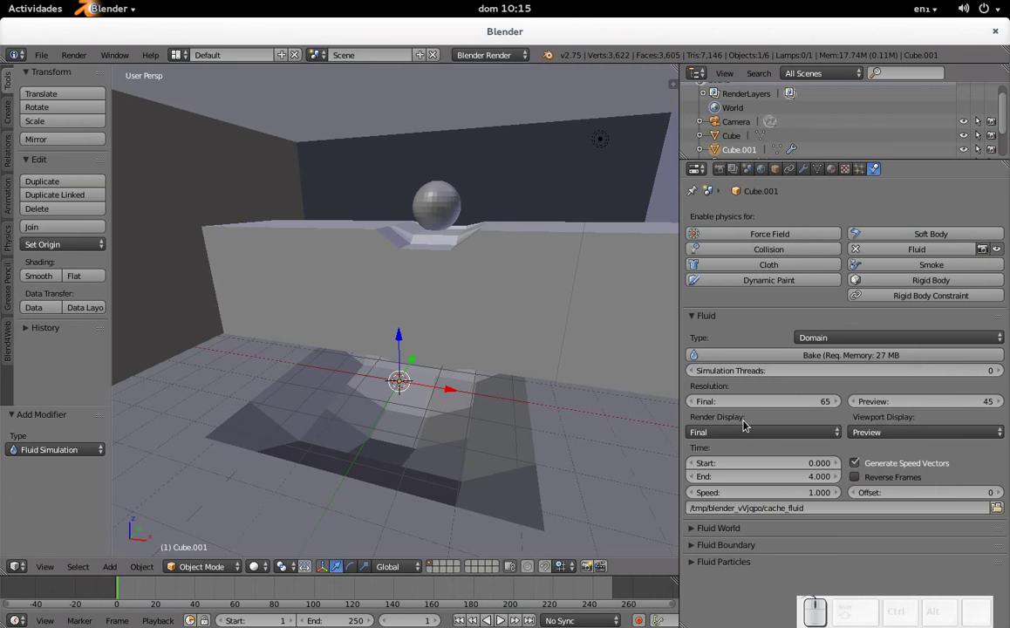
scroll(down, 3)
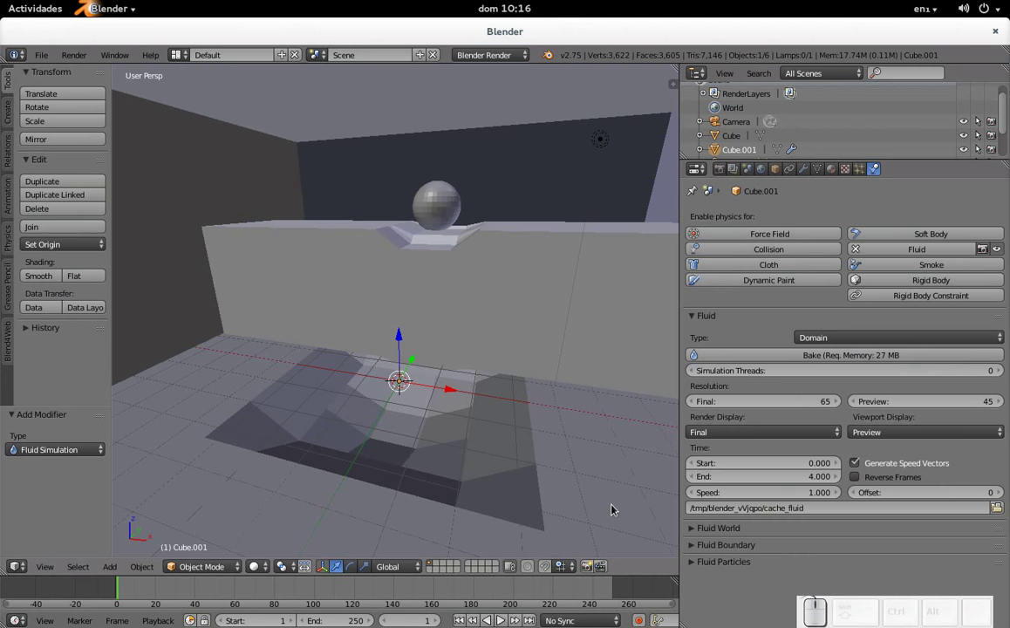
Show the render settings (frames 1–250) and review the 24 fps frame-rate options
click(724, 167)
click(901, 384)
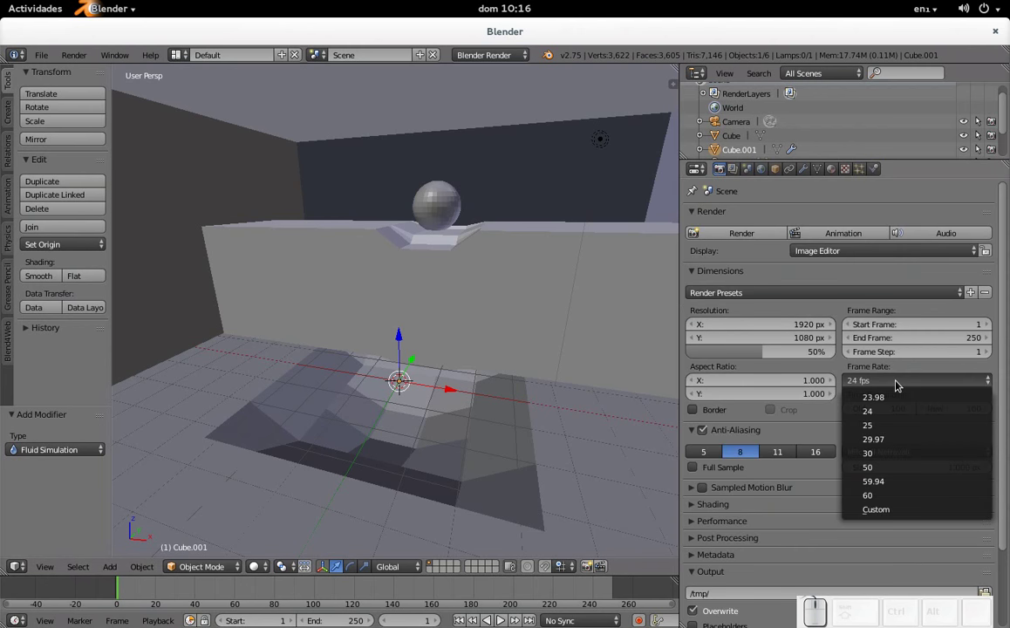
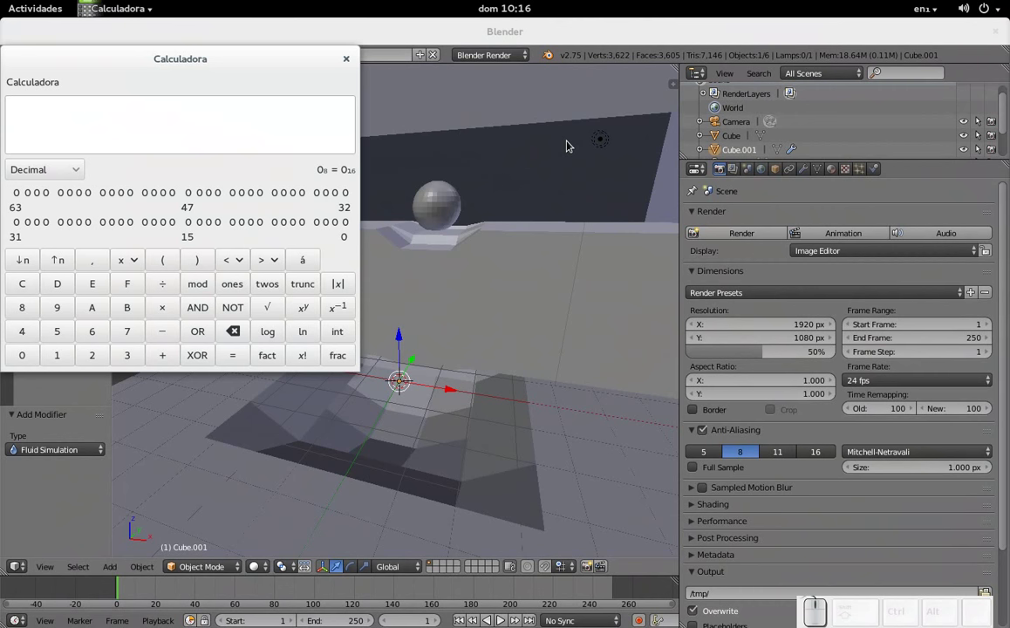
Divide 250 frames by 24 fps to get the animation length, 10,416666667 seconds
key(KP_2)
key(KP_5)
key(KP_0)
key(KP_Divide)
key(KP_2)
key(KP_4)
key(KP_Enter)
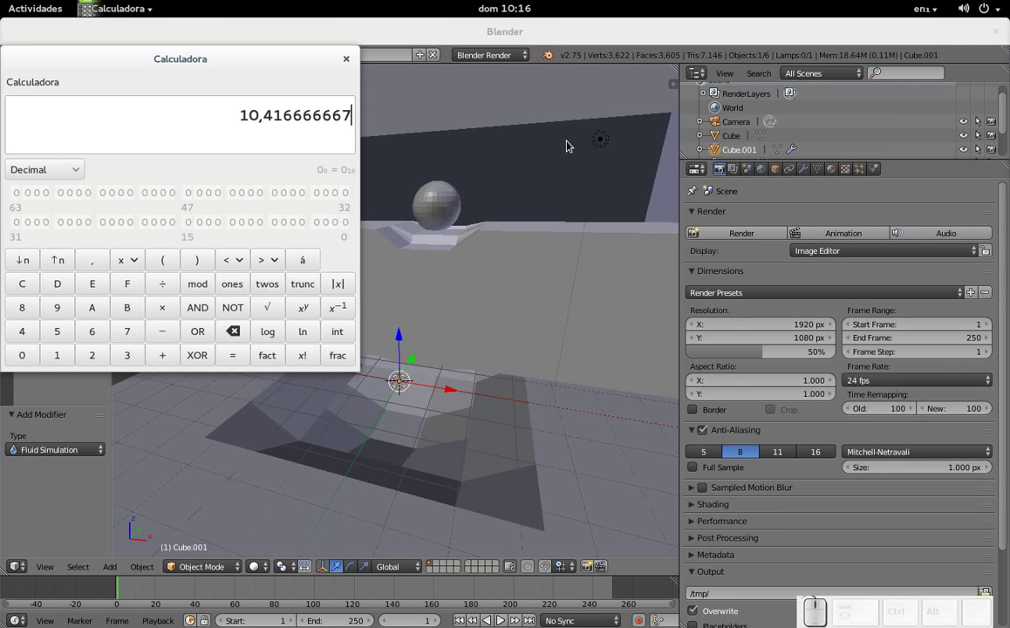
Expand the domain's Fluid World settings in the Physics properties
click(879, 175)
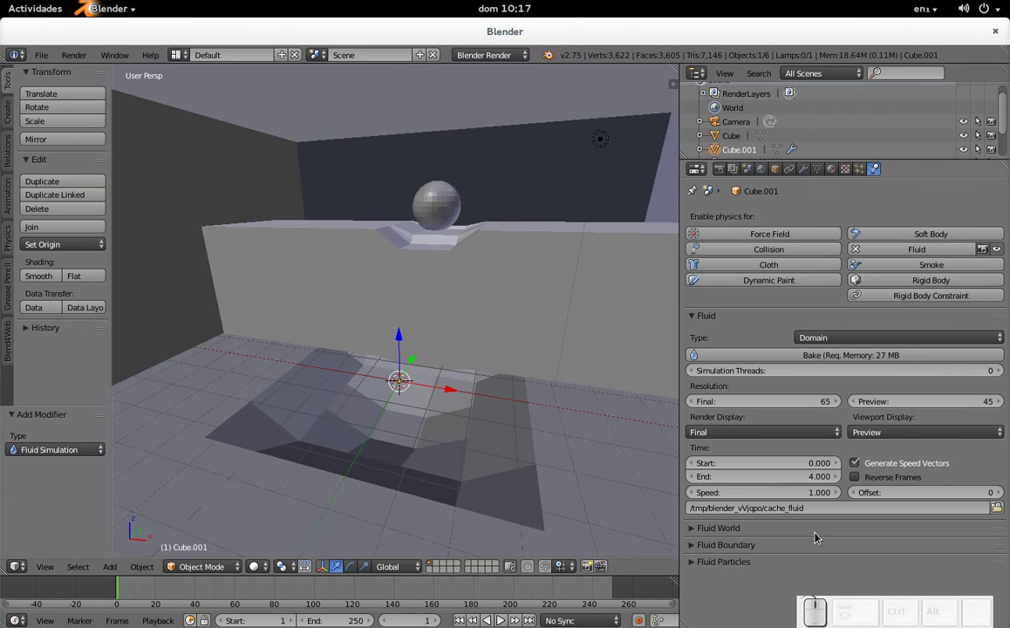
scroll(down, 3)
click(696, 532)
scroll(down, 3)
scroll(down, 3)
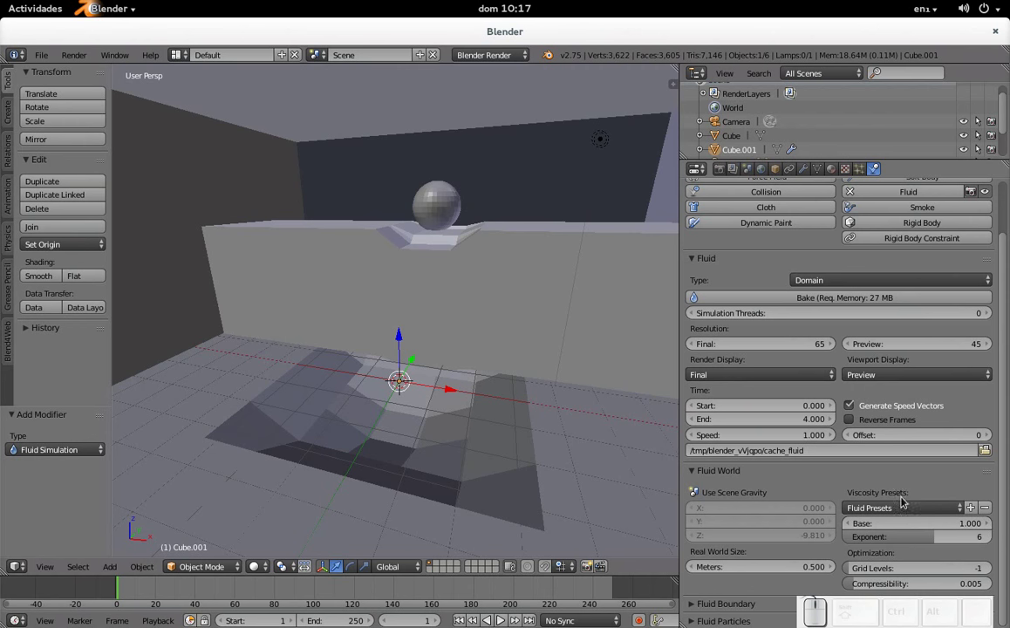
Set the domain's viscosity preset to Water (base 1.000, exponent 6)
click(905, 507)
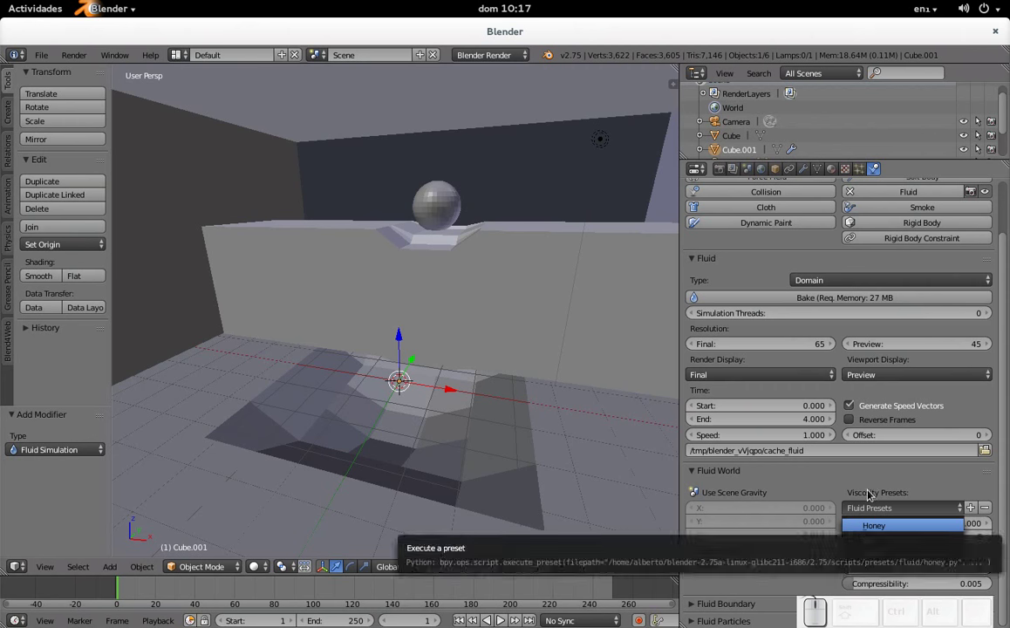
click(896, 510)
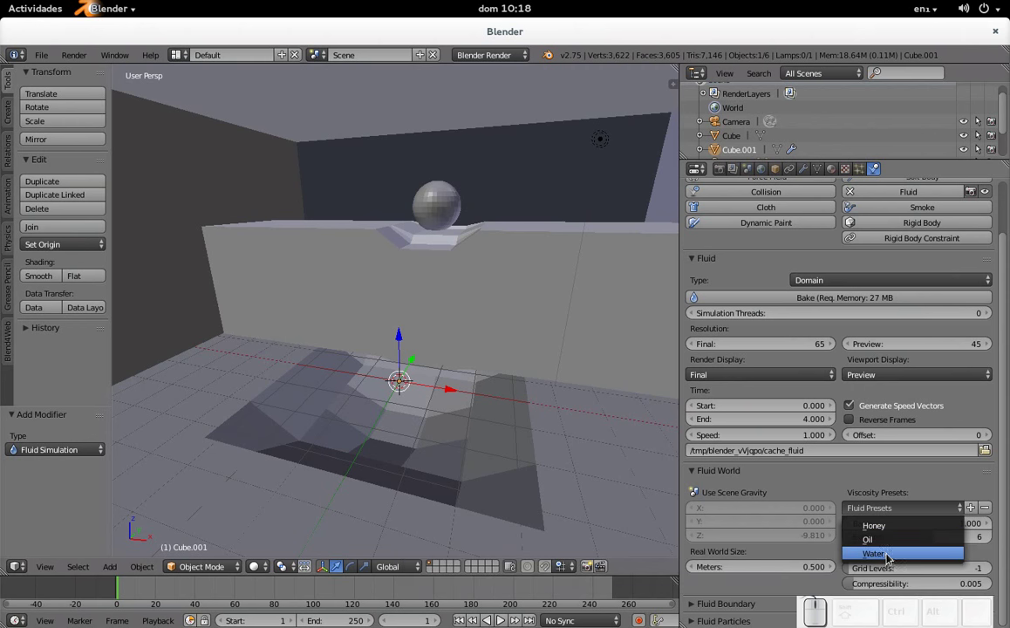
click(890, 558)
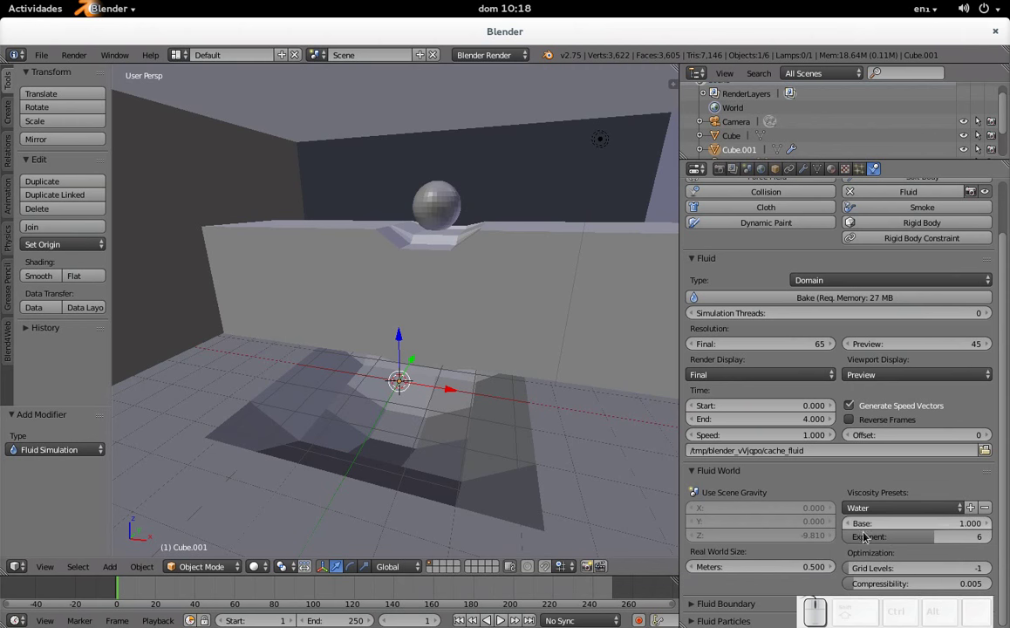
click(695, 476)
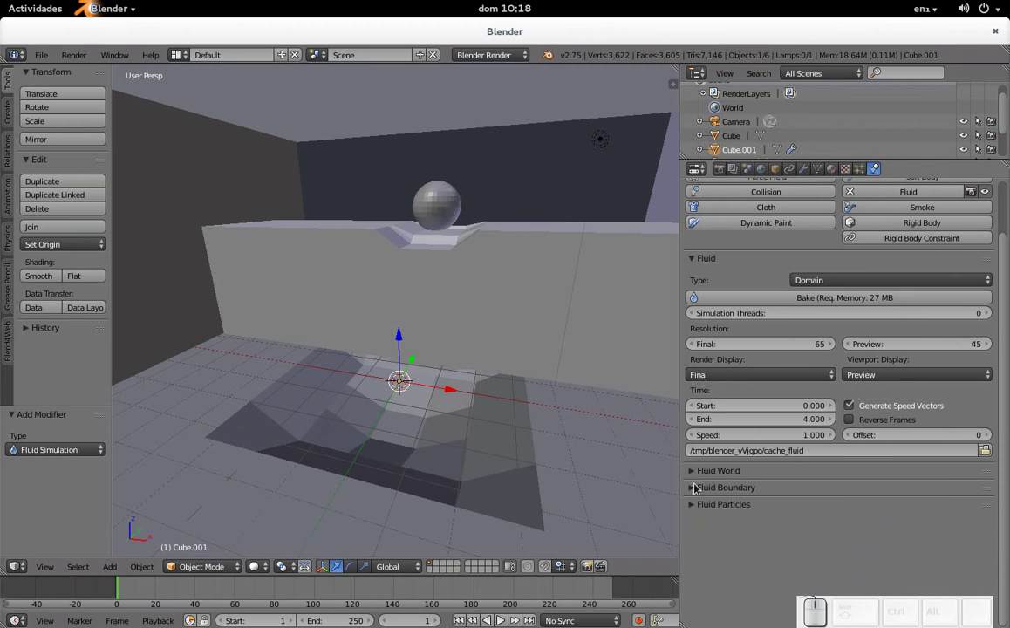
Review the Fluid Boundary slip types, keeping Partial Slip with amount 0.200
click(696, 492)
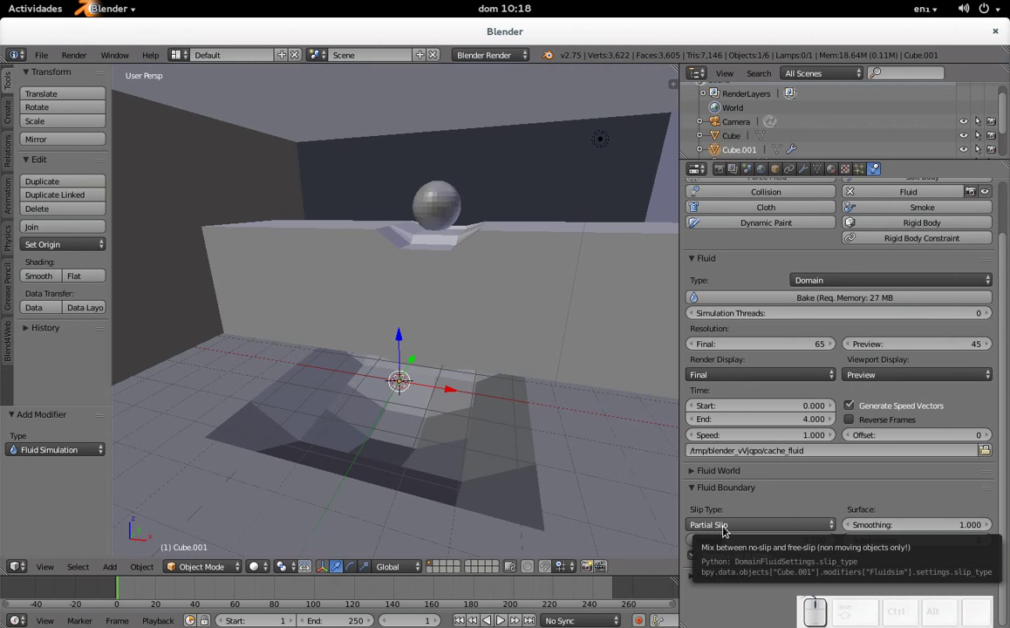
click(727, 529)
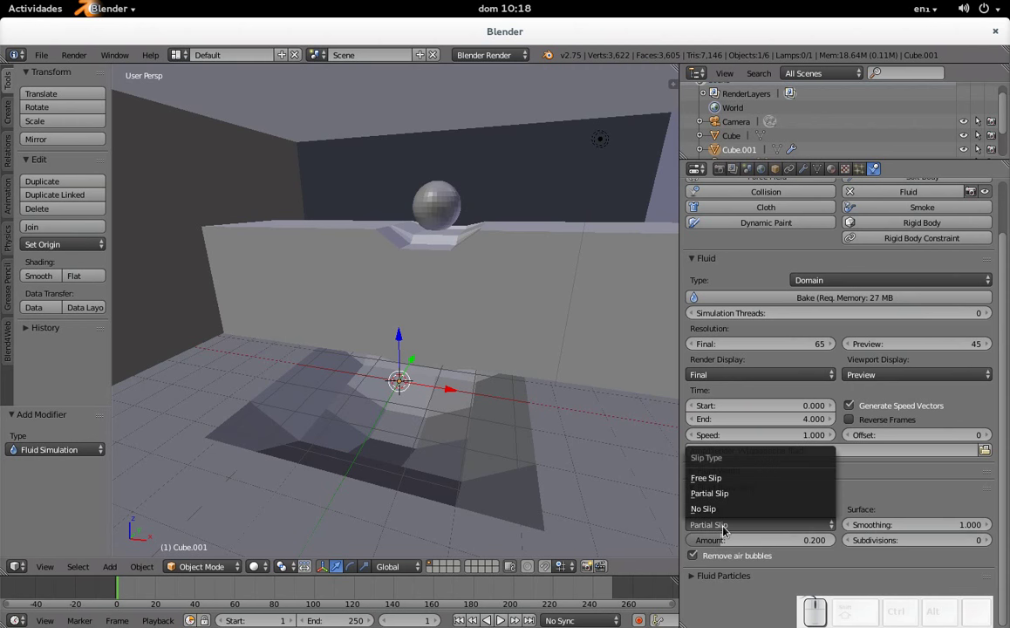
click(732, 533)
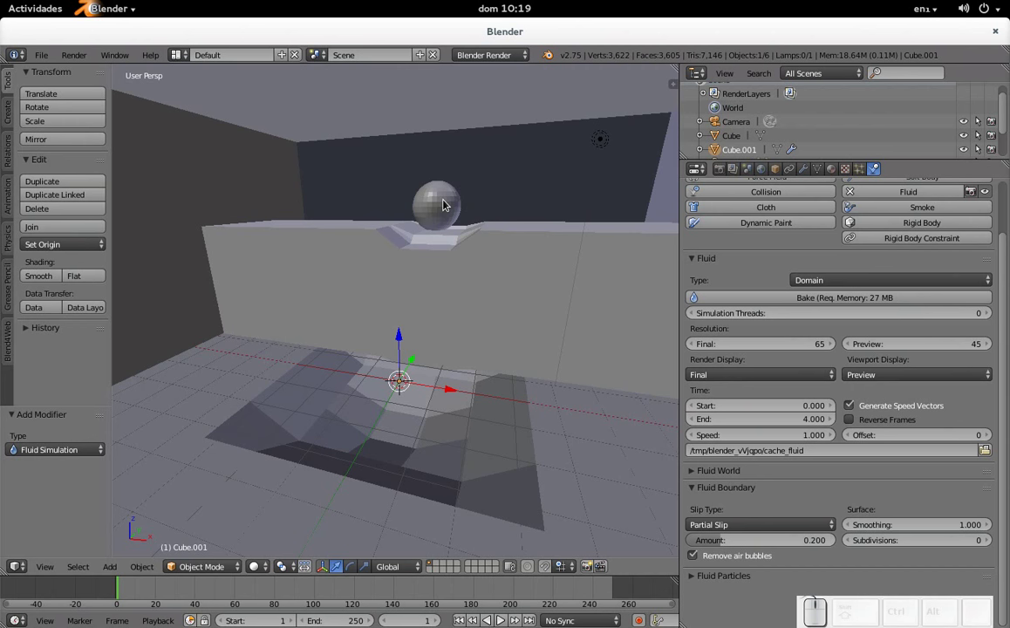
click(733, 526)
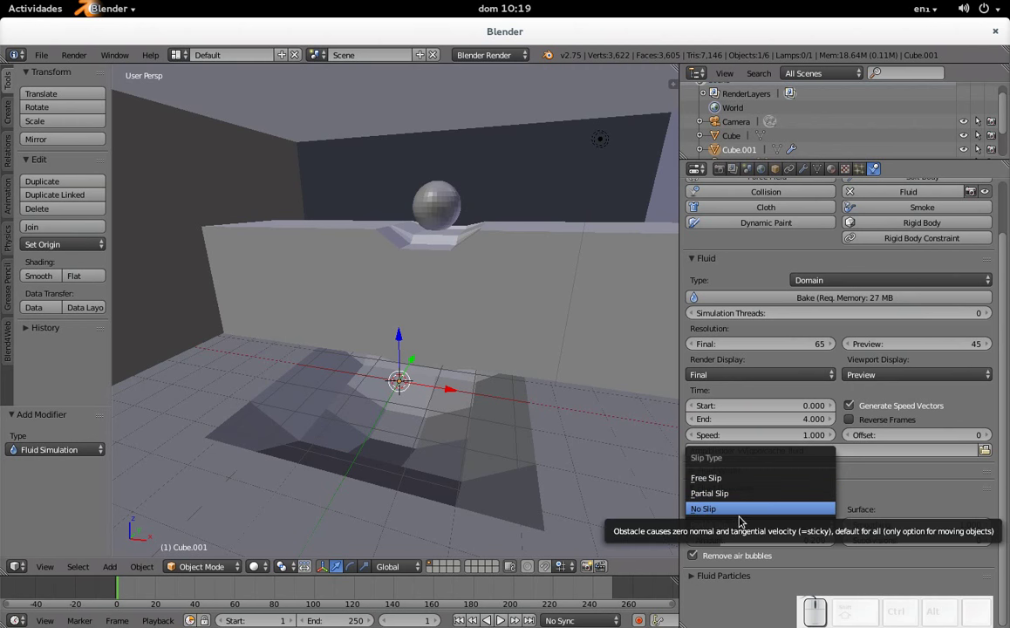
Toggle the Fluid World panel and fold the Fluid Boundary settings away
click(925, 481)
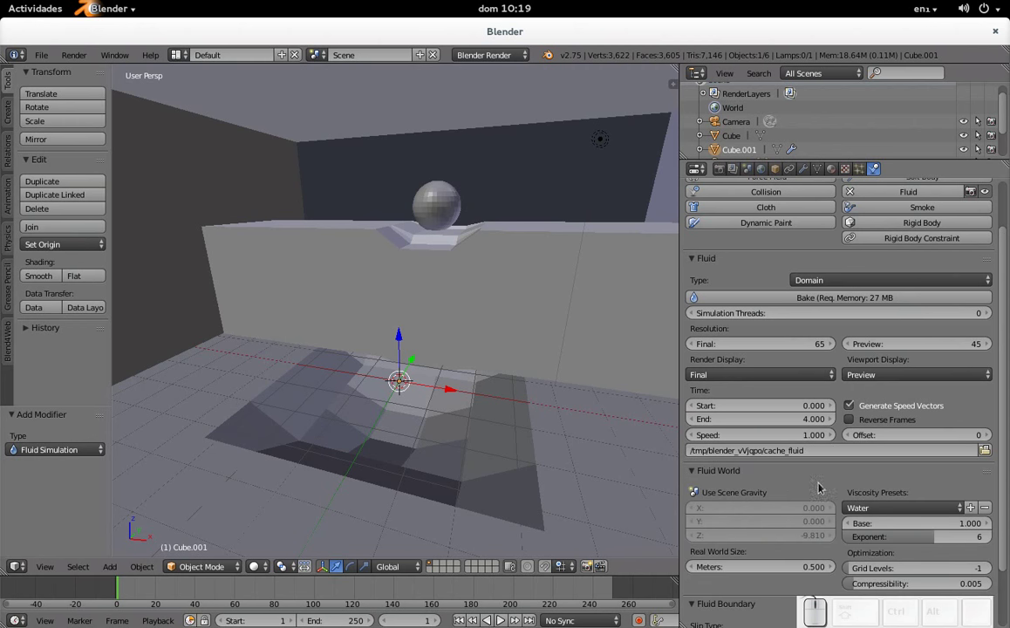
click(700, 471)
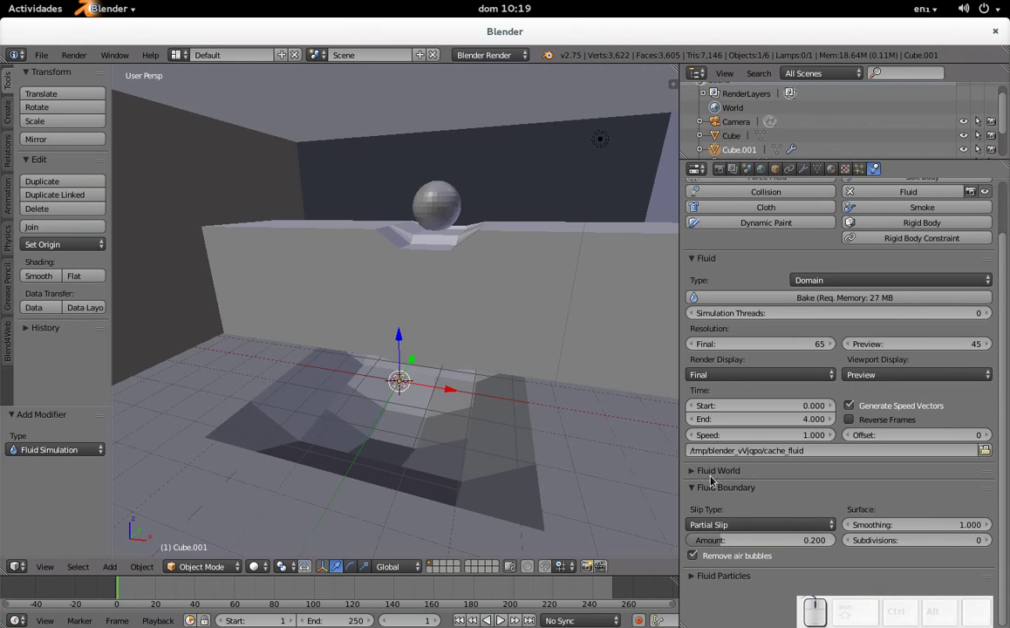
click(704, 494)
click(703, 494)
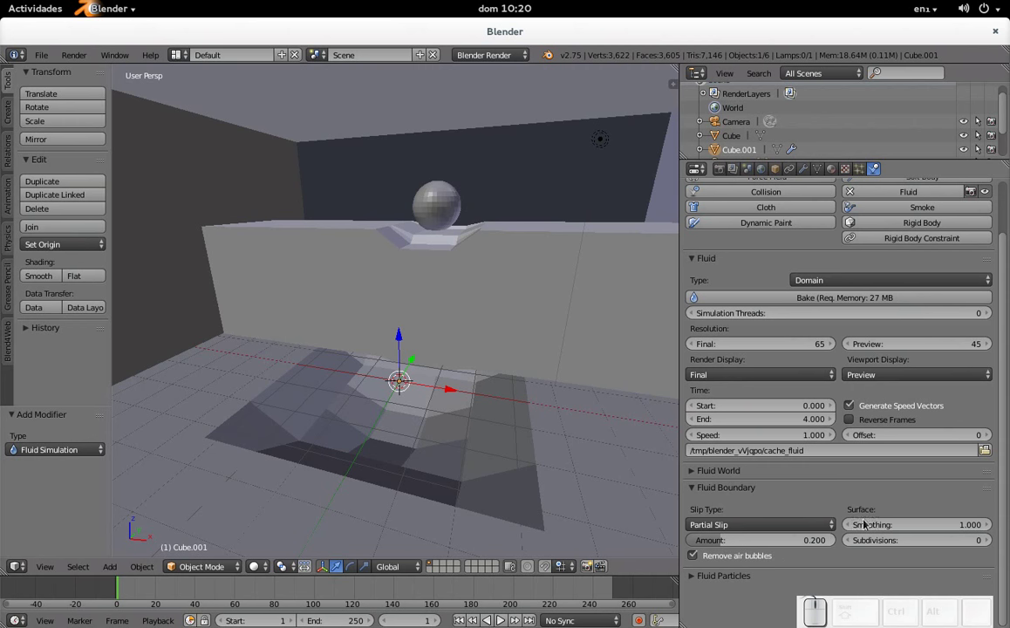
click(702, 491)
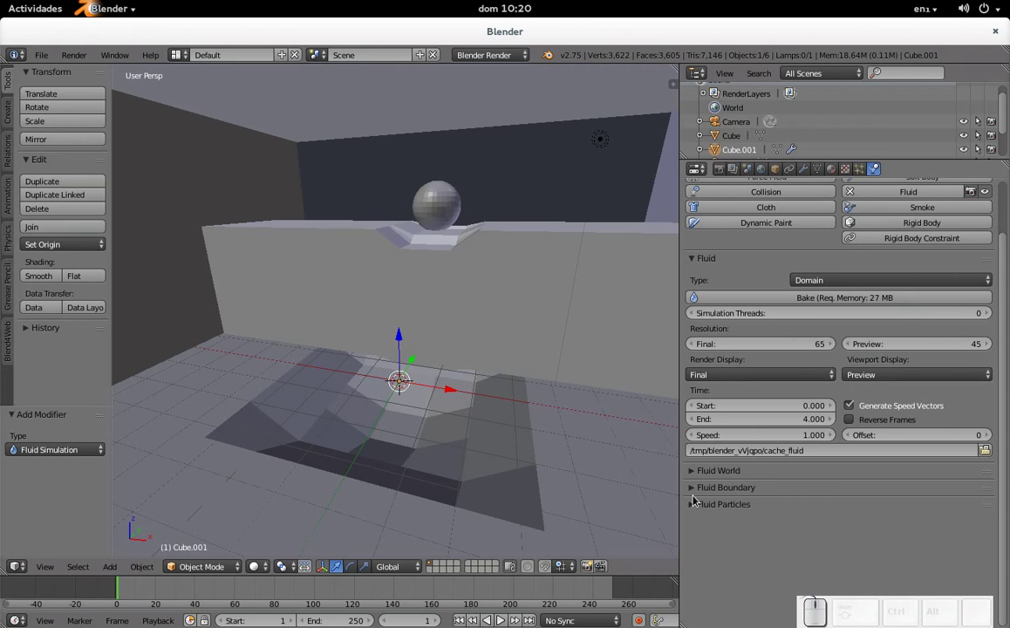
Expand Fluid Particles and raise the Generate amount to 1.000
click(700, 497)
click(693, 511)
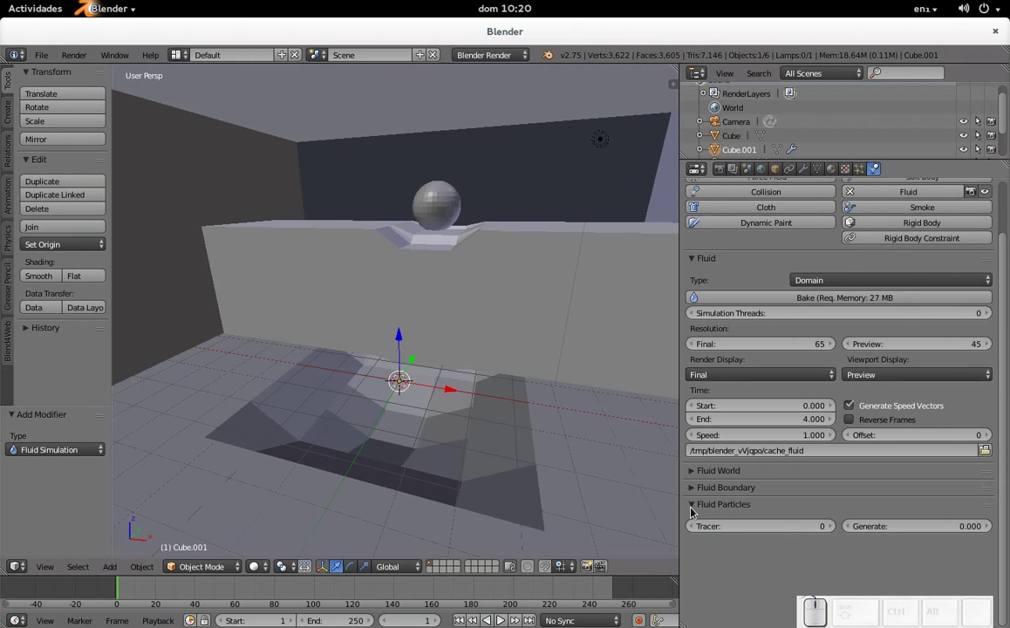
click(693, 510)
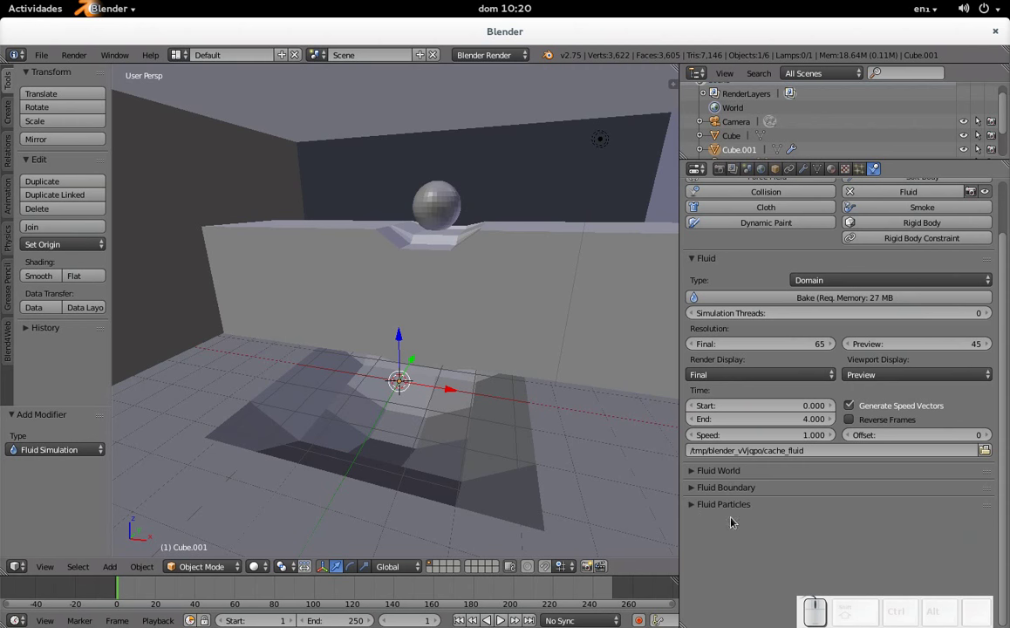
click(704, 518)
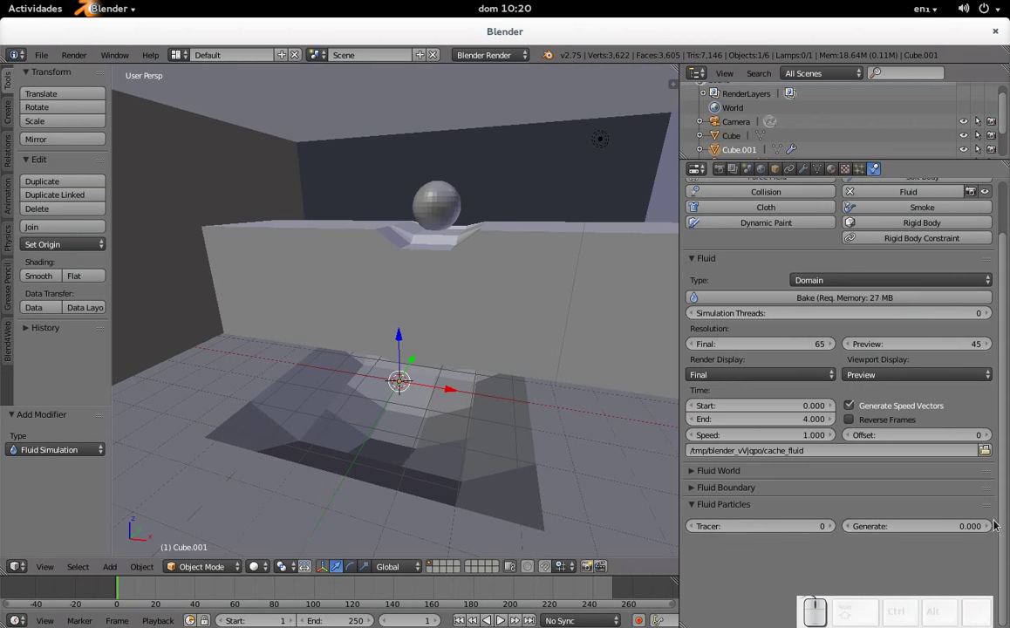
click(990, 528)
click(990, 529)
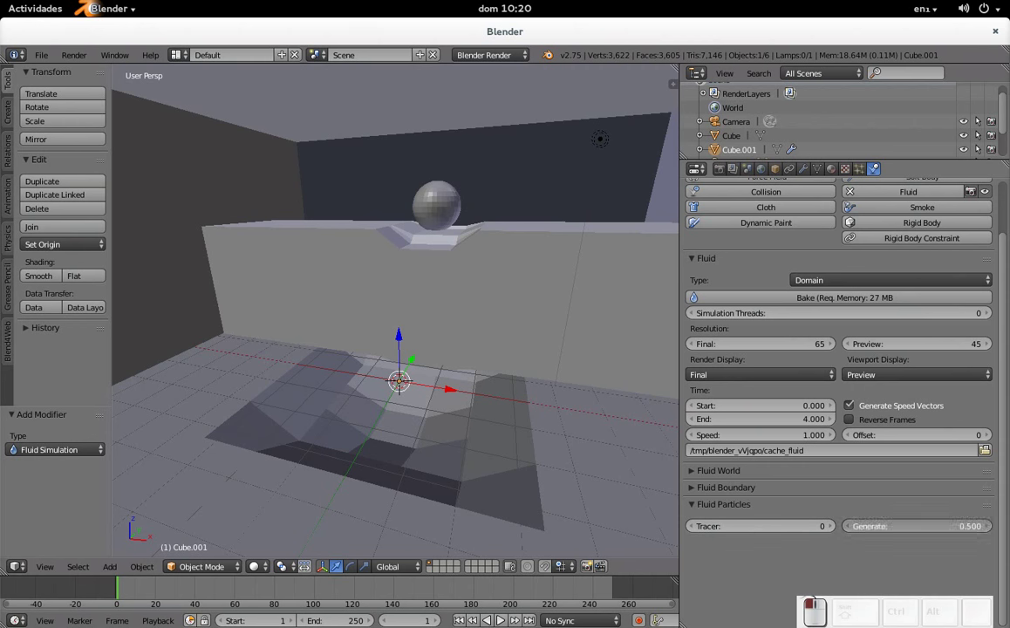
click(993, 525)
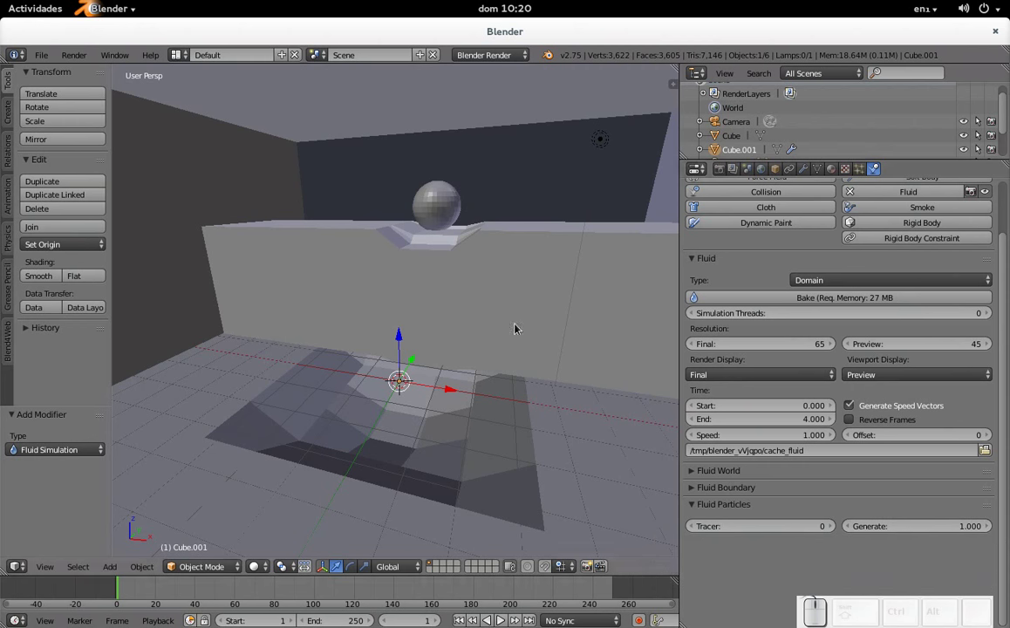
Raise the Tracer particle count to 2 and return to the top of the properties
click(838, 531)
click(838, 530)
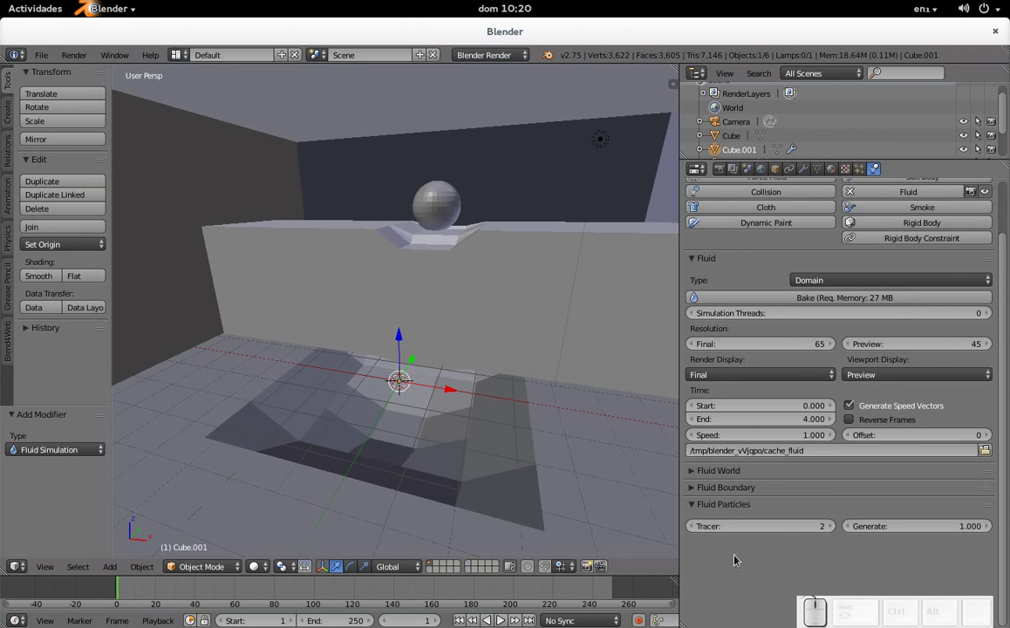
click(700, 508)
scroll(up, 3)
scroll(up, 3)
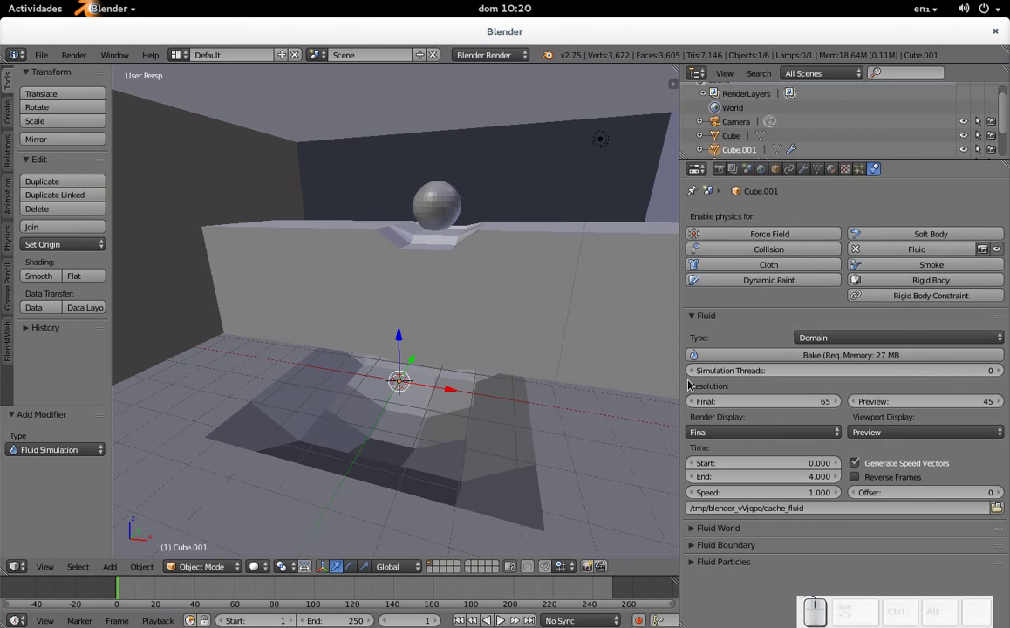
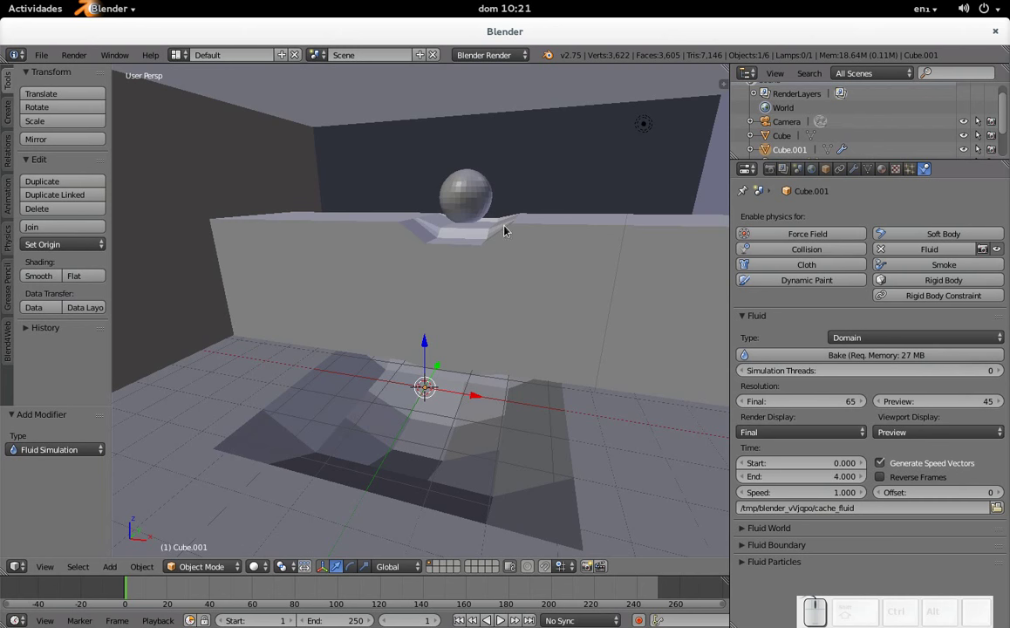
Lift the sphere slightly up along Z and enable Fluid physics on it, type left as None
right_click(471, 204)
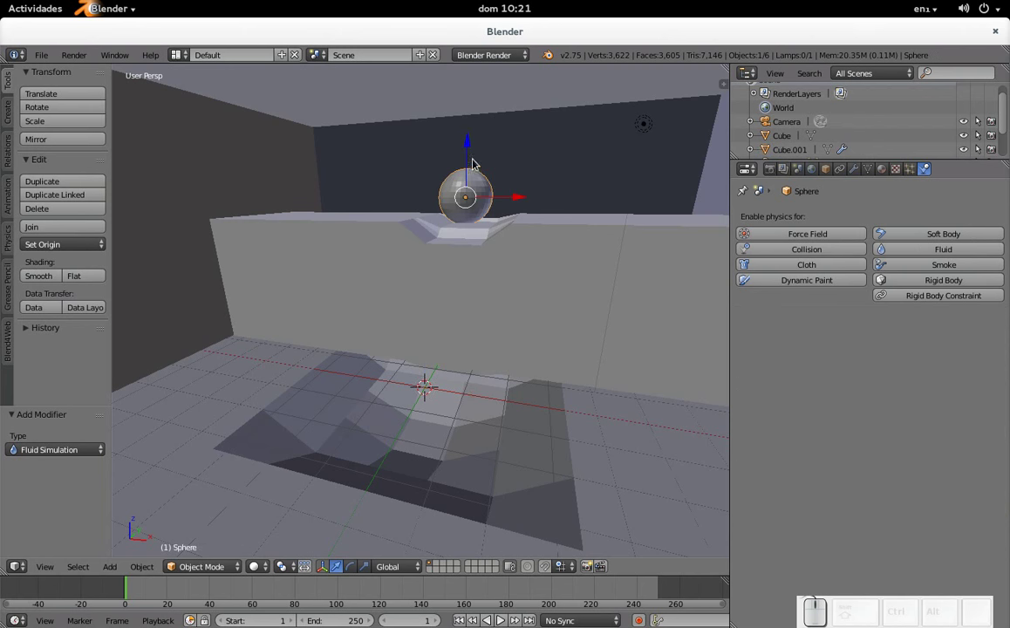
click(471, 149)
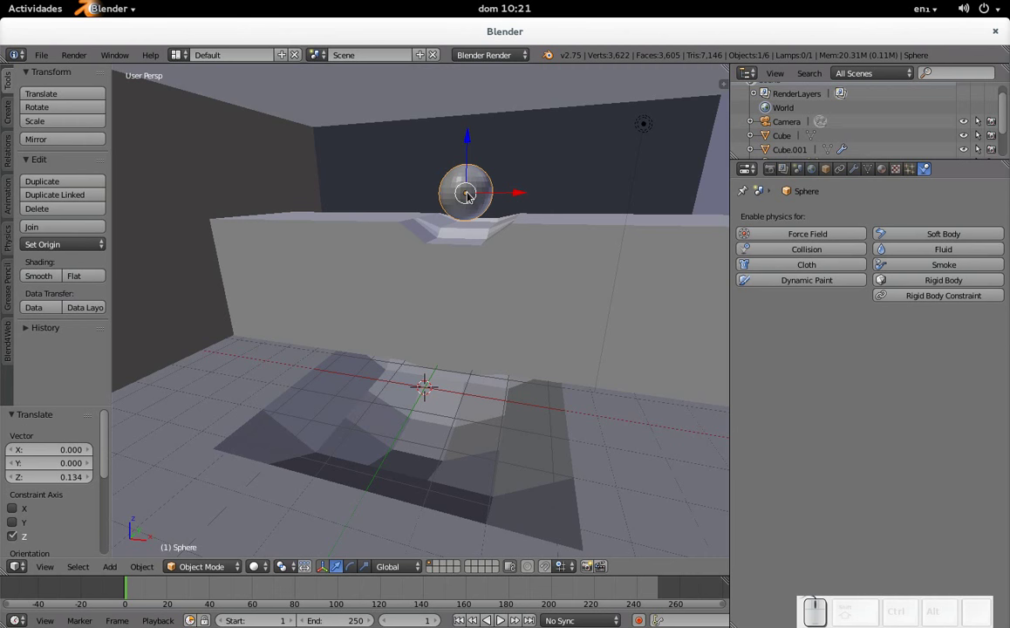
click(905, 251)
click(857, 345)
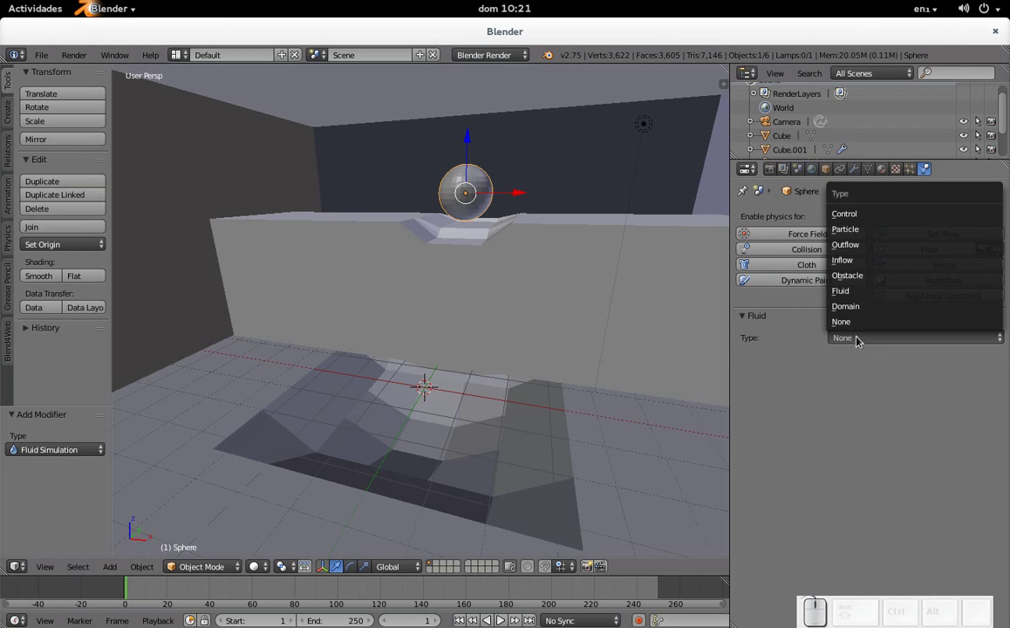
click(858, 345)
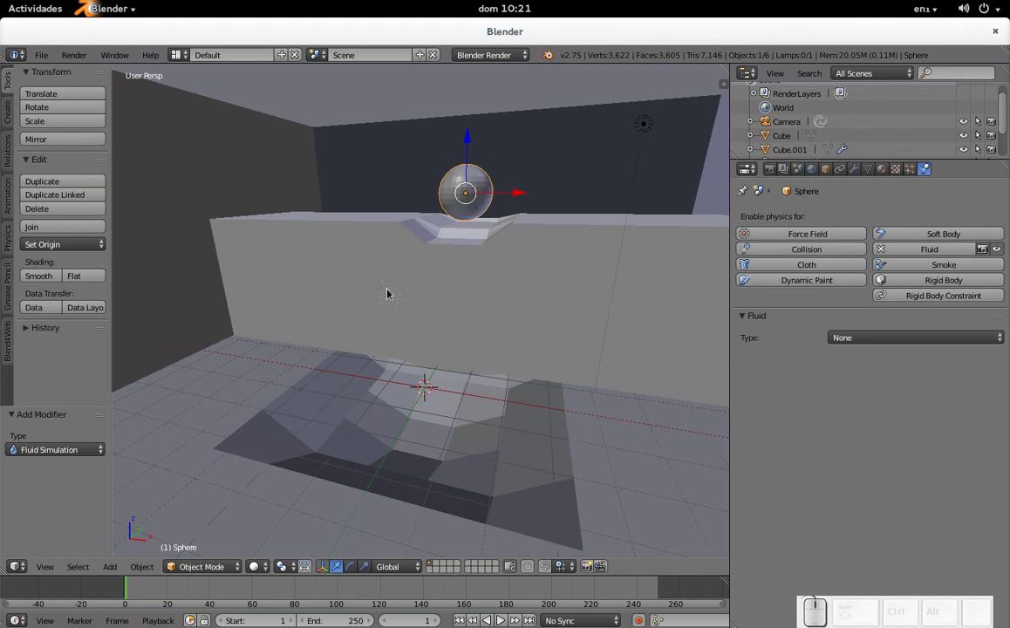
Set the sphere's fluid type to Fluid, then enable fluid physics on the cube
click(865, 344)
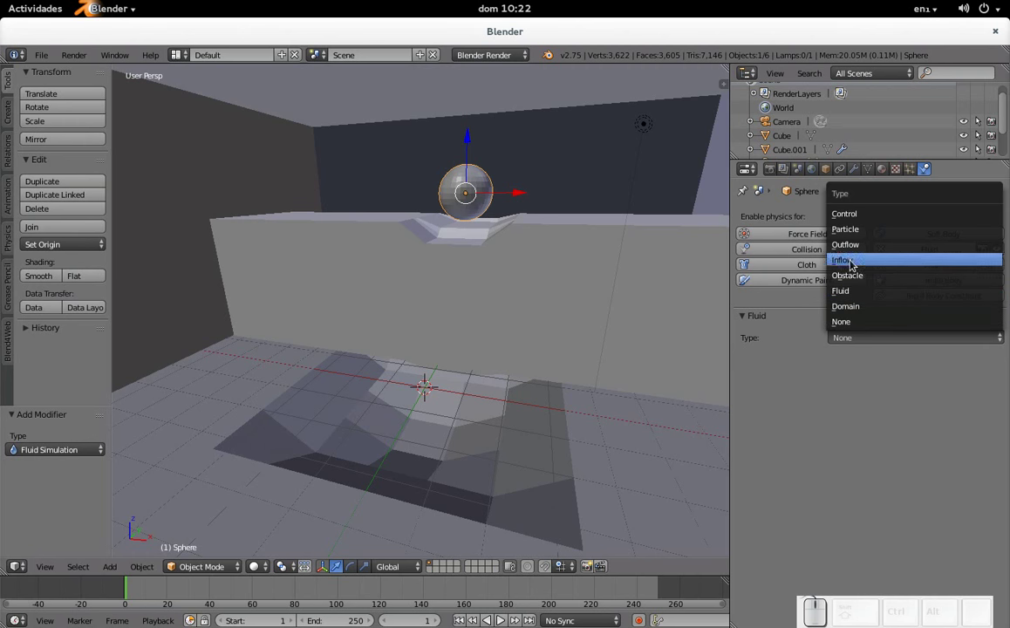
click(859, 294)
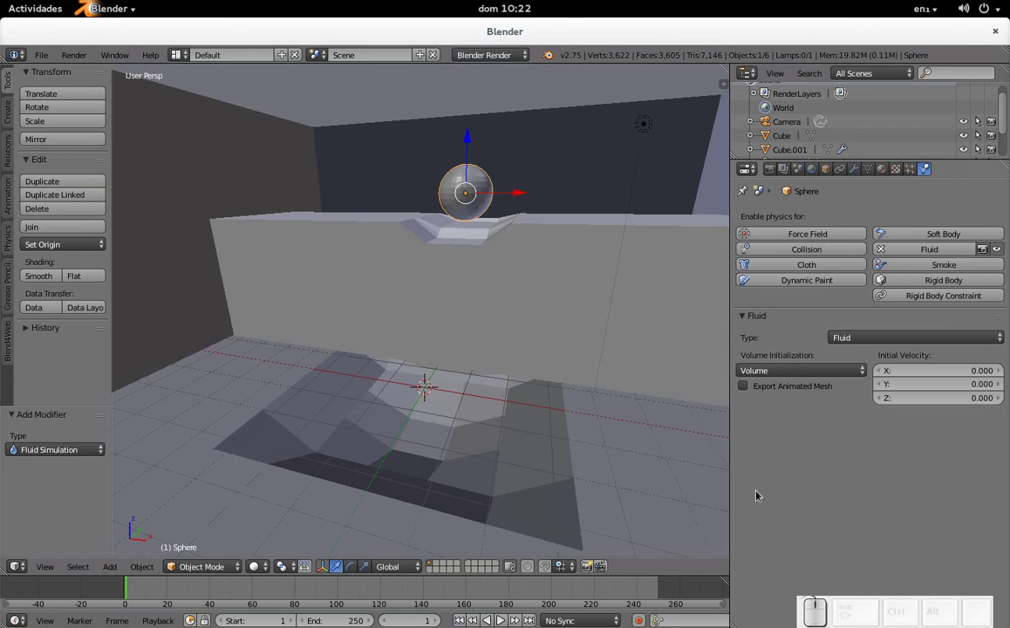
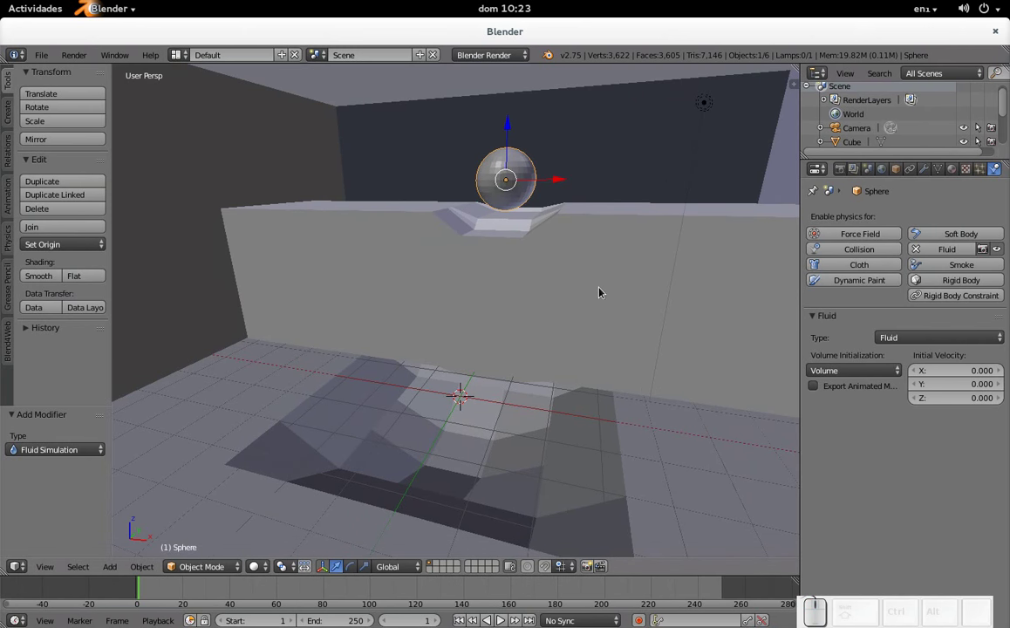
right_click(632, 281)
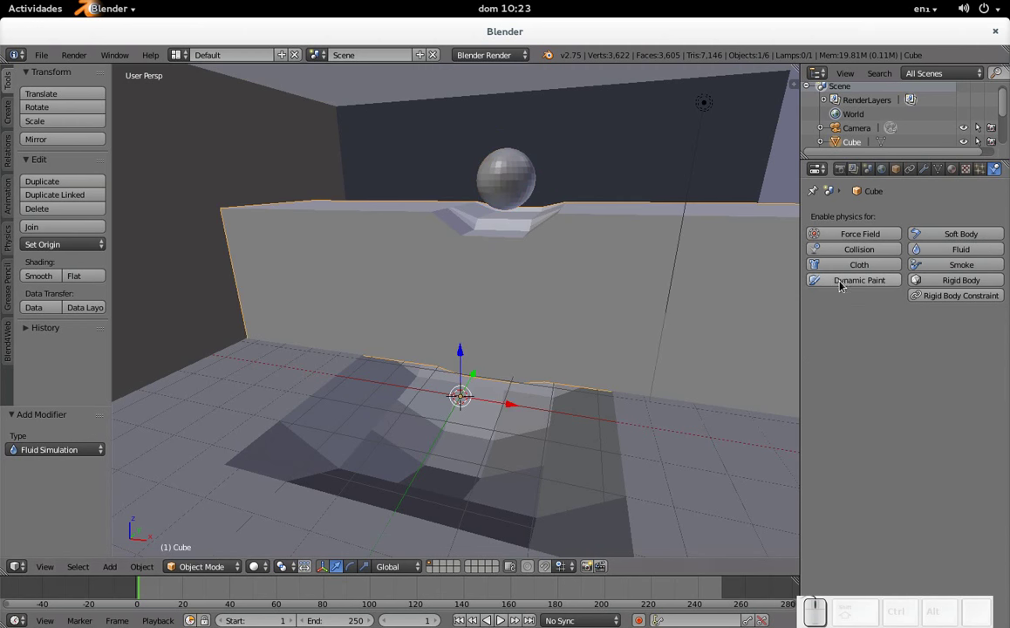
click(932, 253)
Set the cube's fluid type to Obstacle and select the floor plane
click(937, 342)
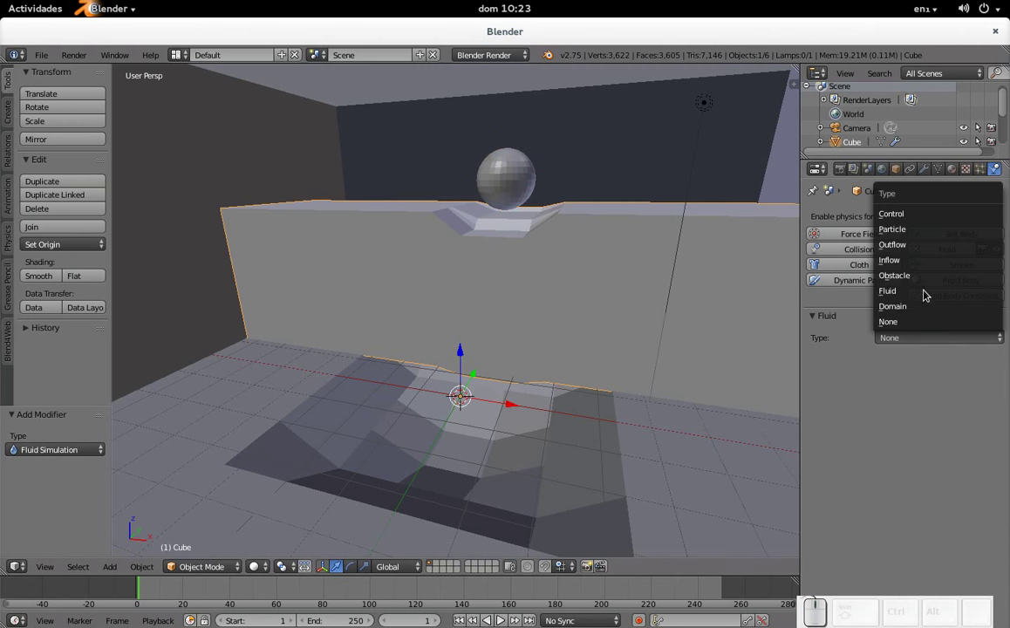
click(926, 279)
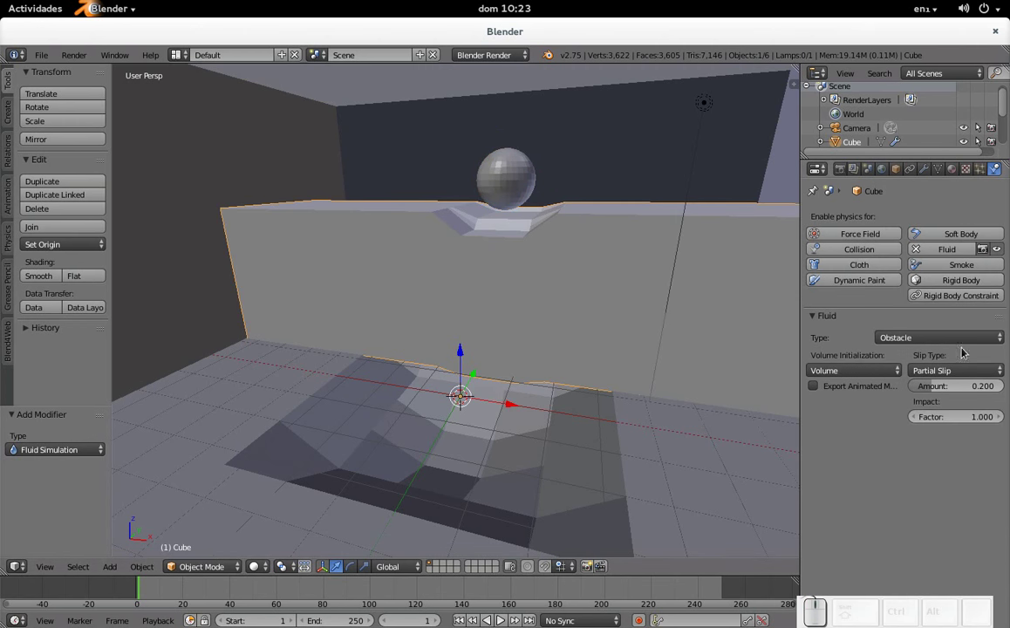
right_click(696, 522)
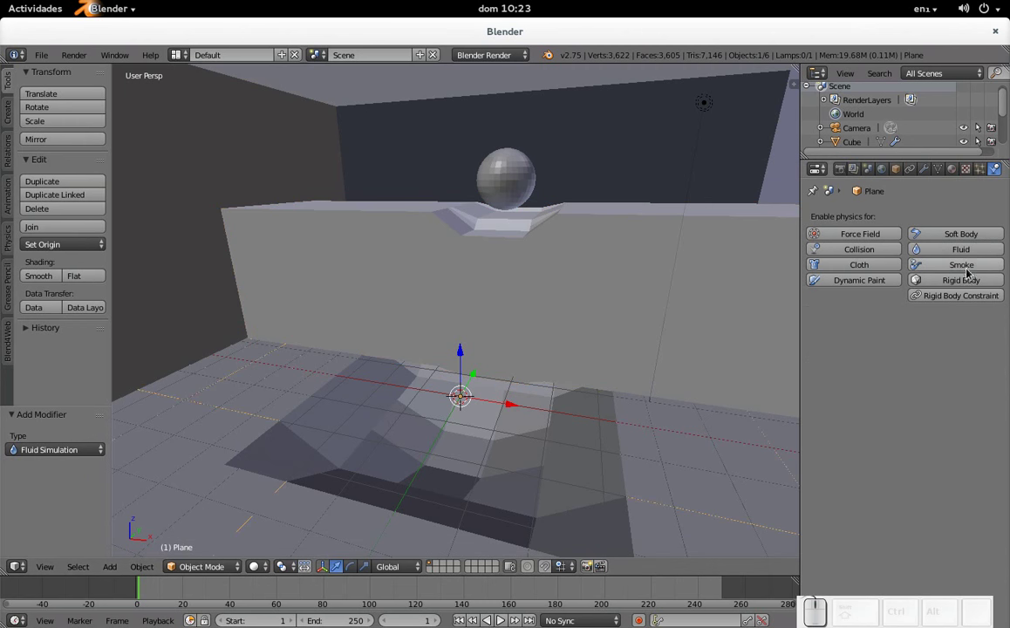
Enable fluid physics on the plane and bring the Domain settings back up
click(969, 257)
click(936, 343)
click(919, 281)
Select the domain Cube.001 and bake the fluid simulation
right_click(619, 158)
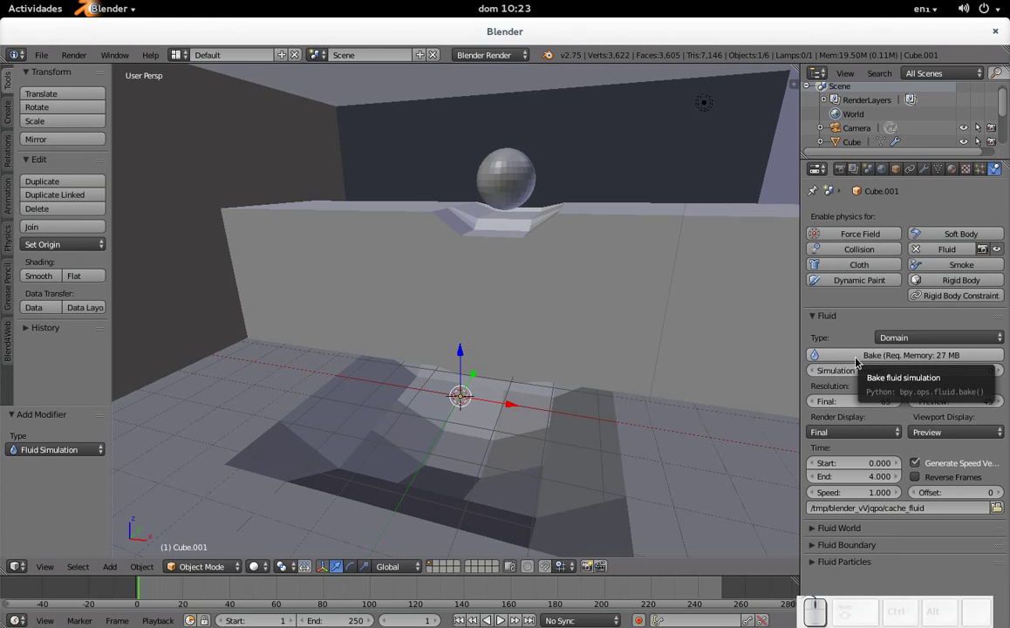
click(862, 360)
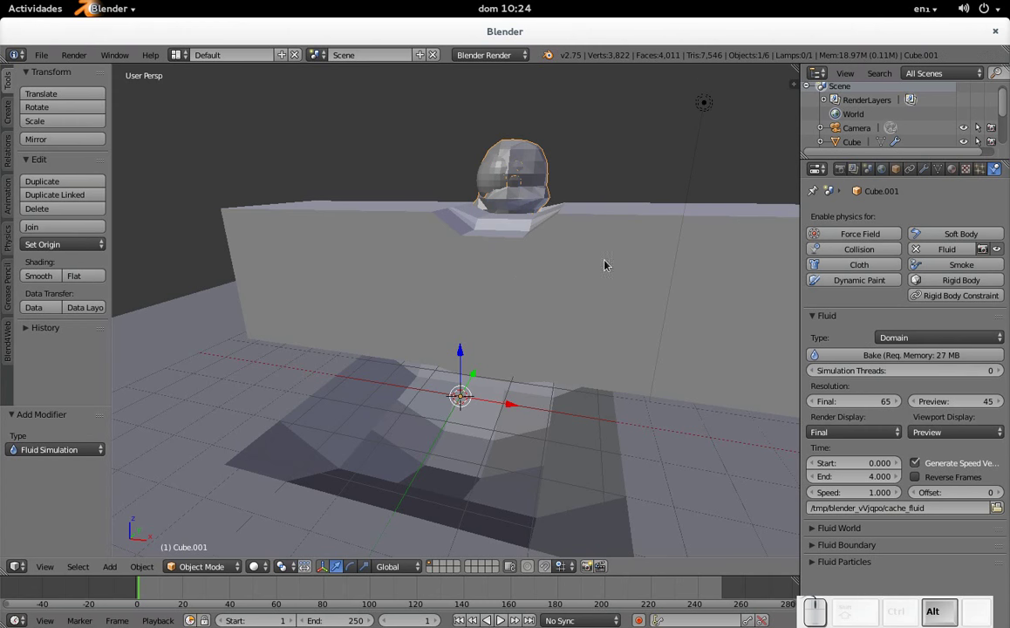
key(alt+a)
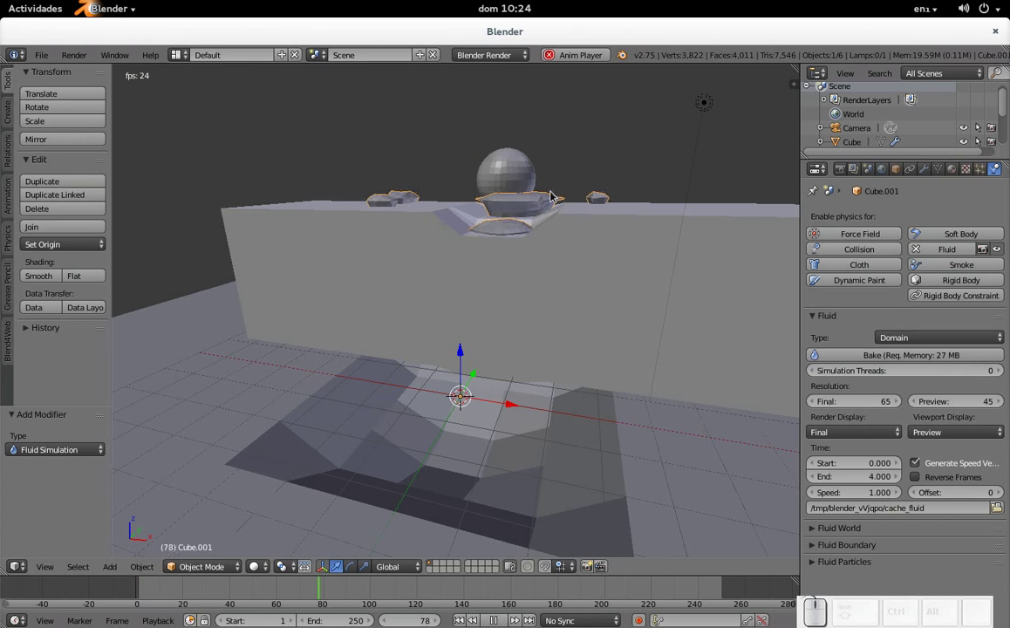
drag(441, 254, 492, 197)
scroll(up, 3)
drag(487, 210, 503, 270)
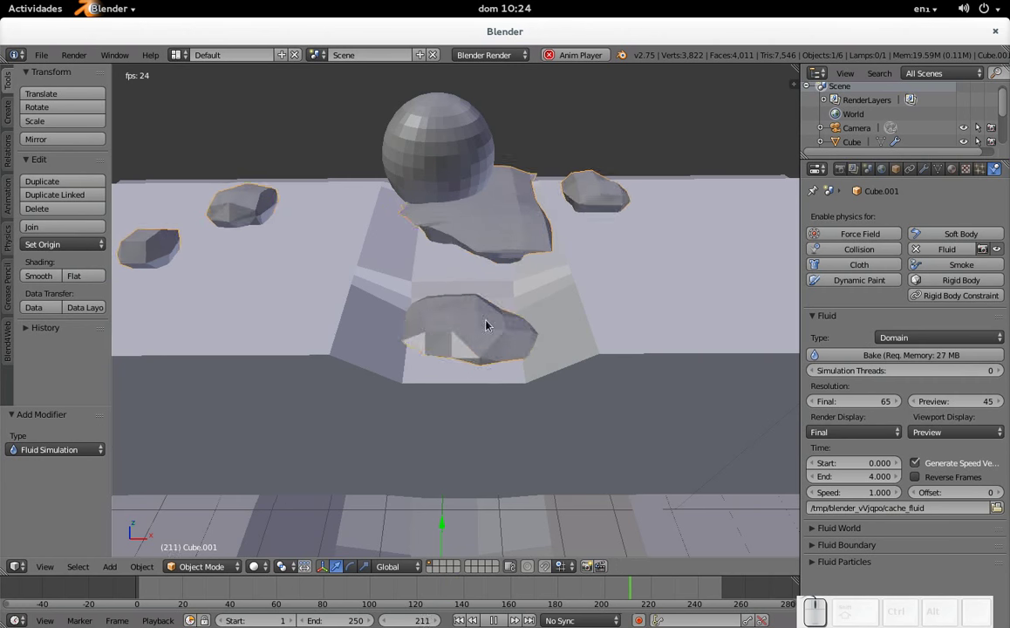
drag(479, 376, 448, 321)
scroll(down, 3)
drag(396, 345, 424, 381)
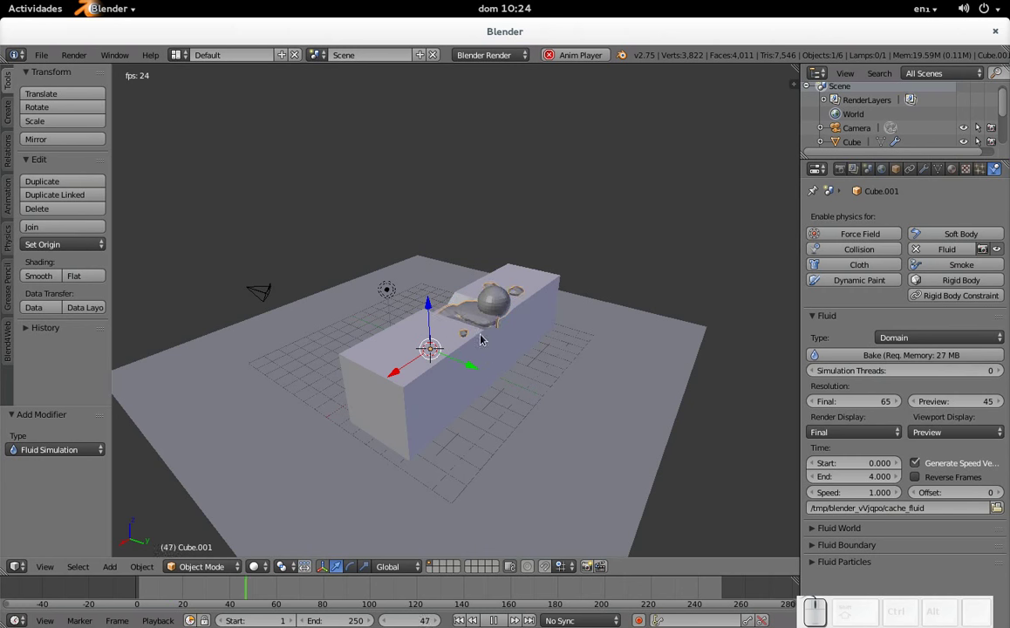
scroll(up, 3)
drag(594, 409, 496, 381)
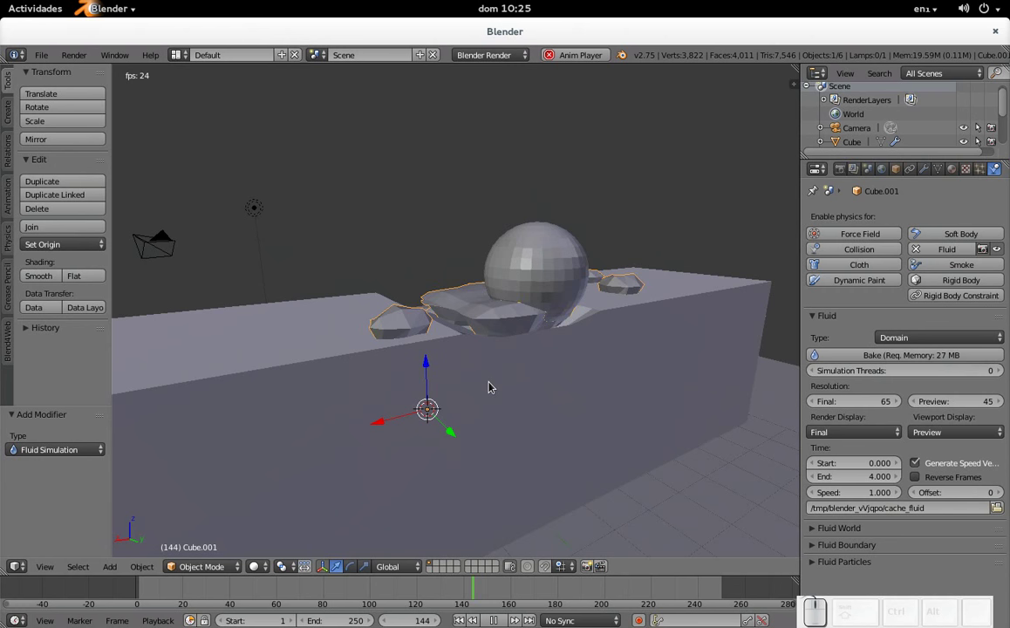
scroll(down, 3)
drag(326, 379, 456, 270)
drag(572, 344, 572, 361)
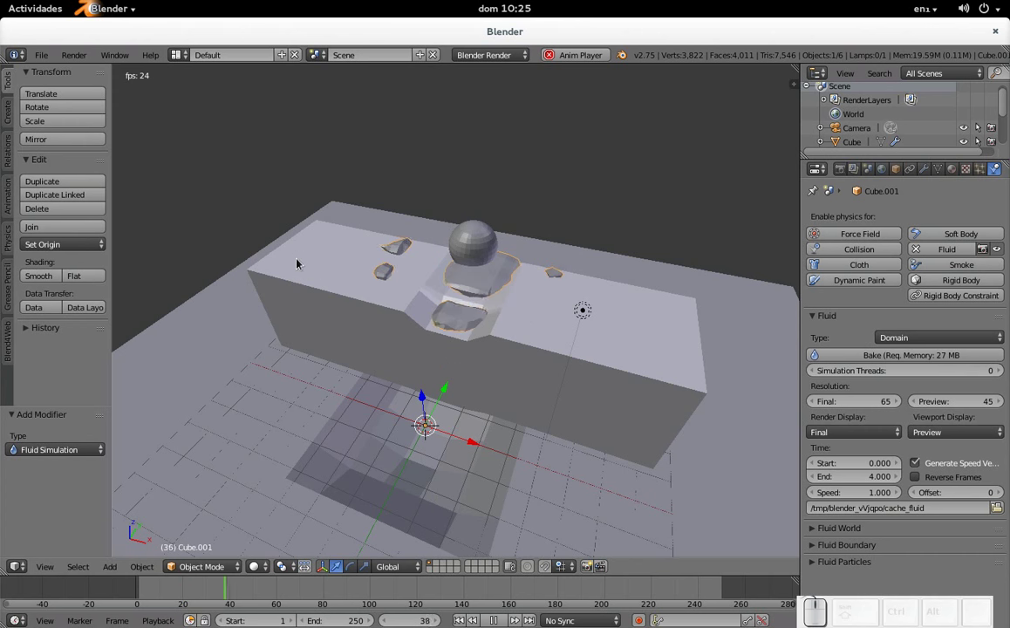
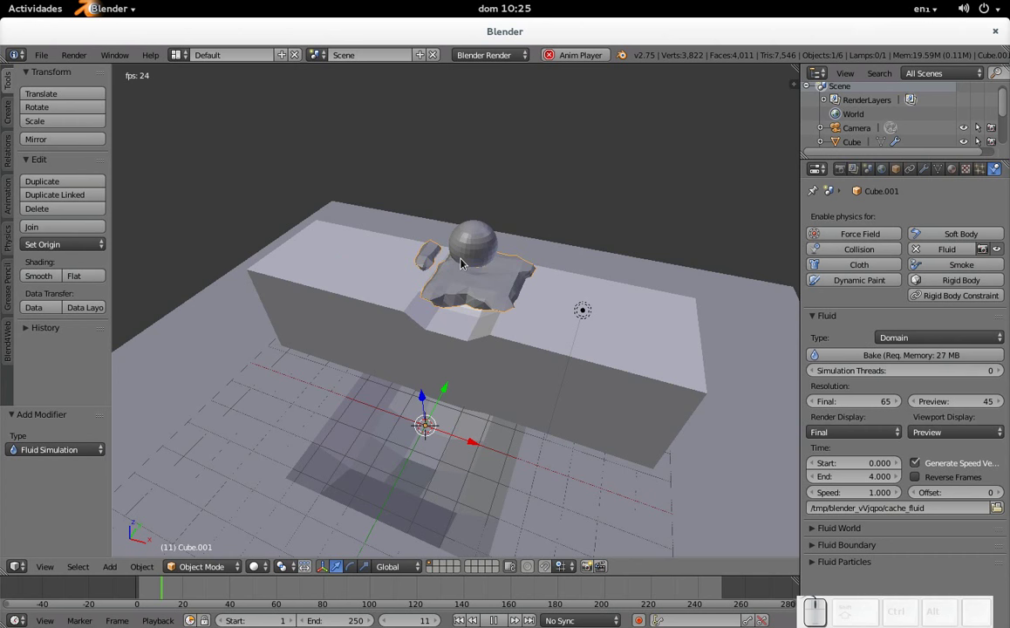
key(Escape)
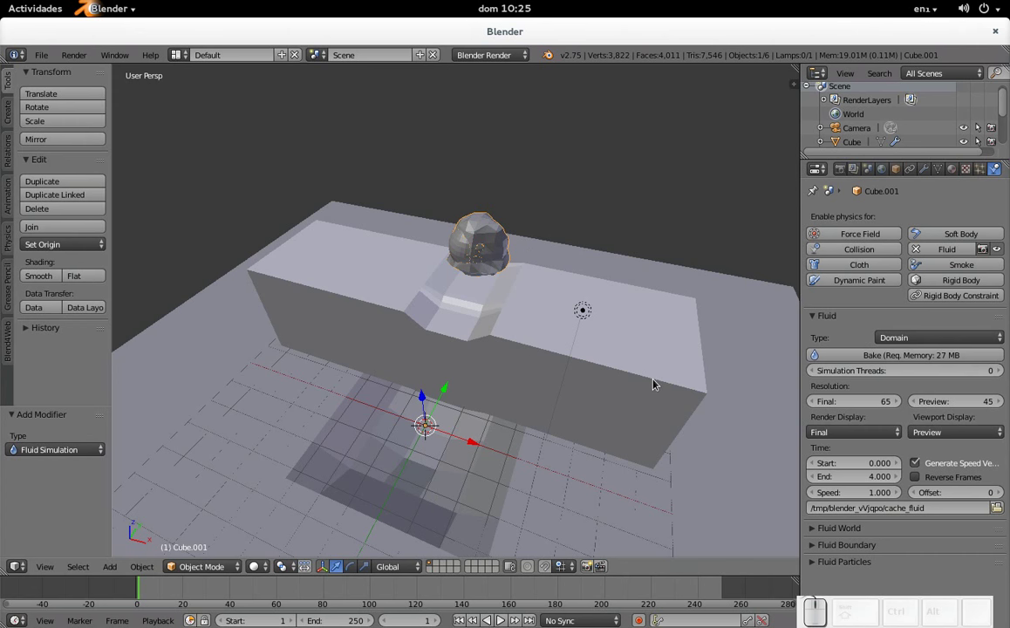
scroll(up, 3)
scroll(down, 3)
scroll(down, 3)
scroll(down, 3)
drag(401, 403, 438, 350)
drag(393, 438, 411, 398)
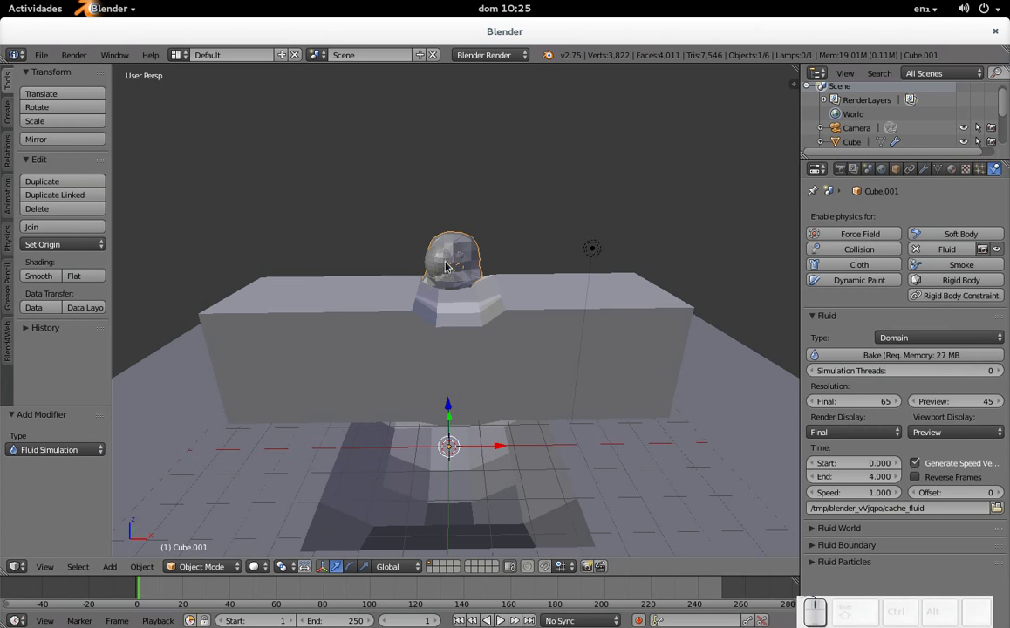
right_click(437, 269)
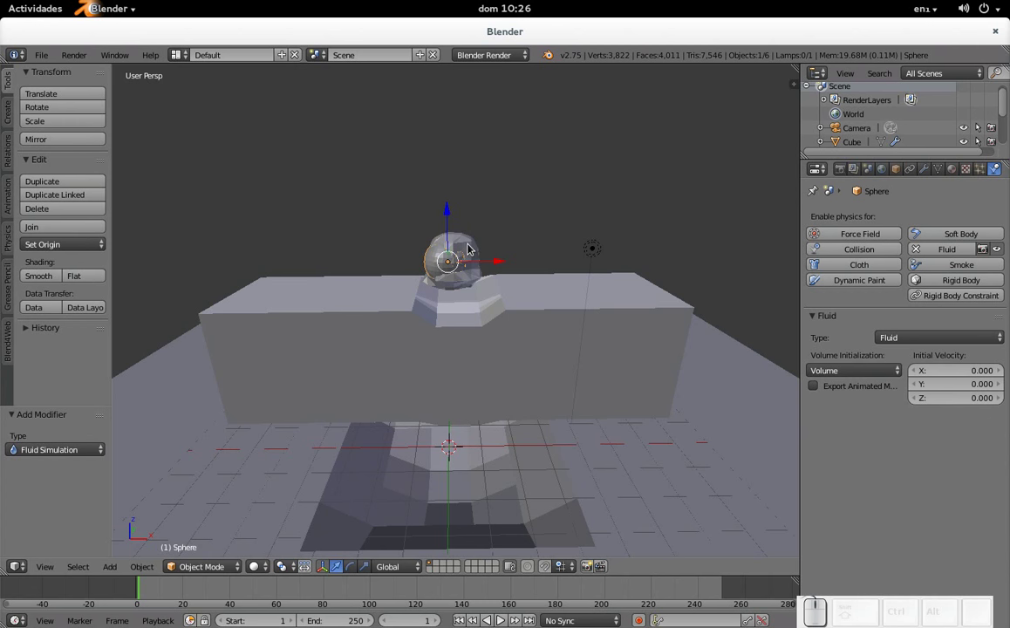
right_click(475, 247)
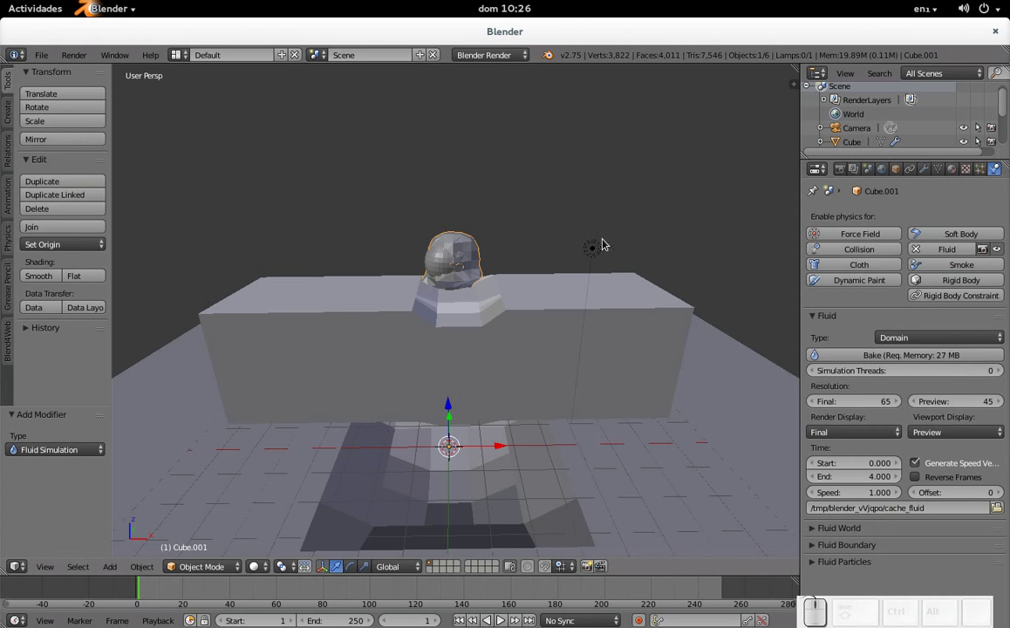
Set the sphere's fluid type to Inflow with velocity 0, 0, 0
right_click(443, 272)
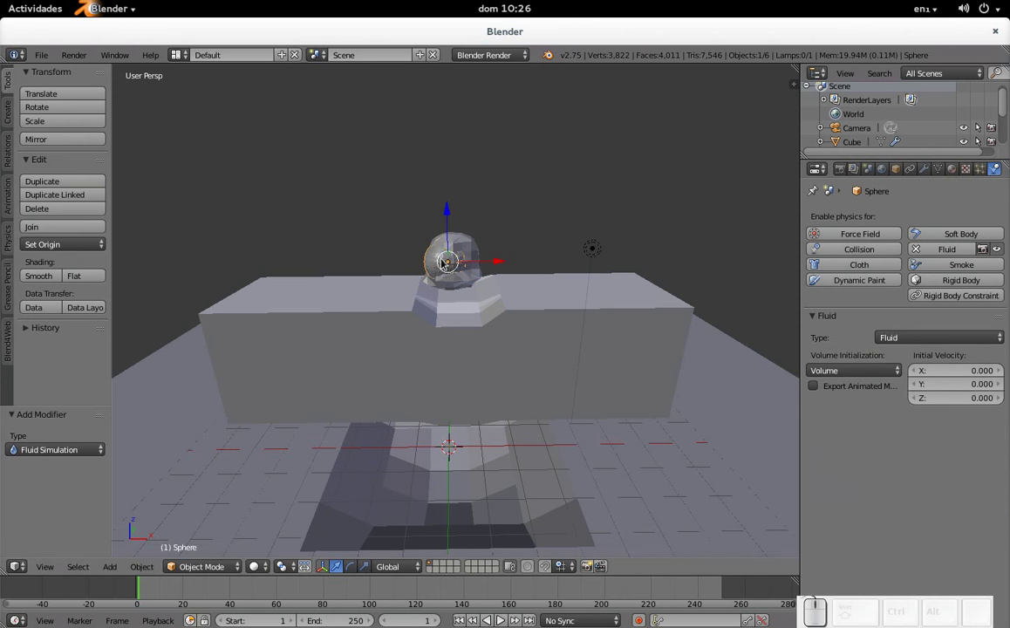
click(929, 344)
click(928, 264)
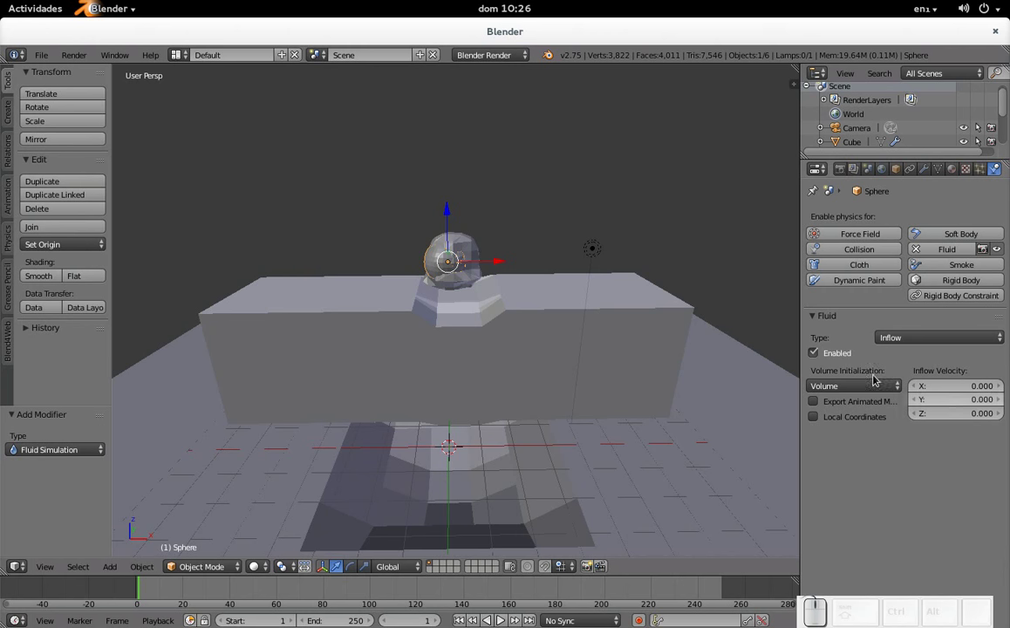
drag(653, 297, 640, 331)
scroll(up, 3)
Orbit and zoom the view around the inflow sphere
drag(624, 350, 559, 360)
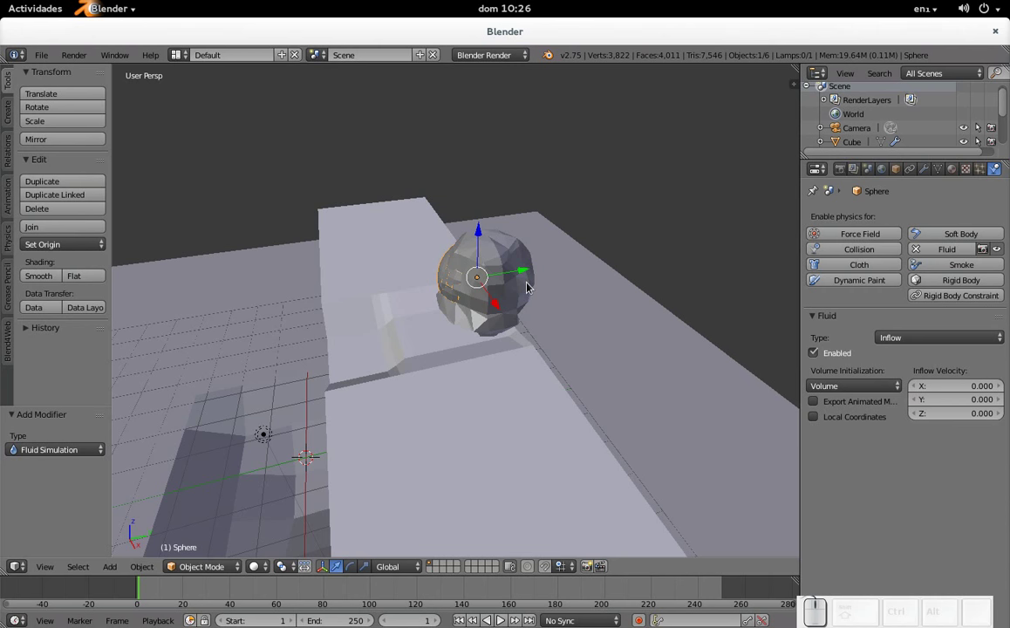
drag(451, 309, 522, 289)
scroll(up, 3)
drag(510, 285, 505, 252)
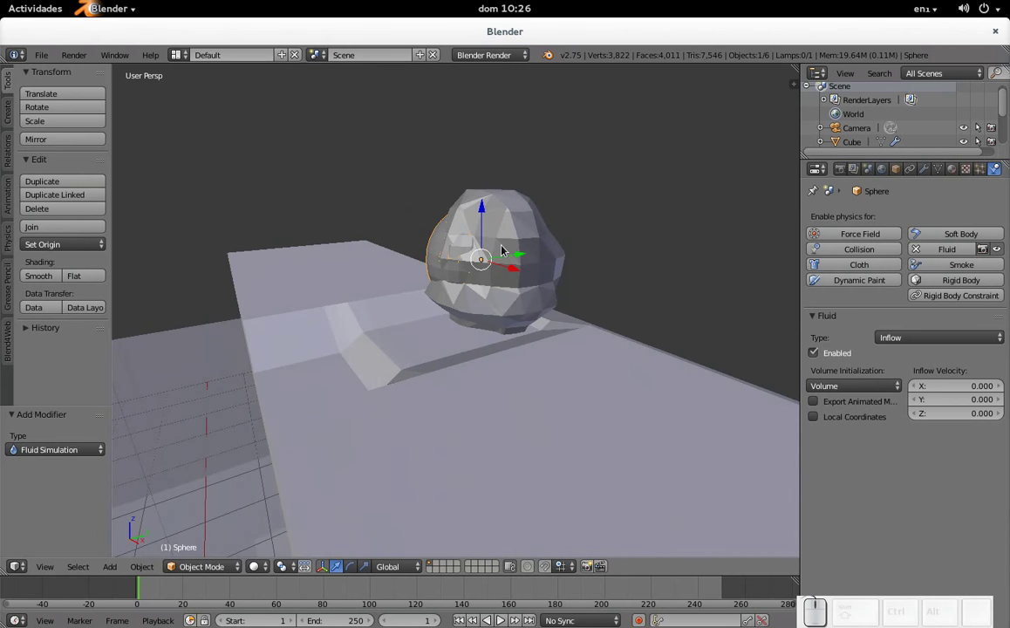
drag(530, 332, 491, 244)
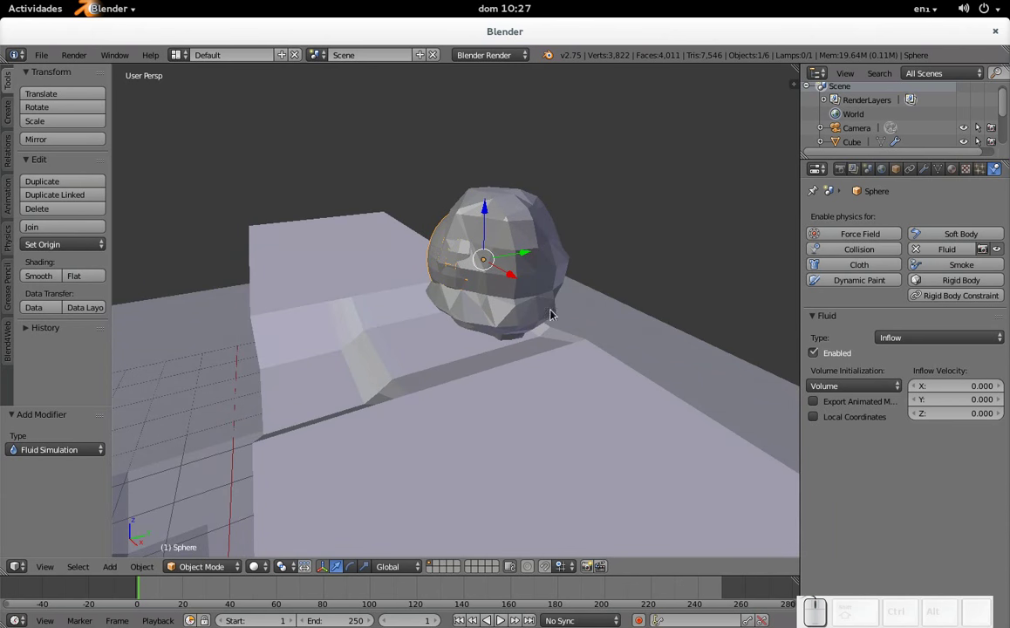
Set the sphere's Inflow Velocity Y to -1.000, leaving X and Z at 0
click(322, 421)
click(522, 317)
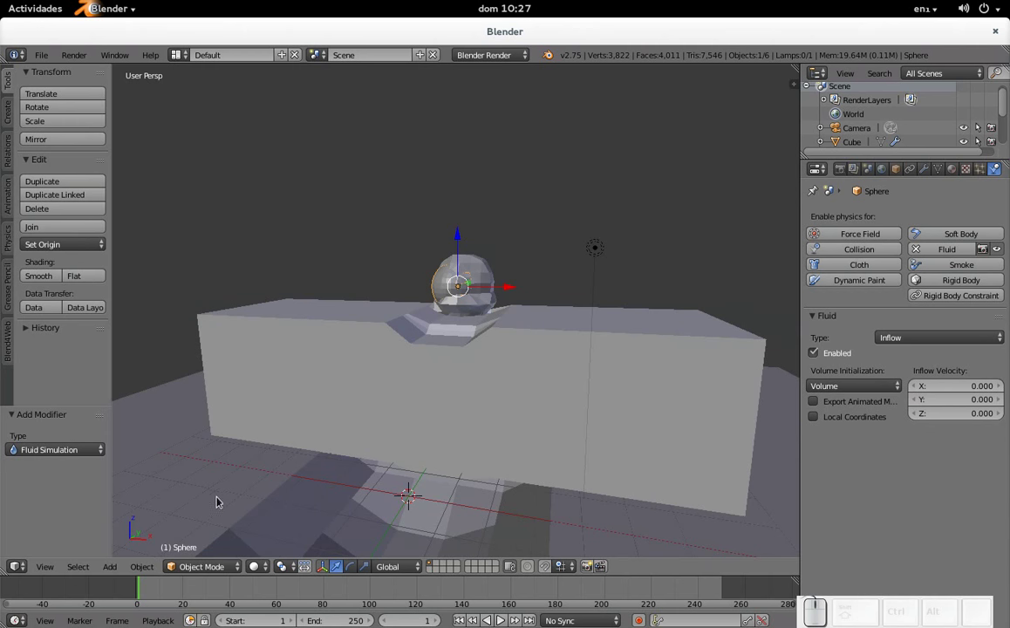
scroll(up, 3)
drag(602, 428, 549, 443)
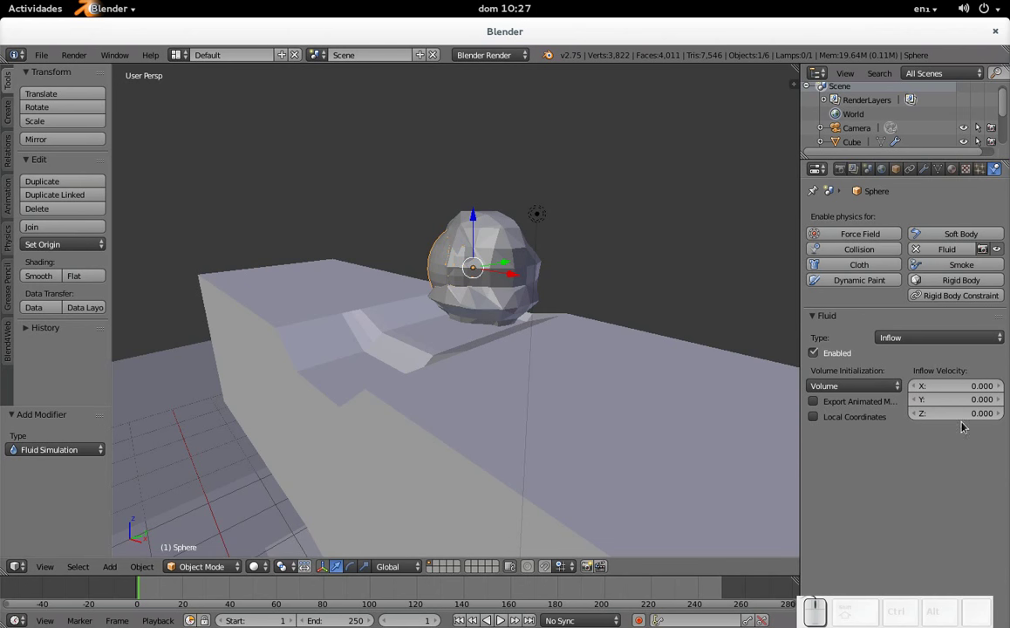
drag(602, 401, 554, 419)
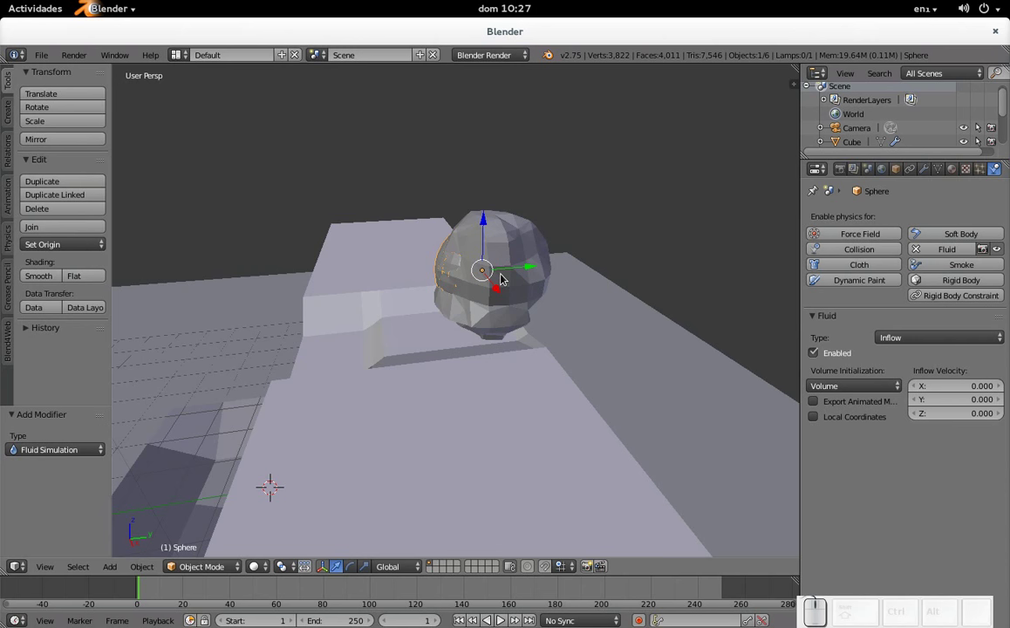
middle_click(502, 280)
scroll(up, 3)
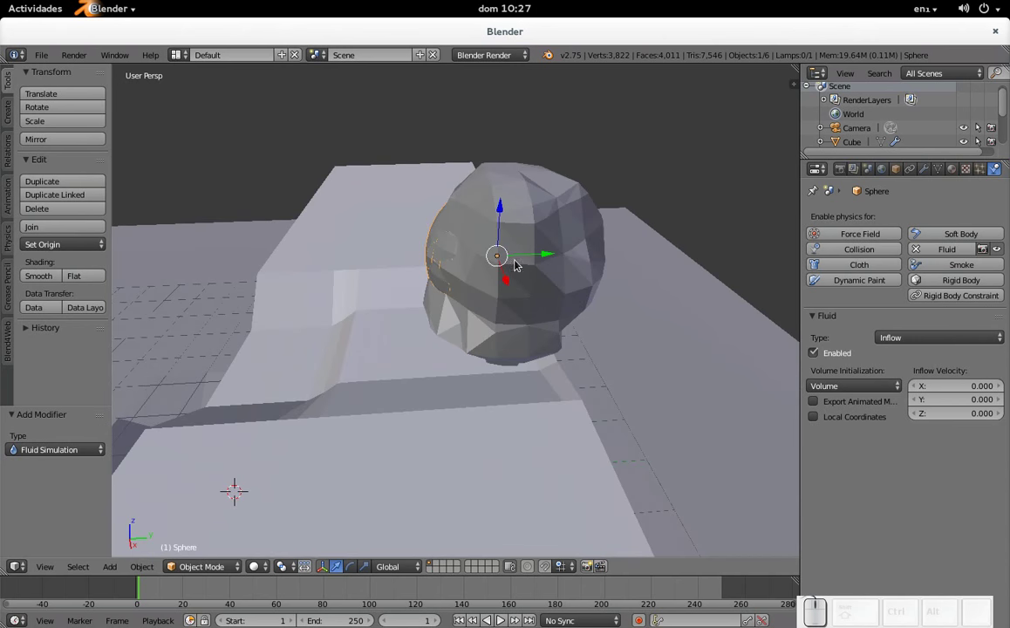
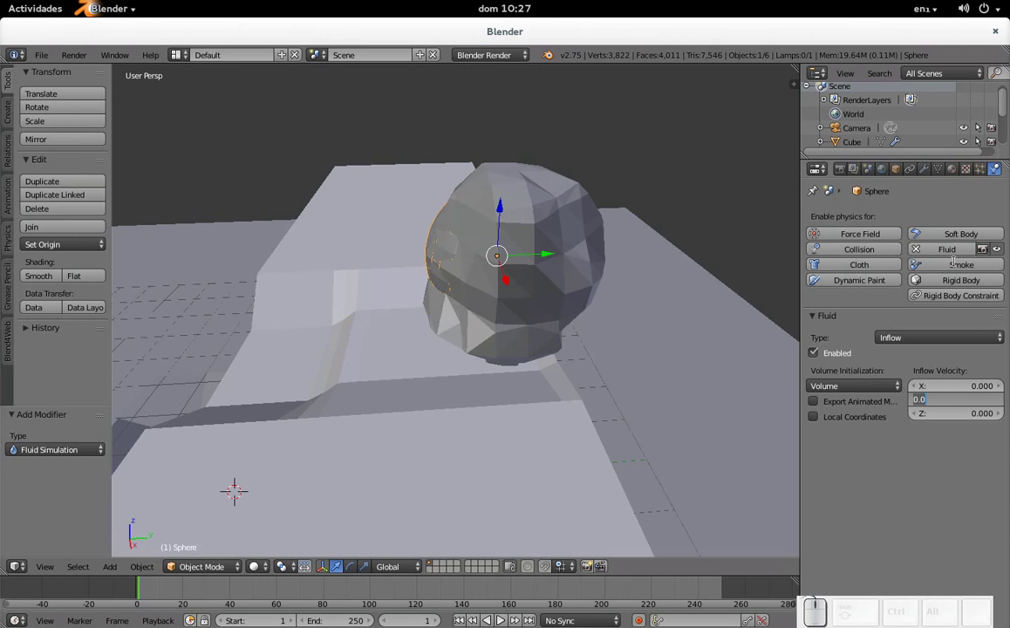
key(KP_Subtract)
key(KP_1)
key(KP_Enter)
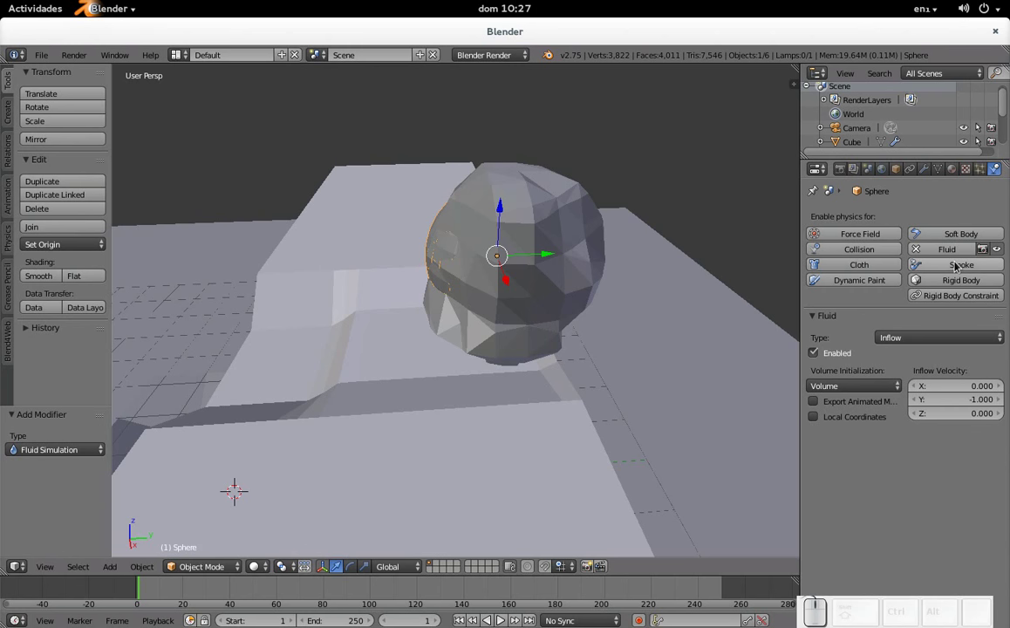
scroll(down, 3)
drag(336, 400, 559, 341)
scroll(up, 3)
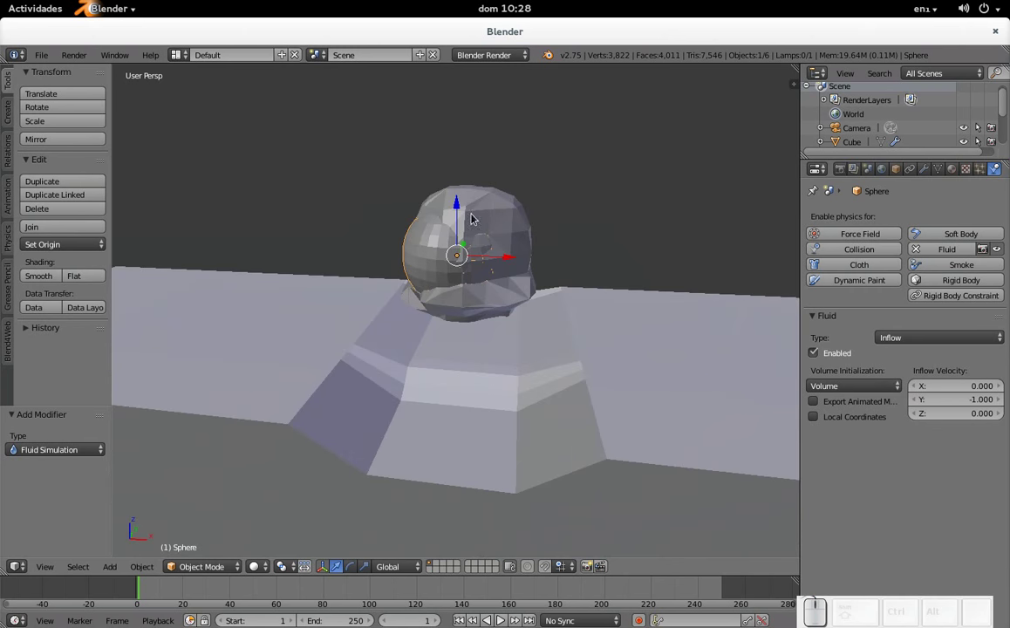
Select the domain Cube.001 and bake the fluid simulation at resolution 65 (27 MB estimate)
right_click(483, 205)
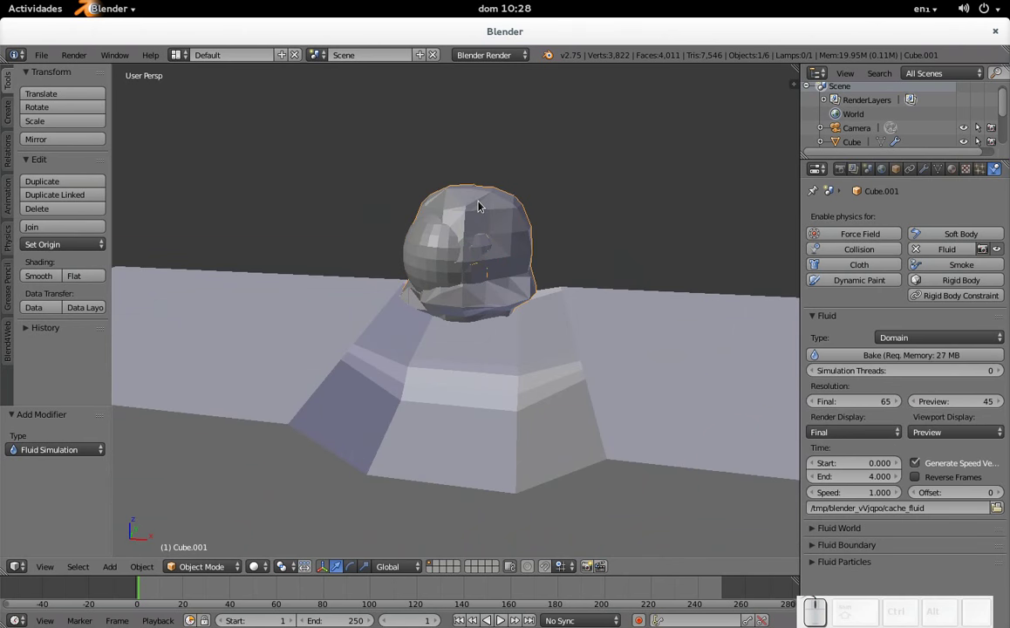
click(878, 357)
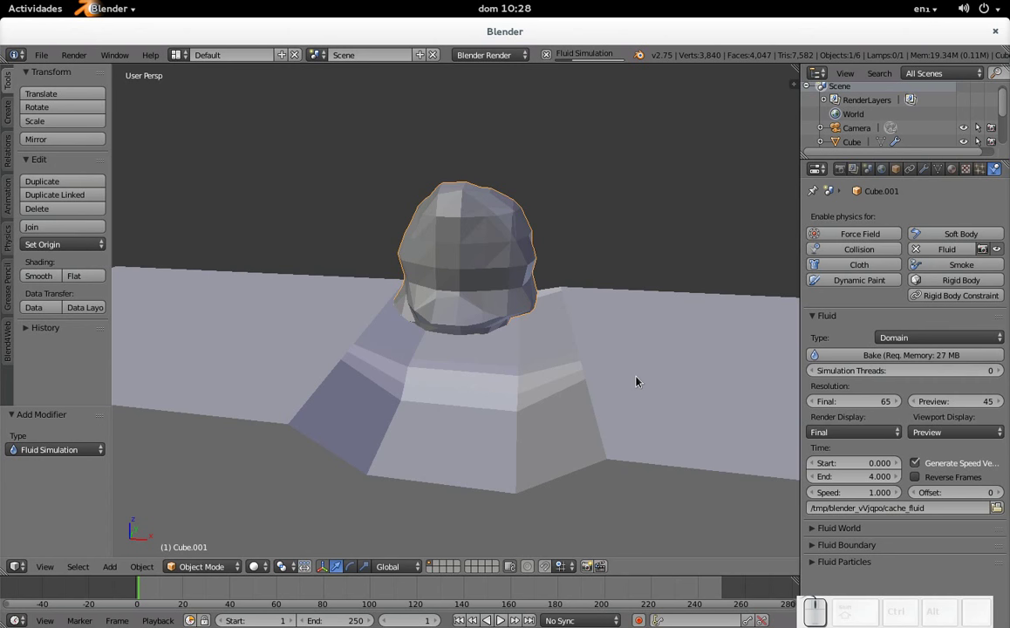
drag(645, 306, 356, 431)
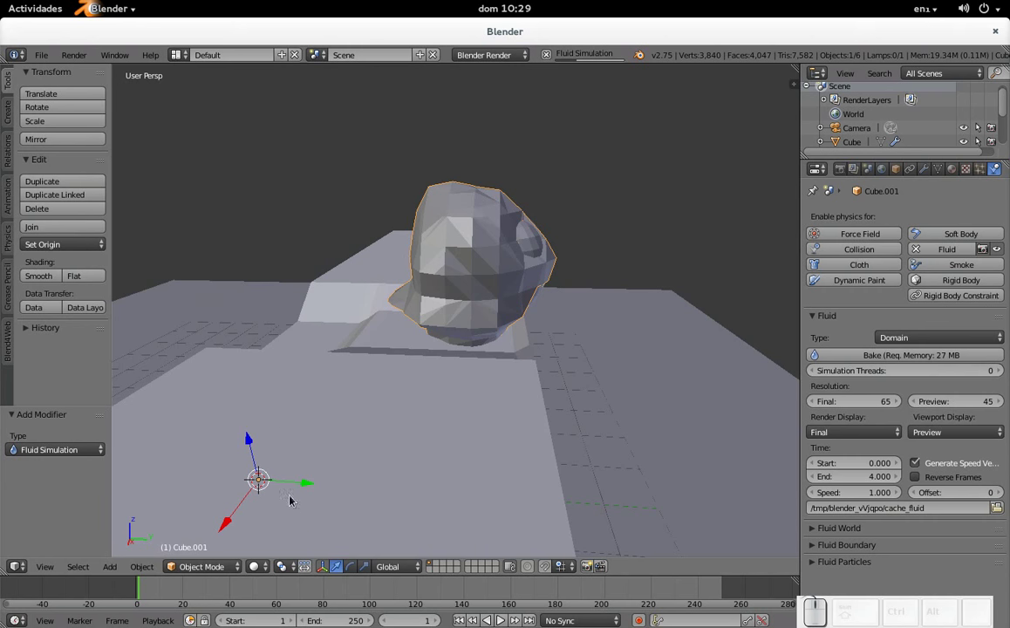
drag(355, 460, 318, 508)
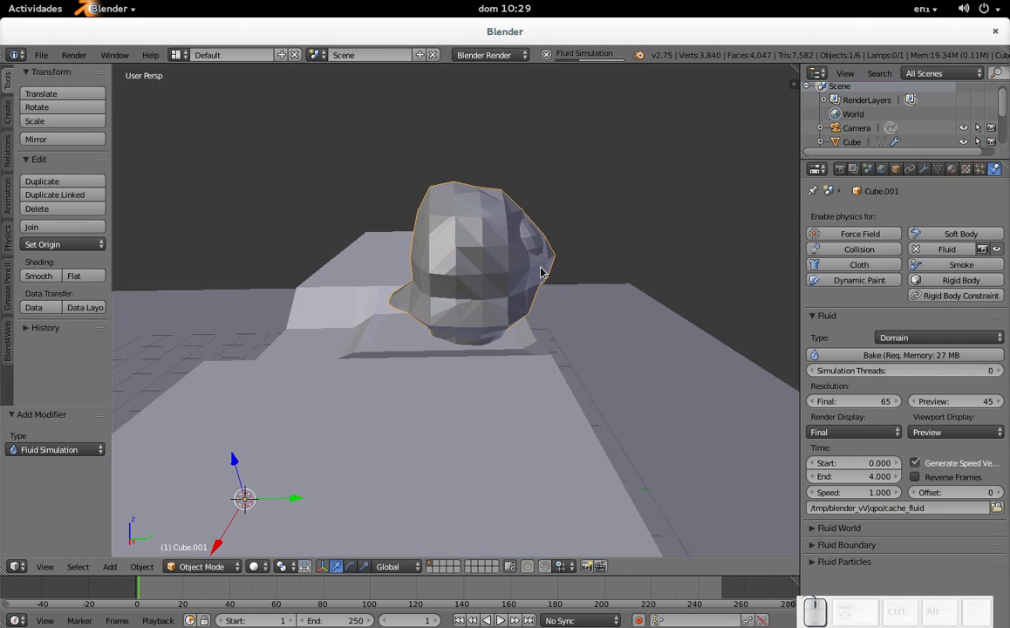
scroll(down, 3)
drag(361, 389, 540, 325)
scroll(up, 3)
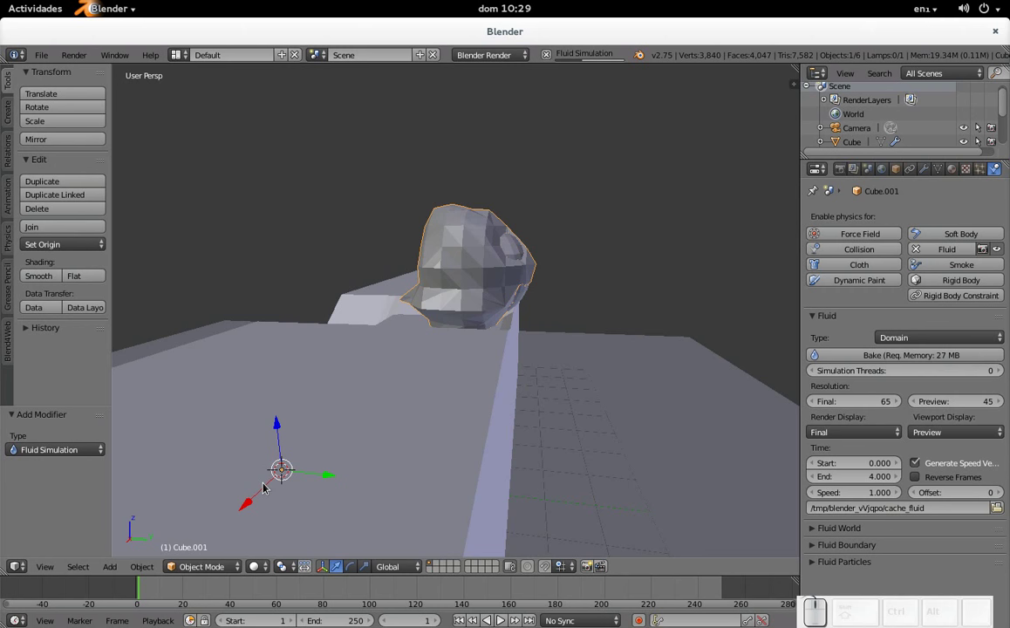
drag(428, 445, 449, 428)
drag(414, 408, 531, 414)
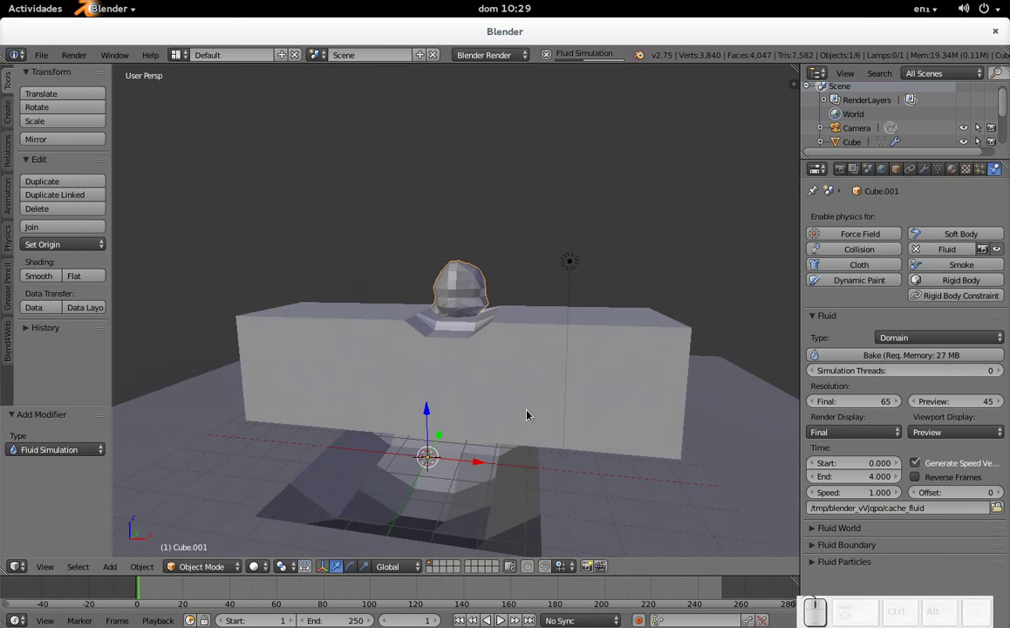
scroll(up, 3)
scroll(down, 3)
drag(536, 403, 485, 415)
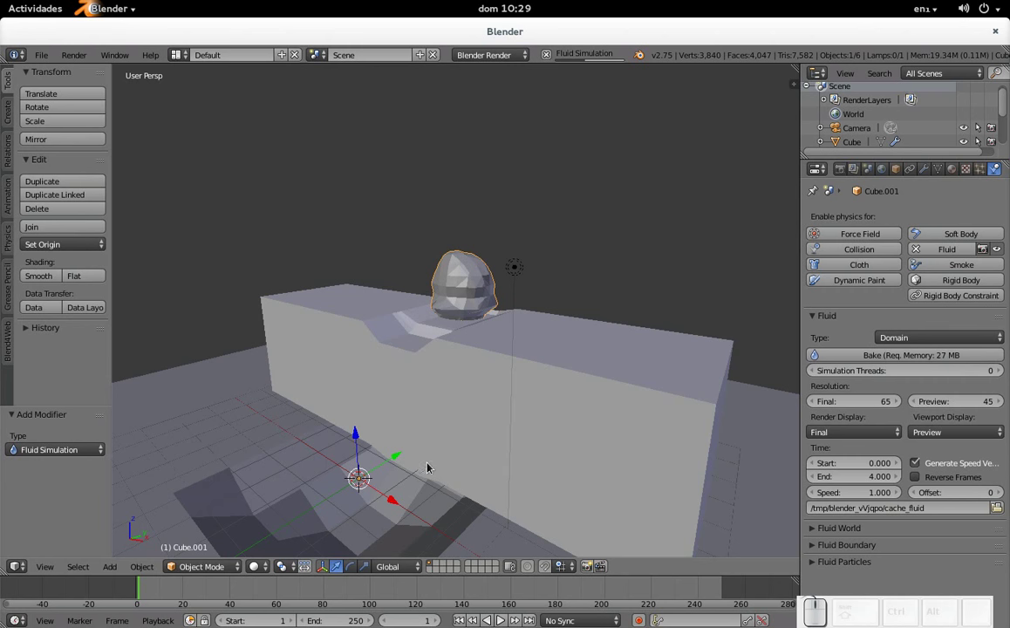
middle_click(446, 434)
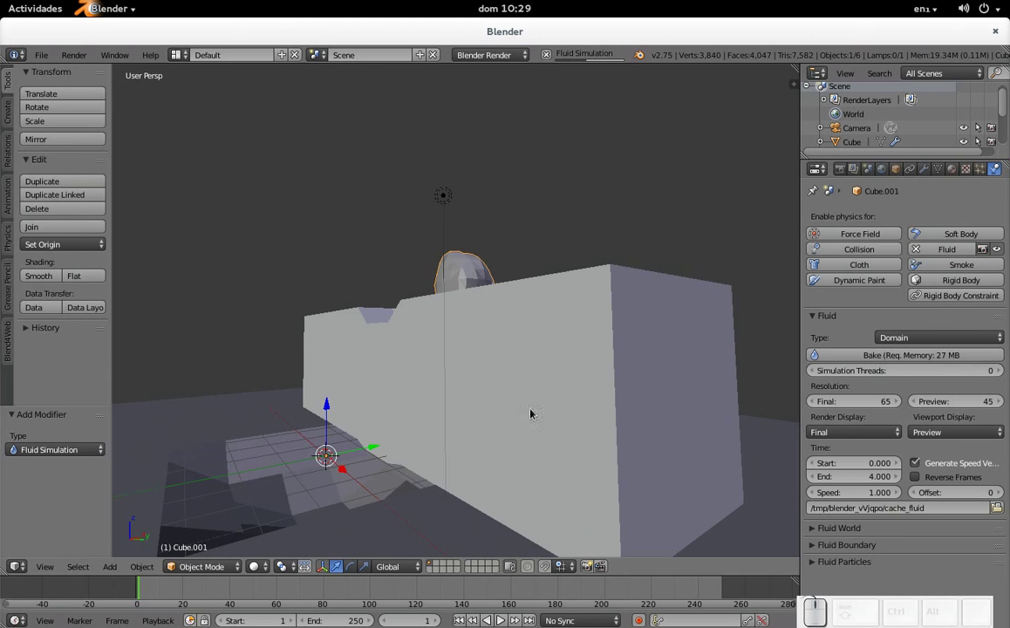
drag(433, 388, 599, 362)
scroll(up, 3)
scroll(down, 3)
drag(642, 340, 519, 363)
scroll(up, 3)
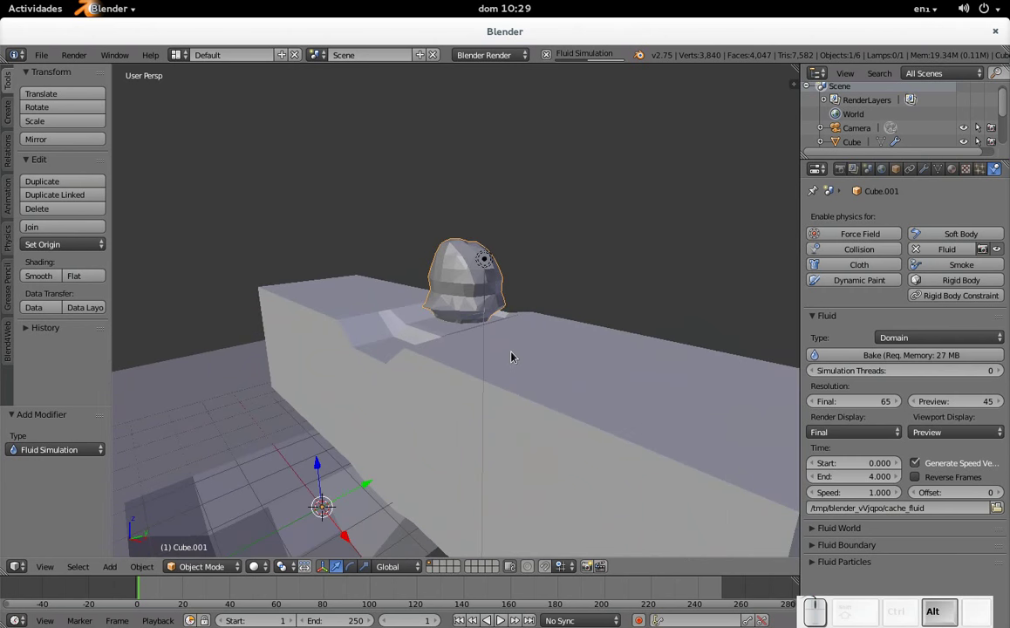
Play the baked liquid pouring over the cube onto the plane with Alt+A, then stop back at frame 1
key(alt+a)
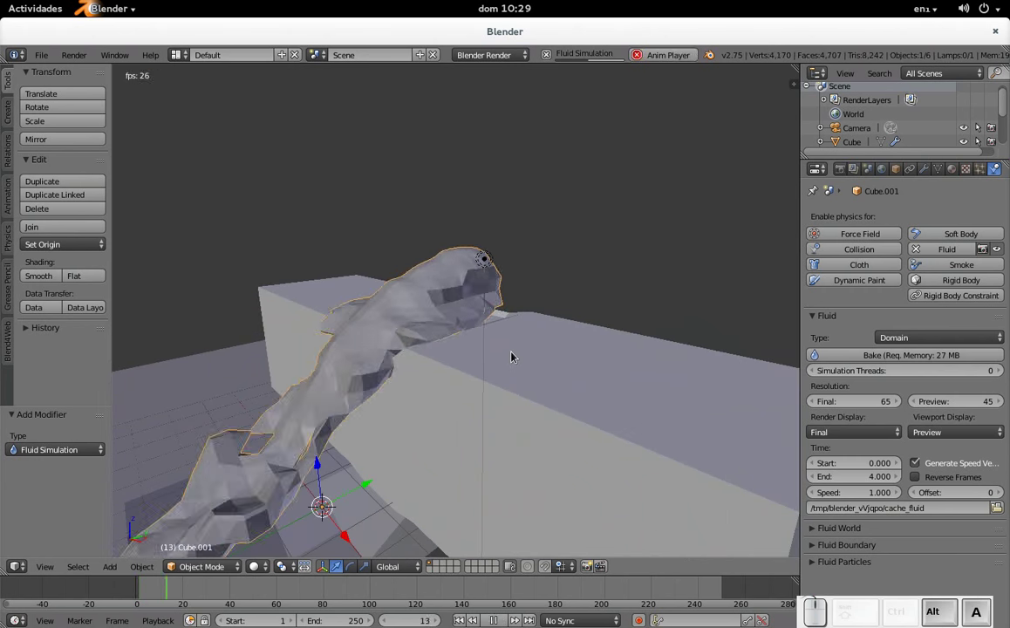
scroll(down, 3)
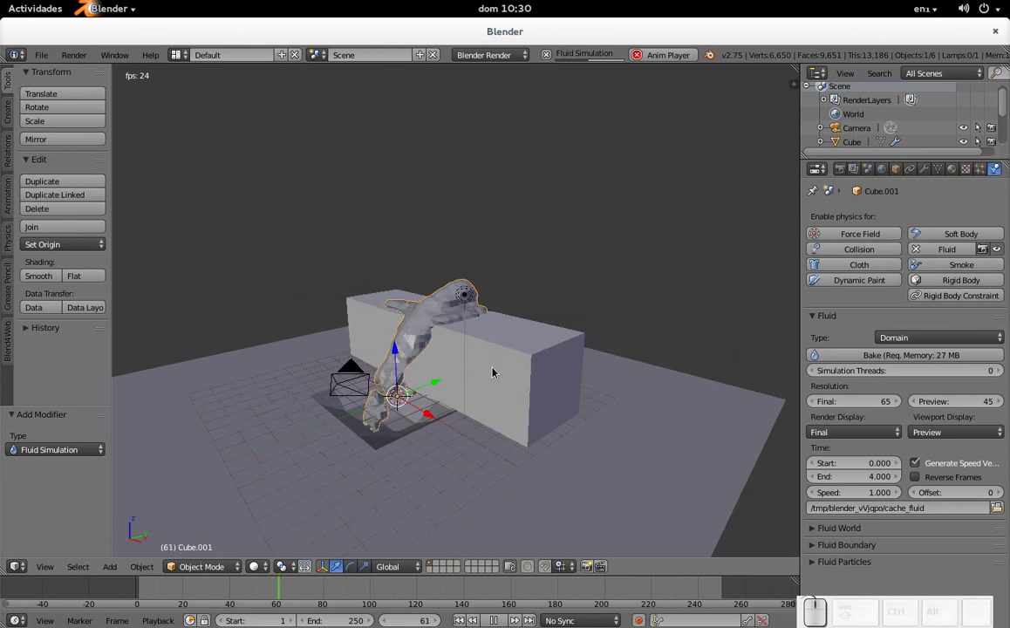
scroll(down, 3)
drag(449, 439, 465, 418)
middle_click(465, 418)
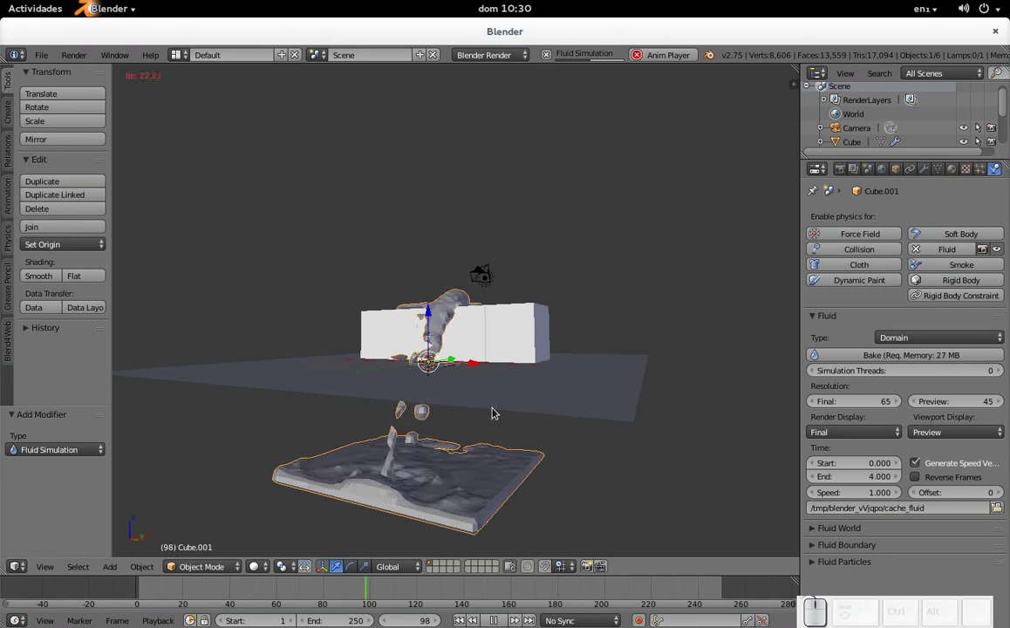
scroll(up, 3)
drag(460, 328, 487, 380)
key(Escape)
drag(538, 381, 555, 447)
Set the Plane obstacle's Volume Initialization to Shell, keeping Partial Slip 0.200
right_click(562, 465)
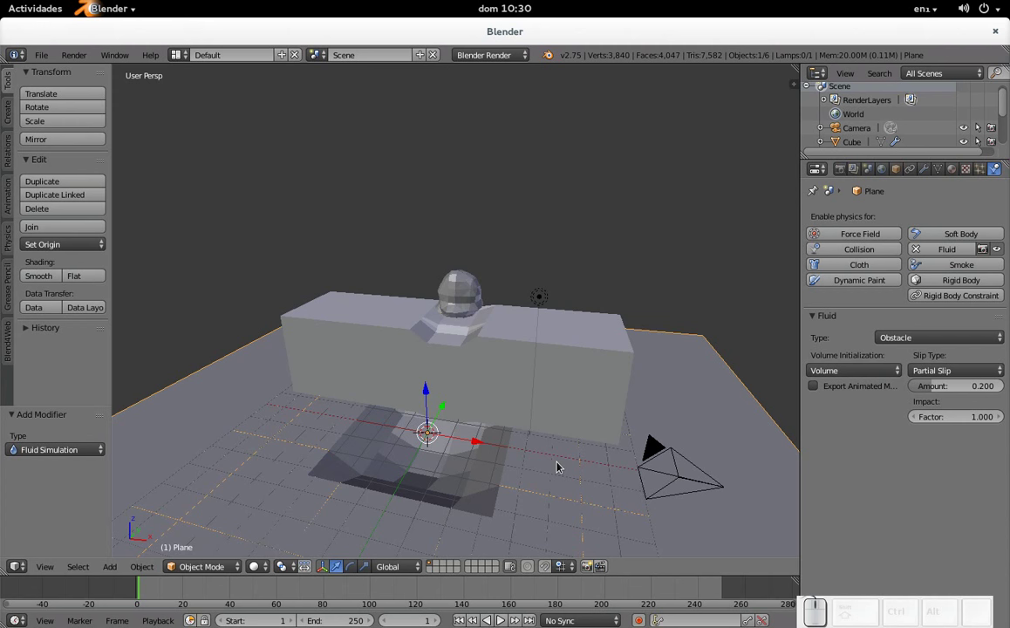
click(859, 374)
click(815, 343)
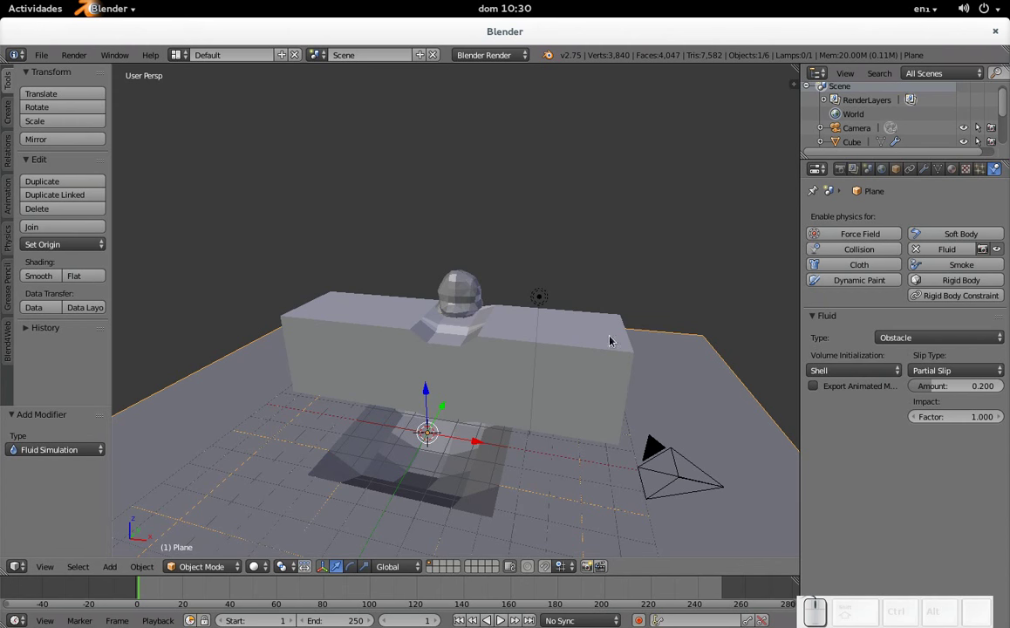
Select the domain Cube.001 again and rebake the fluid with the Shell obstacle setting
right_click(468, 305)
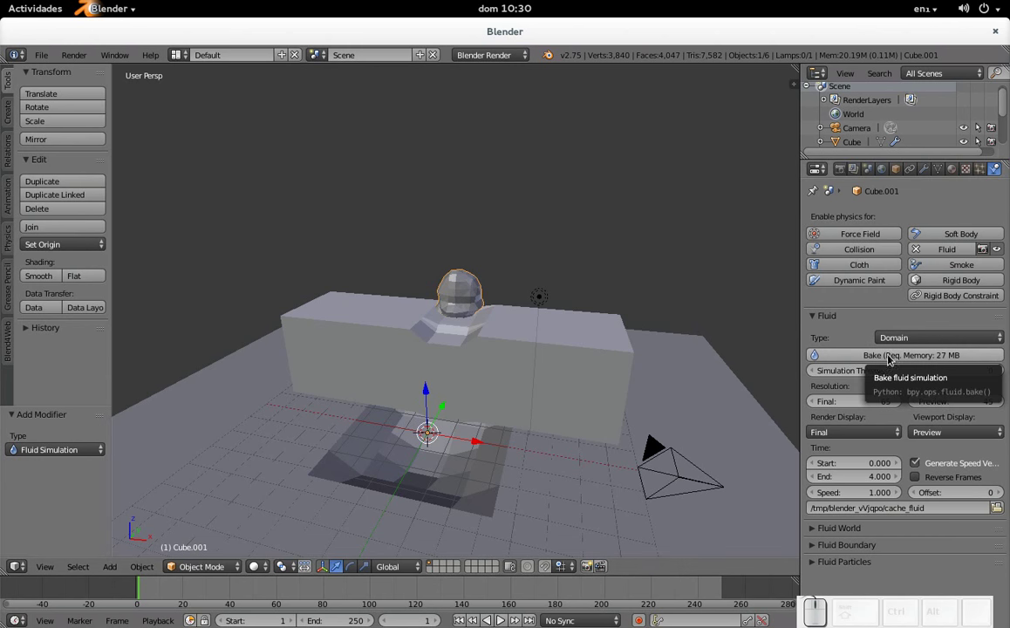
click(883, 363)
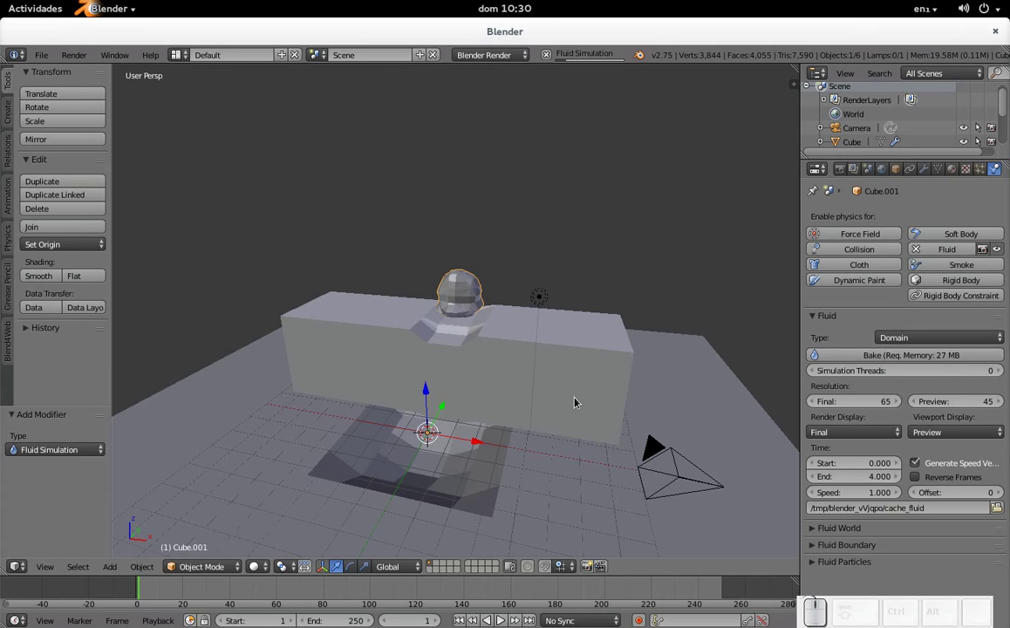
Cancel the running bake and select the Plane obstacle, viewing it edge-on
key(Escape)
drag(505, 355, 554, 413)
right_click(574, 416)
scroll(down, 3)
drag(568, 393, 572, 380)
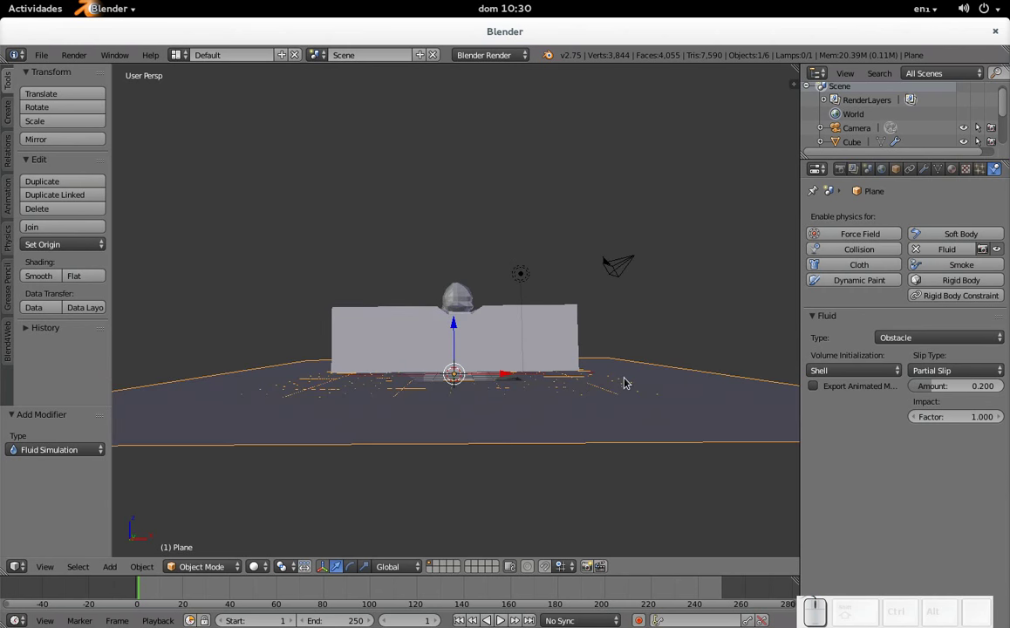
Edit the plane's mesh, select all its vertices and extrude them downward about 0.32 for thickness
key(Tab)
key(a)
key(a)
key(e)
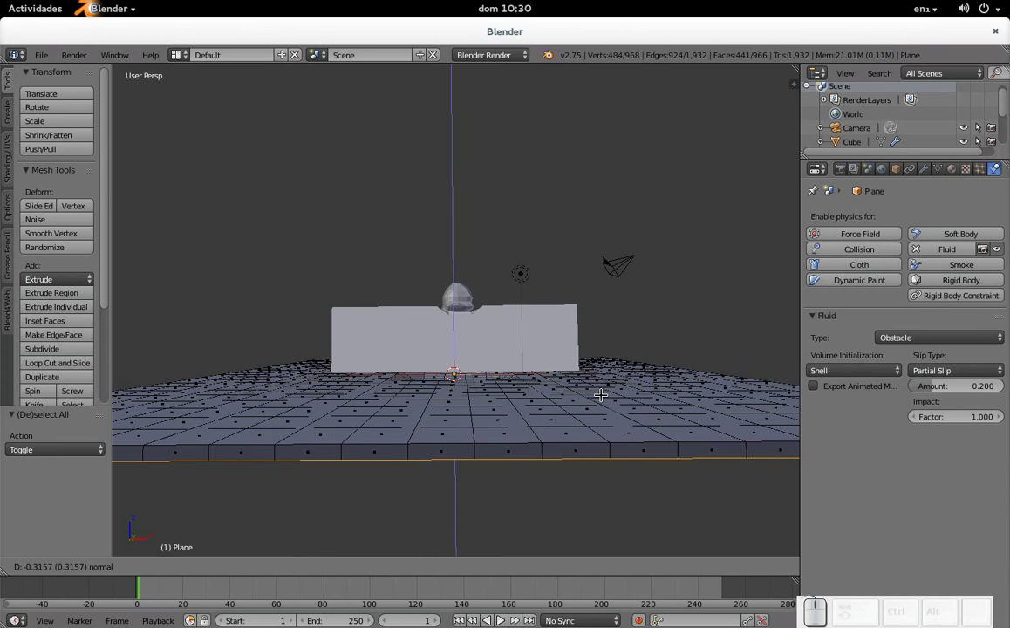
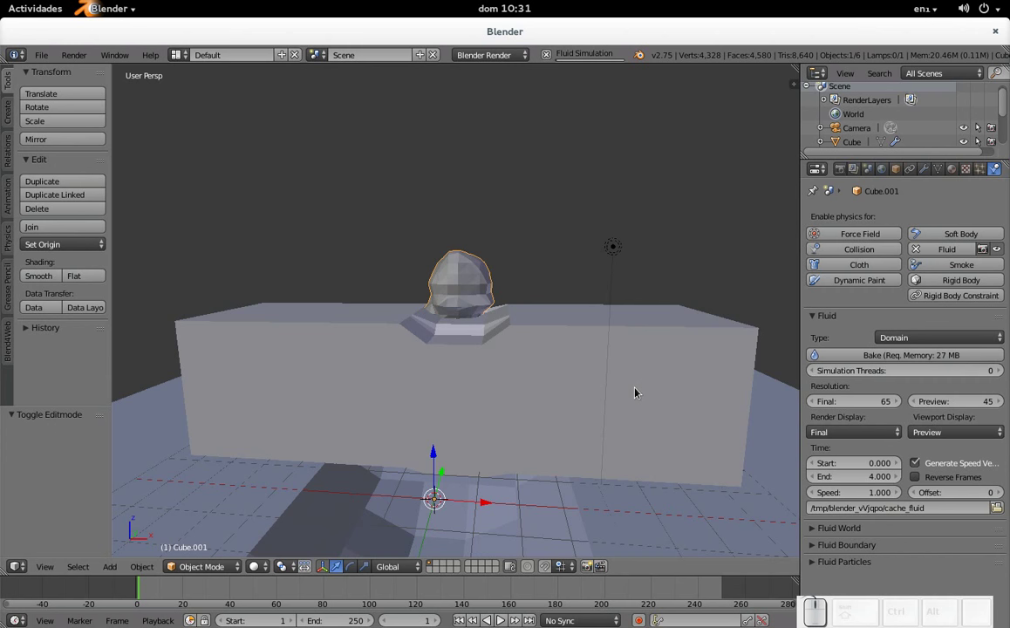
Orbit around the thickened wall and domain, then play the baked fluid animation with Alt+A
scroll(down, 3)
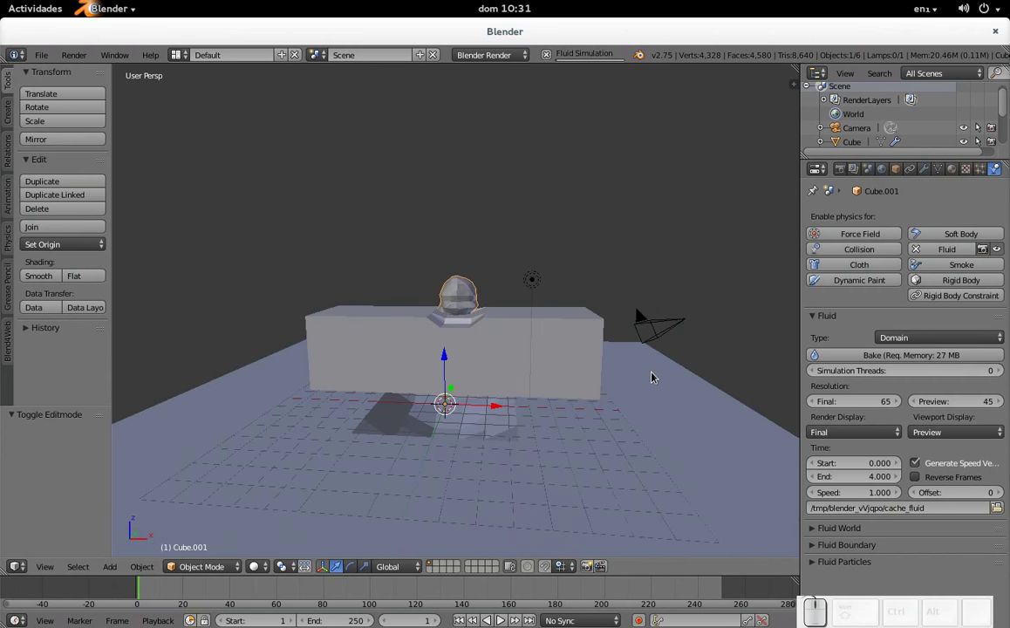
middle_click(648, 387)
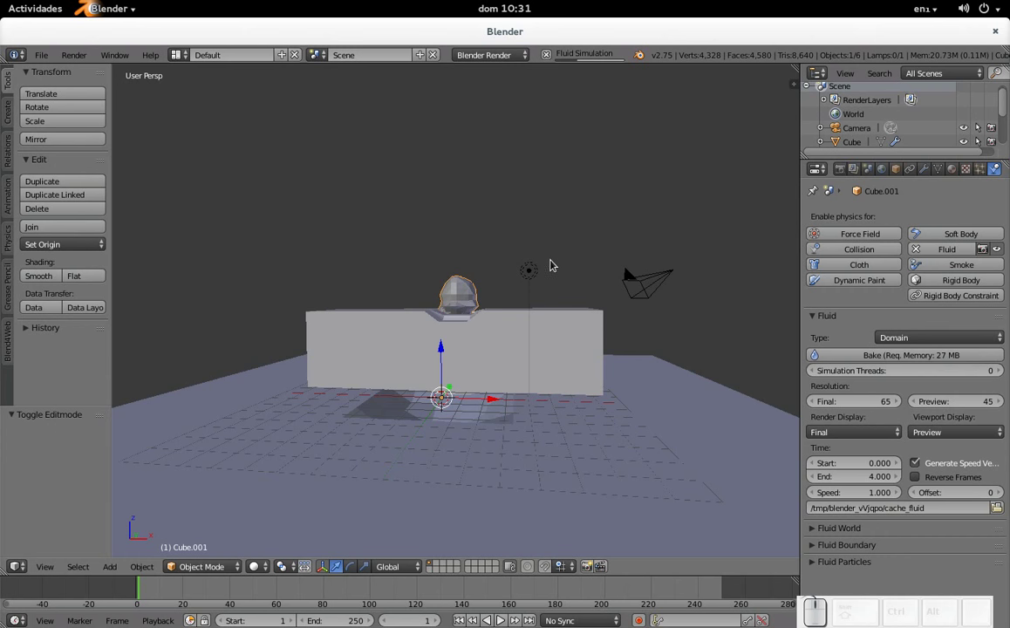
drag(565, 292, 454, 362)
scroll(up, 3)
drag(455, 363, 468, 335)
drag(463, 365, 535, 191)
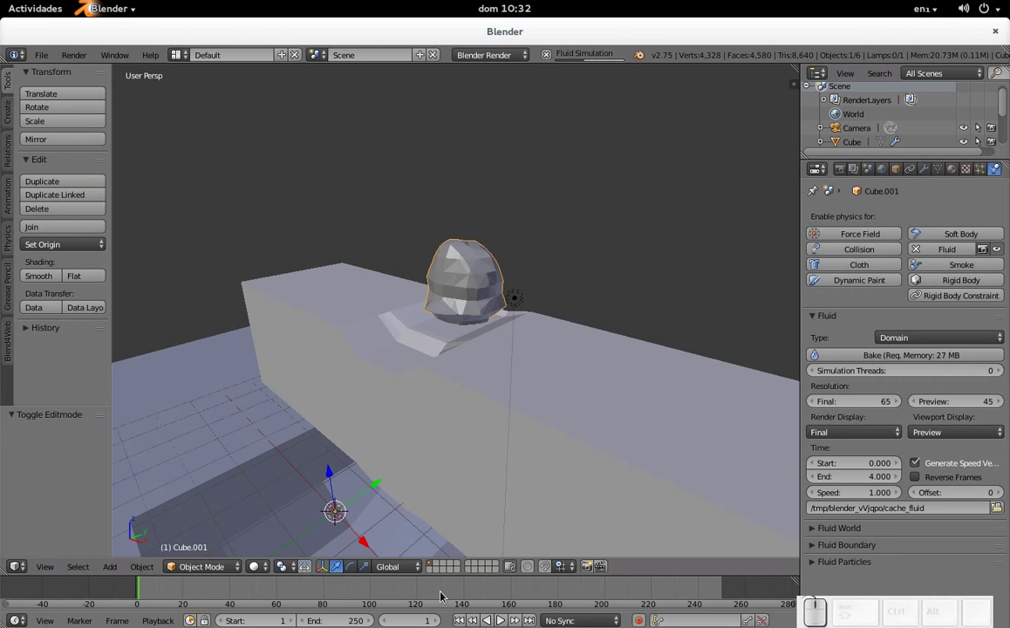
key(alt+a)
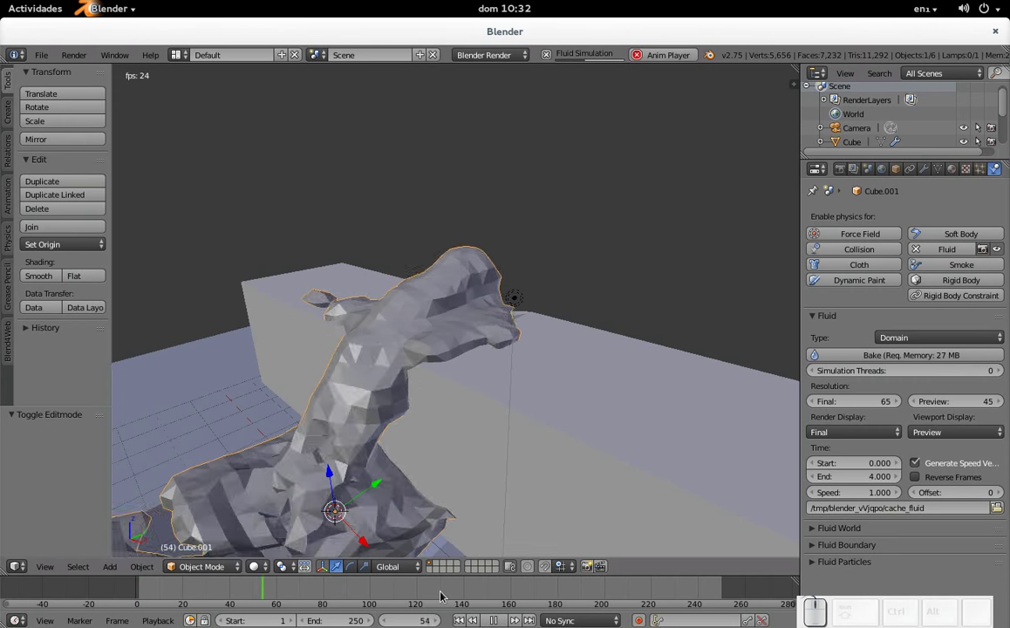
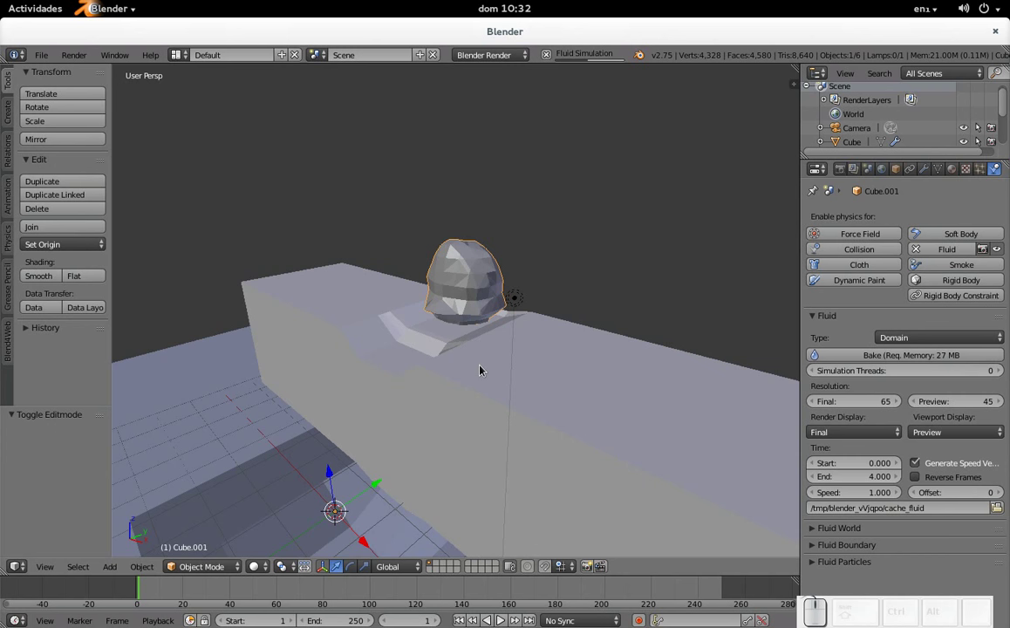
Stop playback and raise the fluid domain's Simulation Threads to 2
key(Escape)
scroll(up, 3)
scroll(down, 3)
drag(327, 381, 442, 396)
scroll(up, 3)
scroll(down, 3)
drag(522, 440, 869, 405)
click(1000, 374)
click(1000, 374)
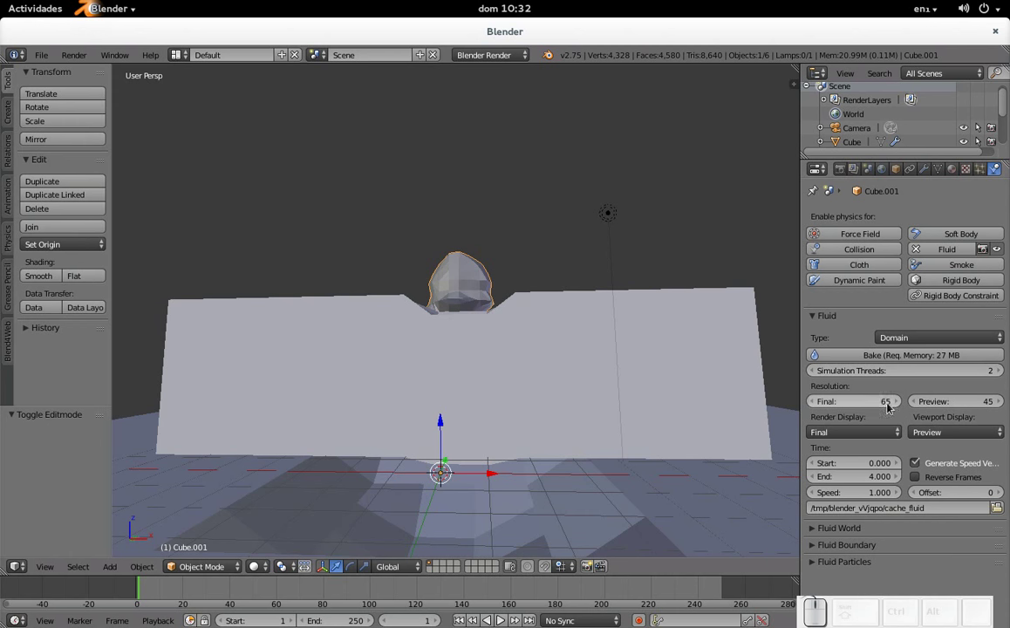
Try Final resolution 100, set End time to 10.000 s, then restore Final resolution 65
click(858, 406)
key(KP_1)
key(KP_0)
key(KP_Enter)
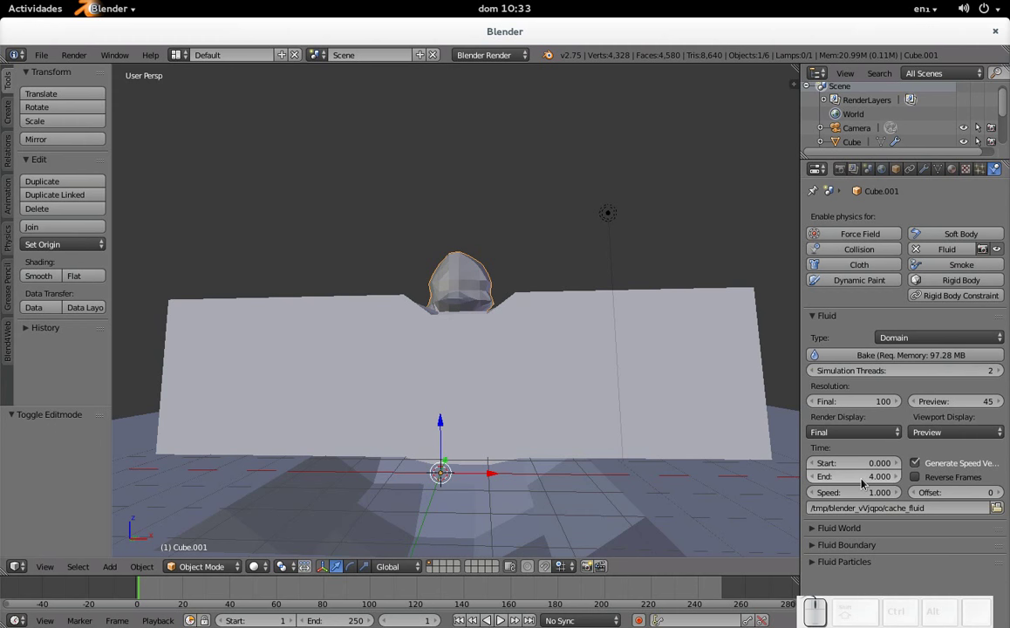
click(867, 482)
key(KP_1)
key(KP_Enter)
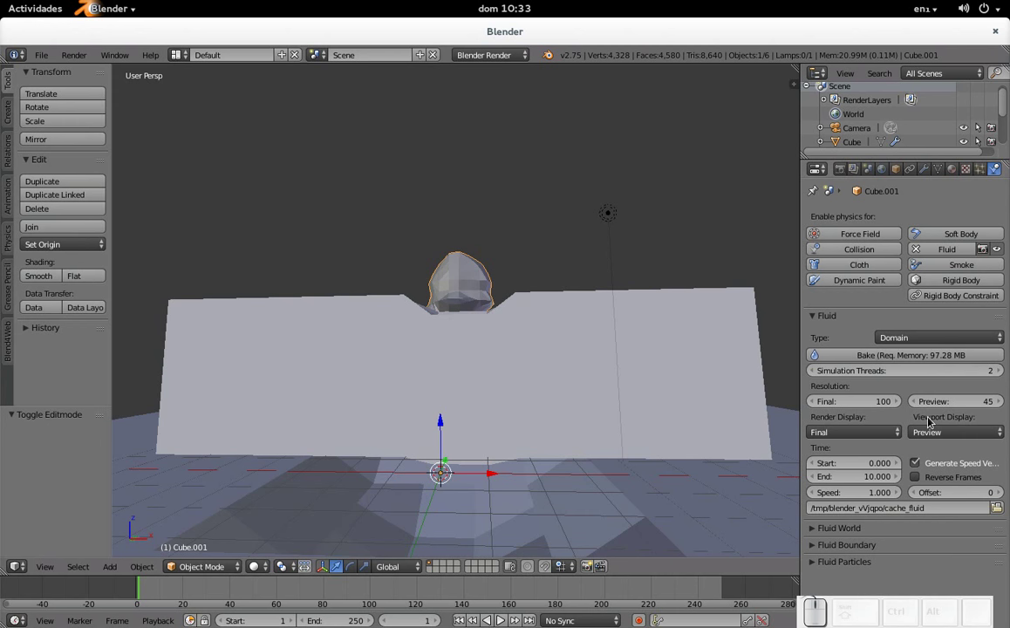
click(878, 407)
key(KP_5)
key(KP_Enter)
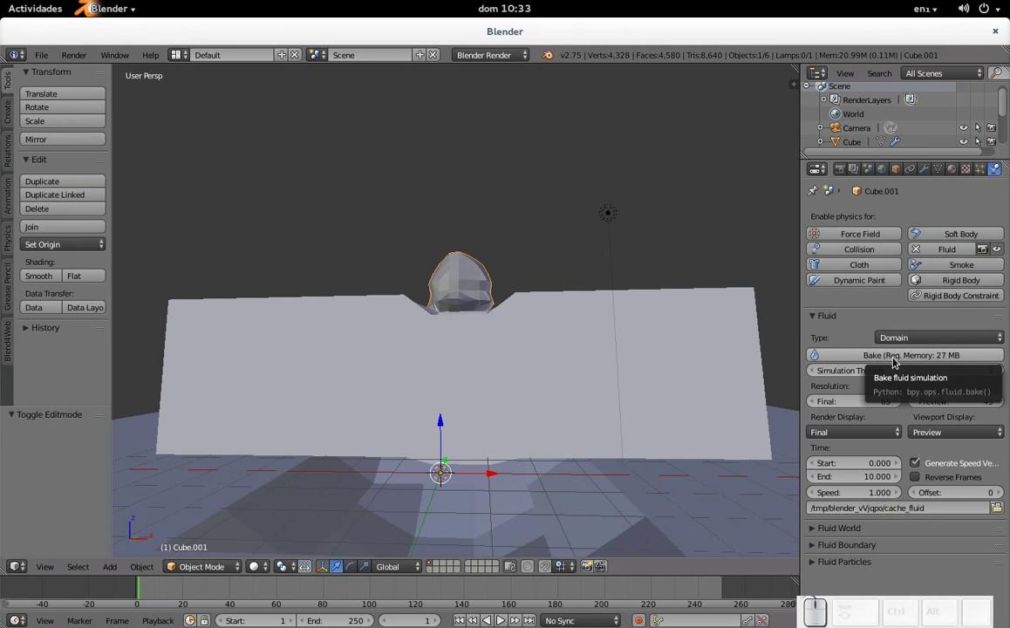
Bake the fluid domain with 2 threads, resolution 65 and 10-second end time, orbiting while it runs
click(898, 361)
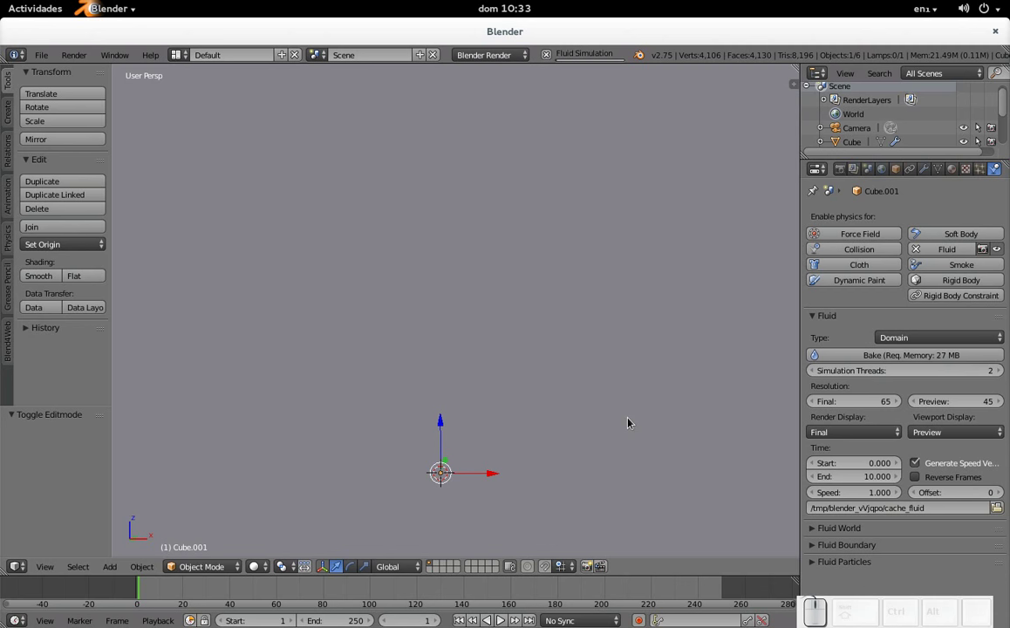
scroll(down, 3)
drag(579, 383, 681, 419)
drag(570, 426, 579, 408)
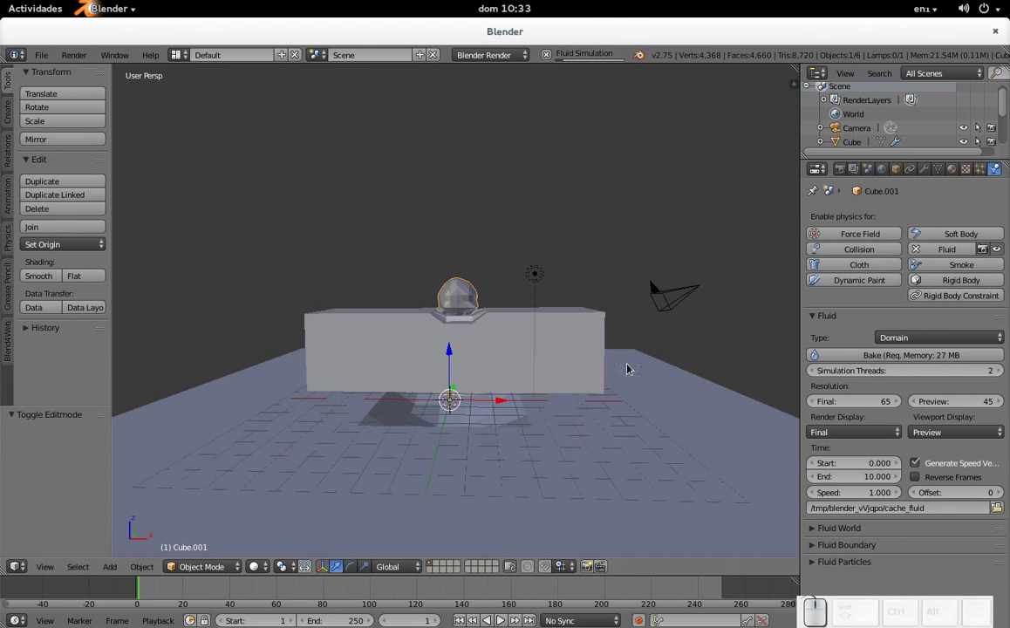
drag(682, 382, 539, 425)
scroll(up, 3)
scroll(down, 3)
drag(409, 453, 514, 267)
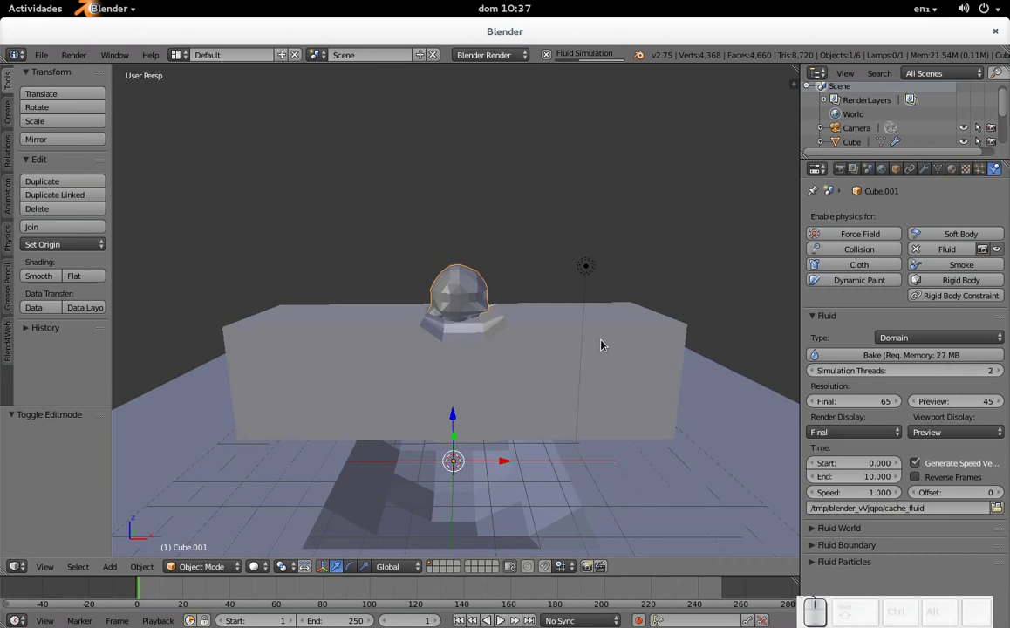
Orbit to an angled view of the cube and play the newly baked fluid spilling onto the floor
drag(625, 312, 530, 338)
scroll(down, 3)
drag(442, 398, 500, 379)
scroll(down, 3)
drag(586, 404, 517, 413)
key(alt+a)
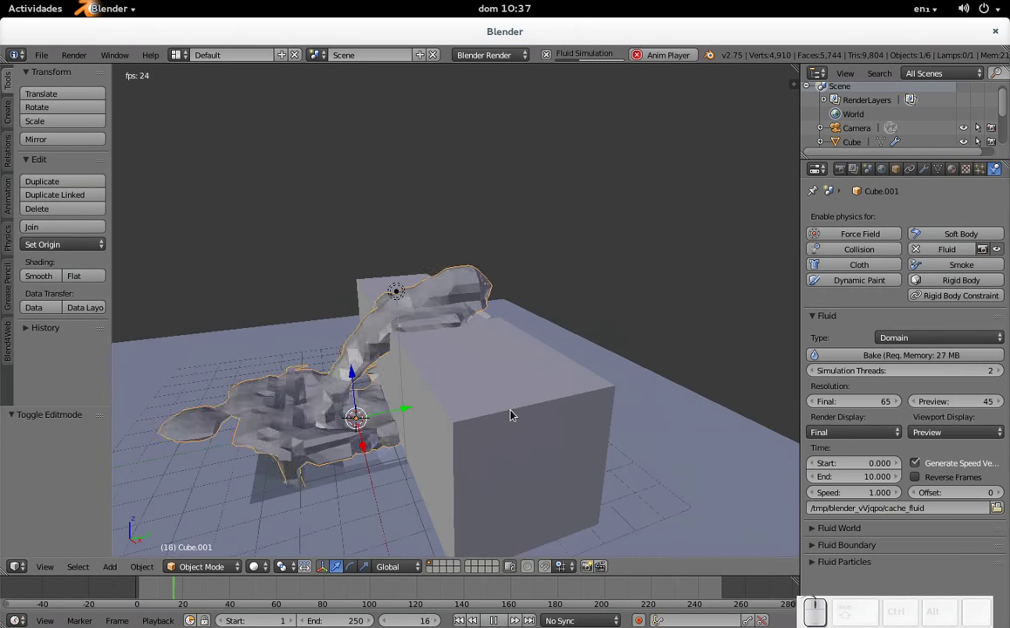
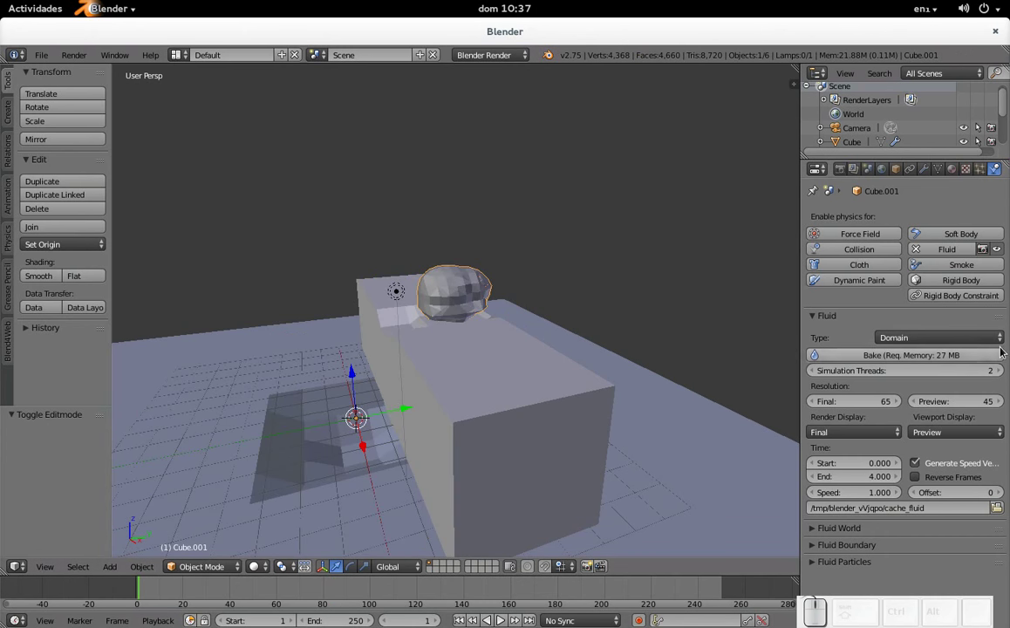
Rebake and play the fluid, then set the domain End time to 1.000 s and start another bake
click(871, 353)
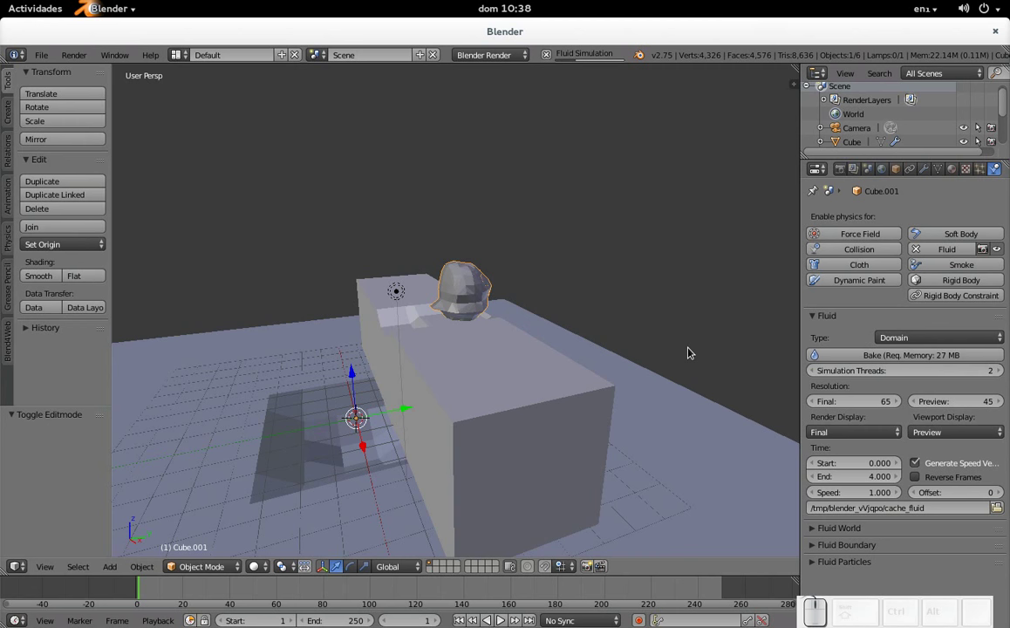
key(alt+a)
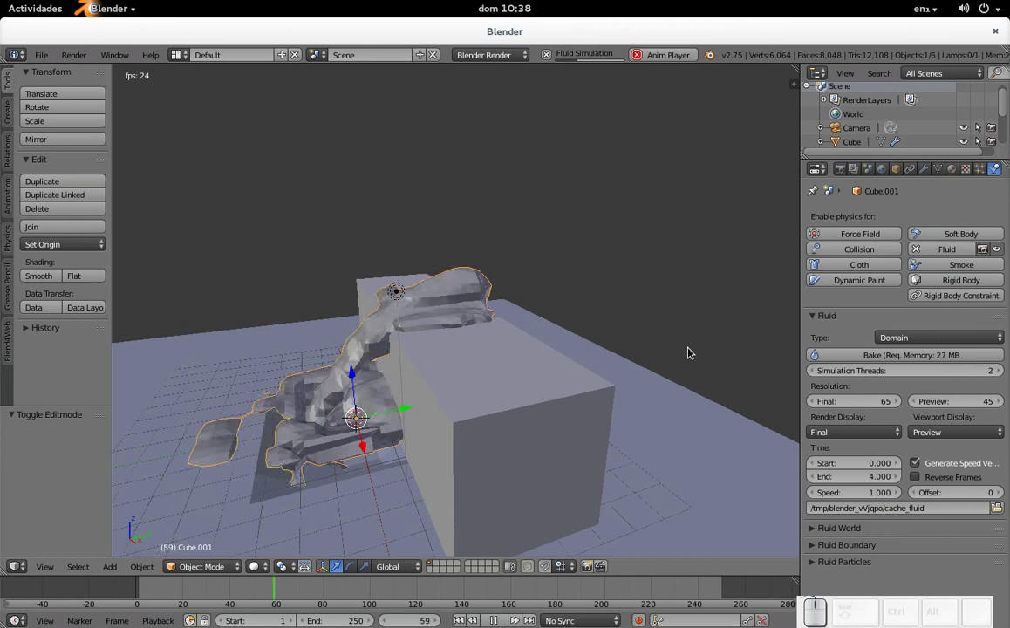
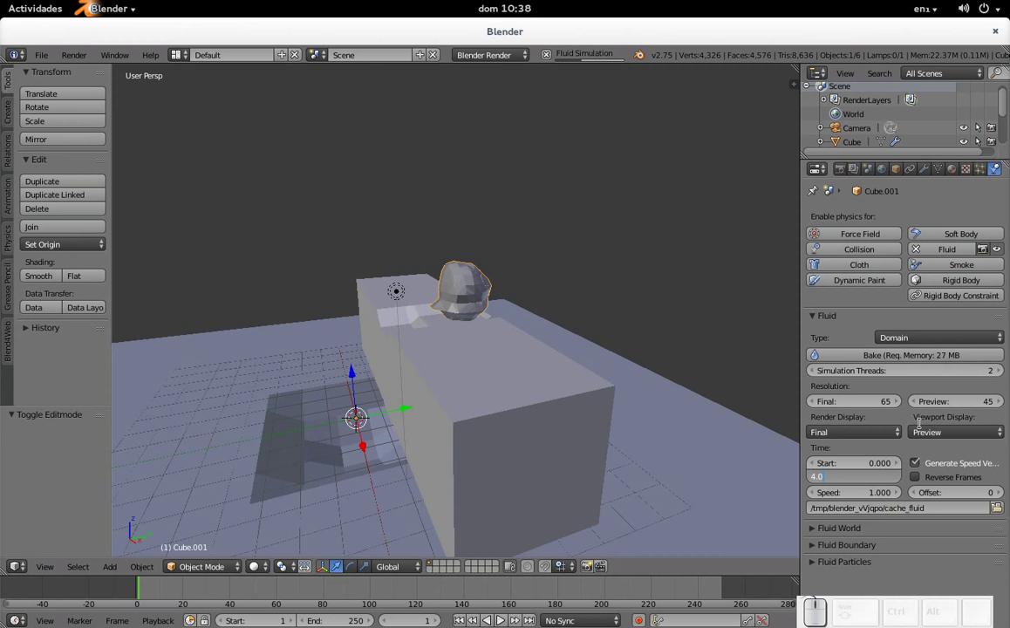
click(925, 391)
click(870, 482)
key(KP_1)
key(KP_Enter)
key(Escape)
click(924, 355)
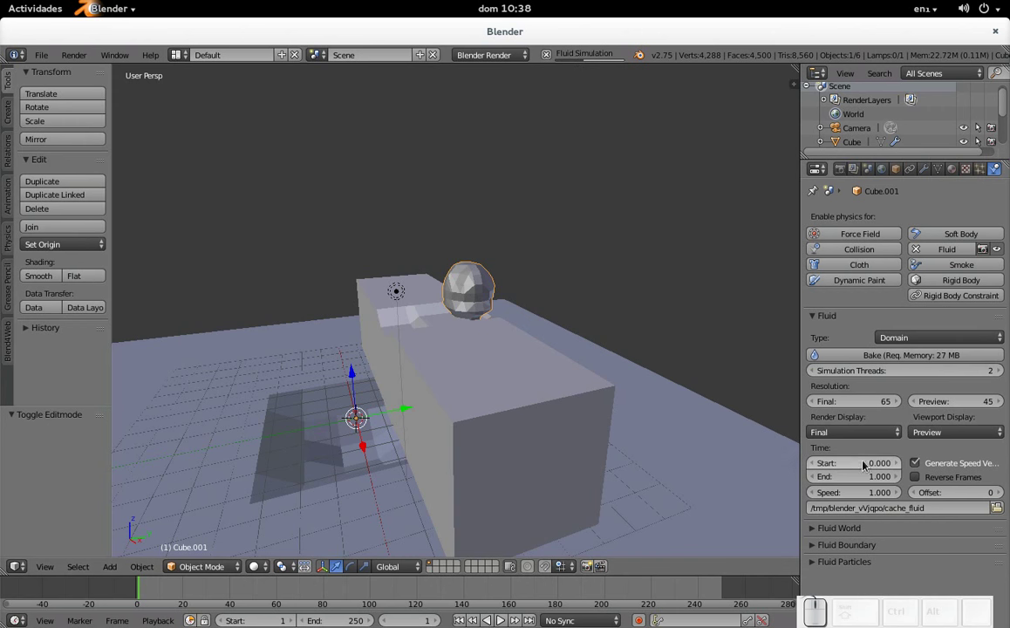
Play the fluid bake and orbit to view the pour from another side and from the cube's front
key(alt+a)
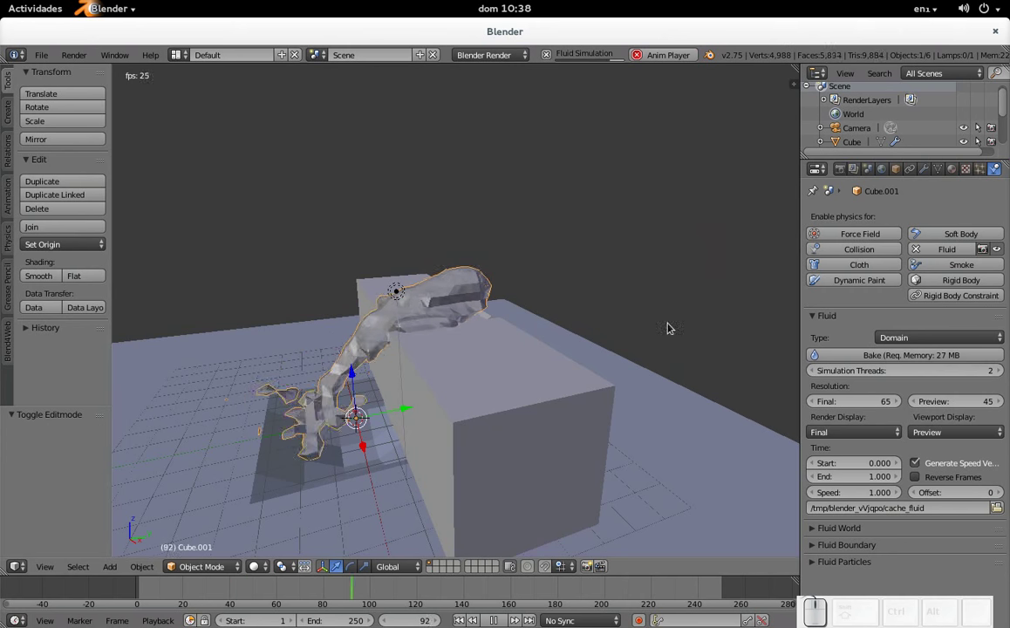
scroll(down, 3)
drag(500, 387, 691, 402)
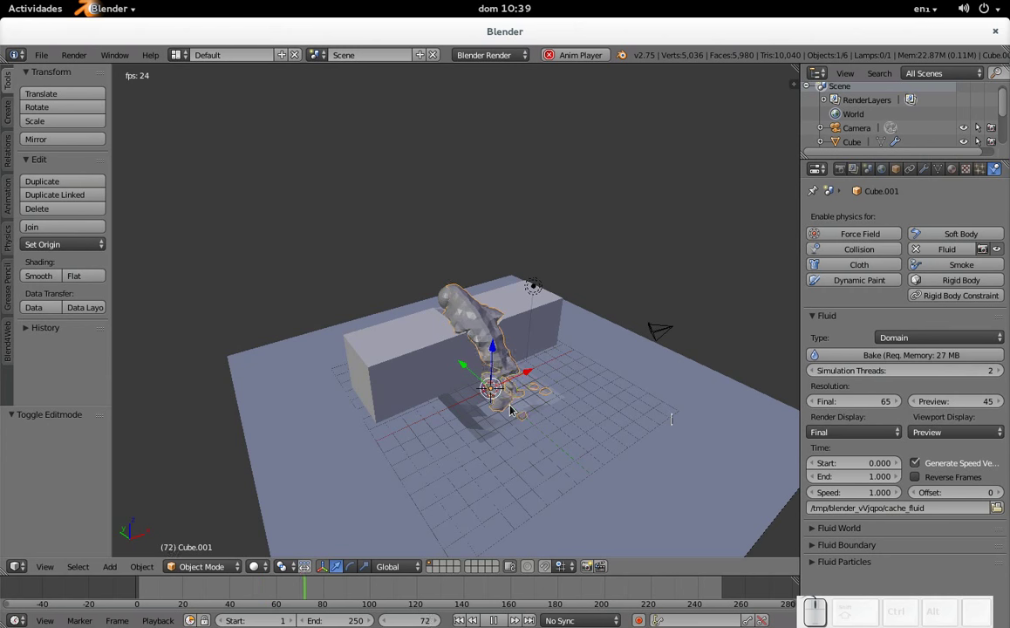
drag(518, 405, 469, 368)
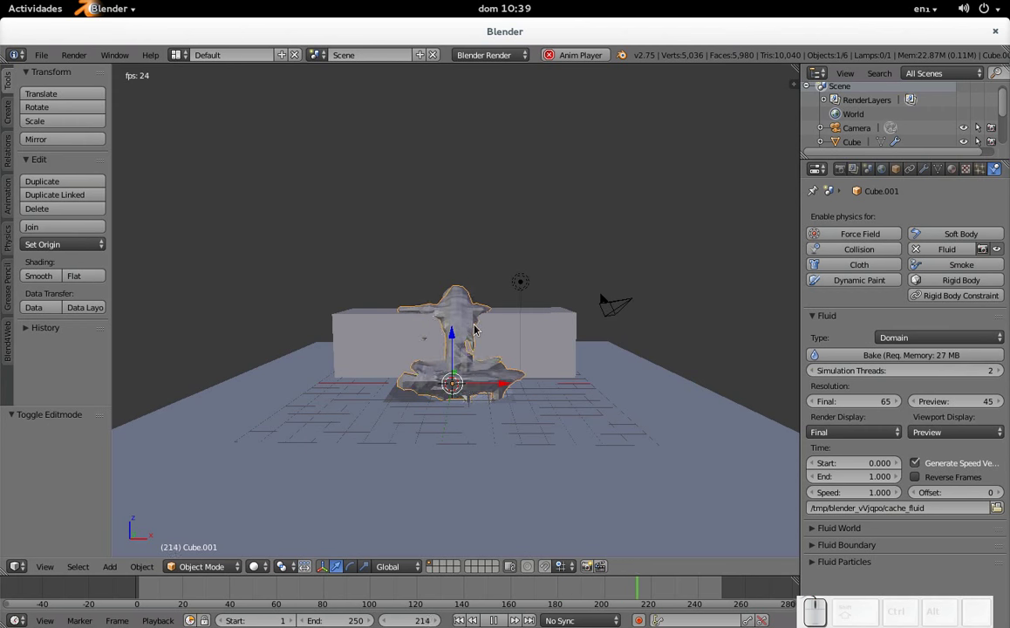
Stop playback at the first frame, then restart the baked fluid animation with Alt+A
key(Escape)
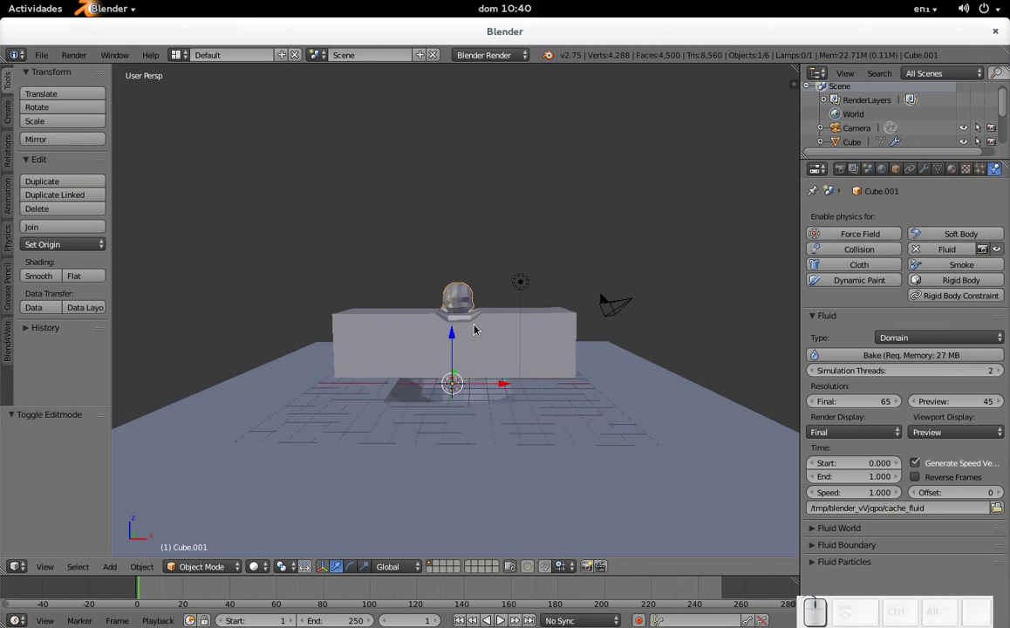
key(alt+a)
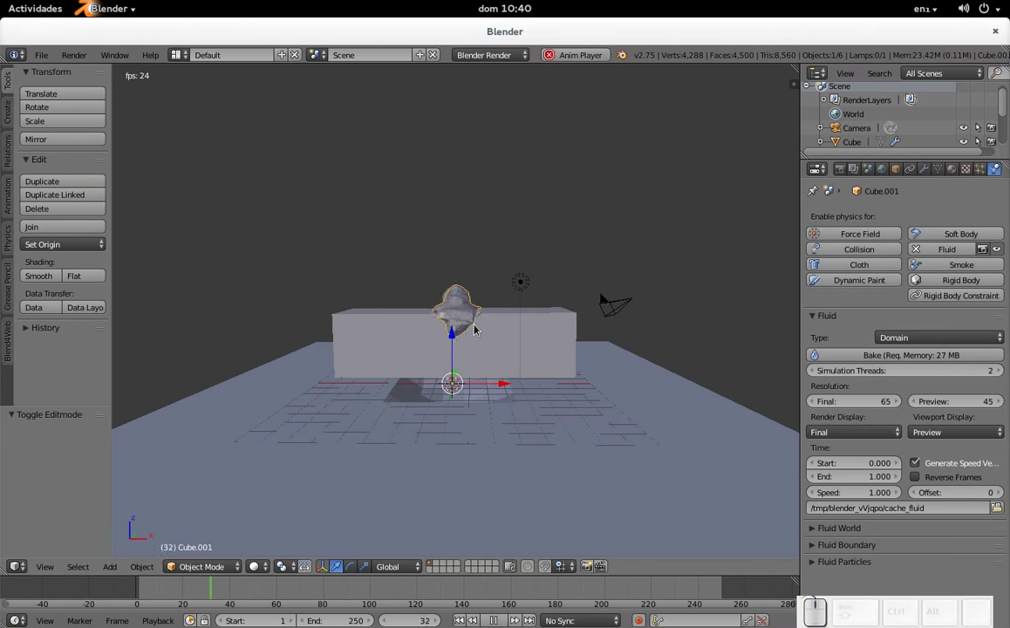